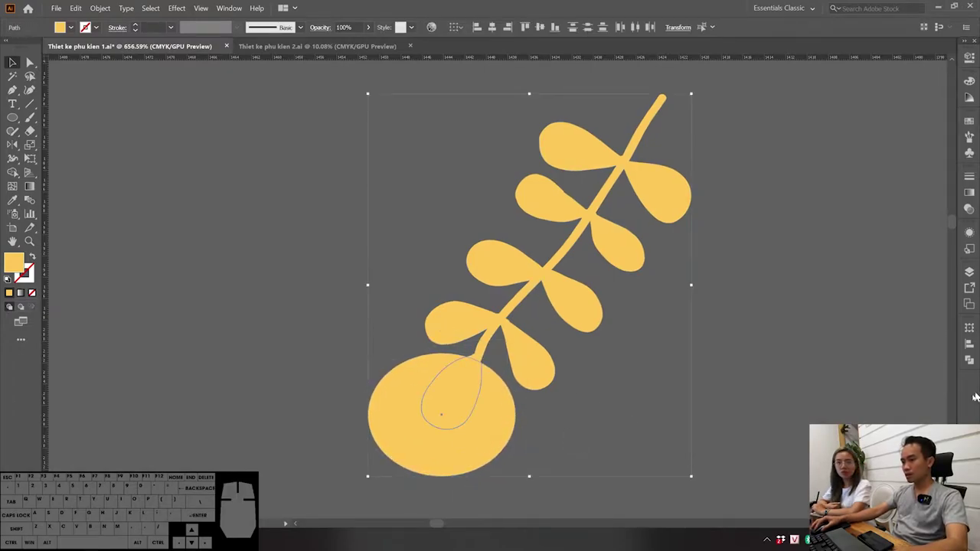
Step: Unite the bottom leaf blob and stem into one seamless shape via Pathfinder
left_click(971, 359)
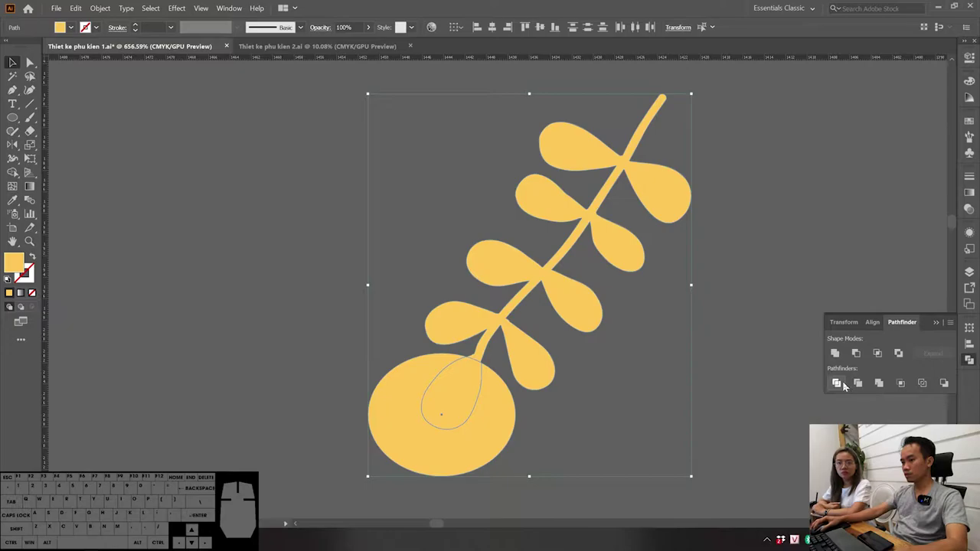
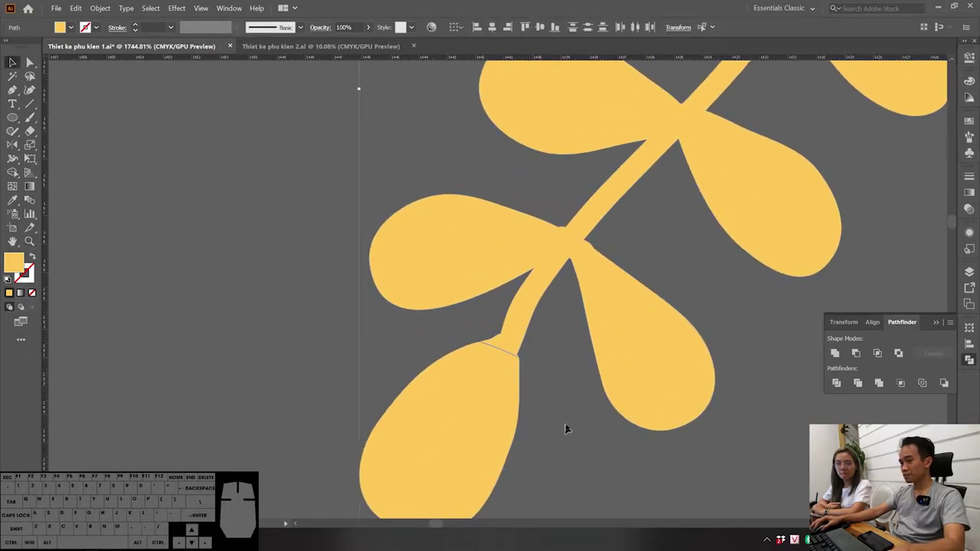
left_click(560, 442)
left_click_drag(560, 432, 500, 346)
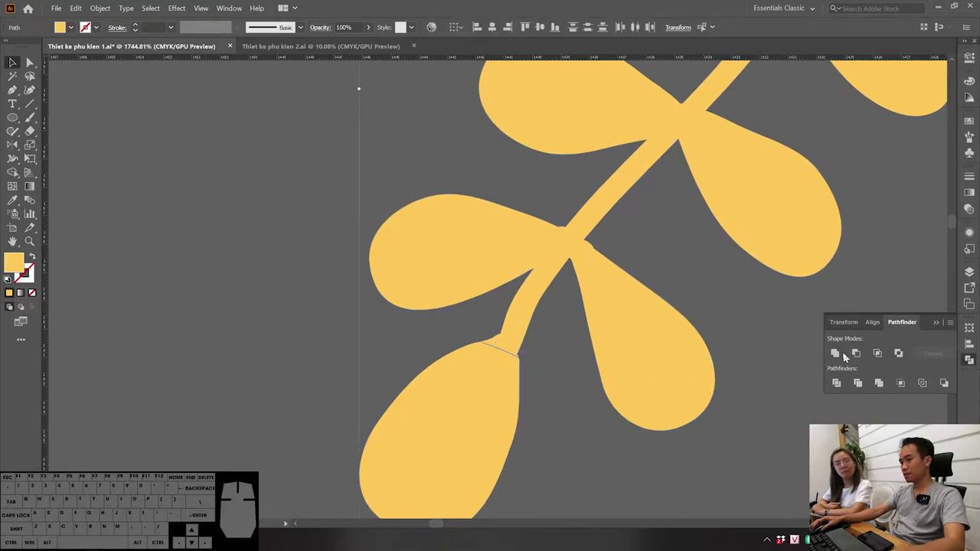
left_click(844, 354)
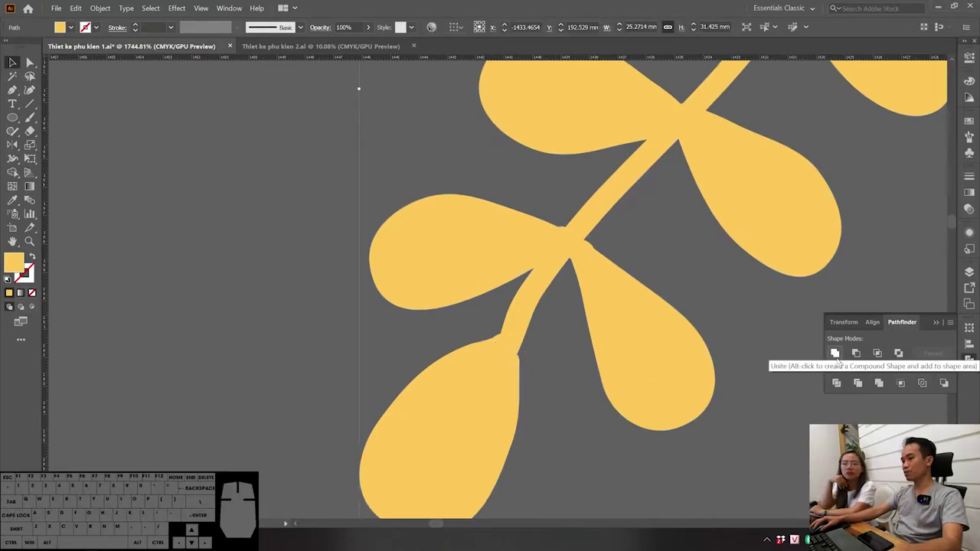
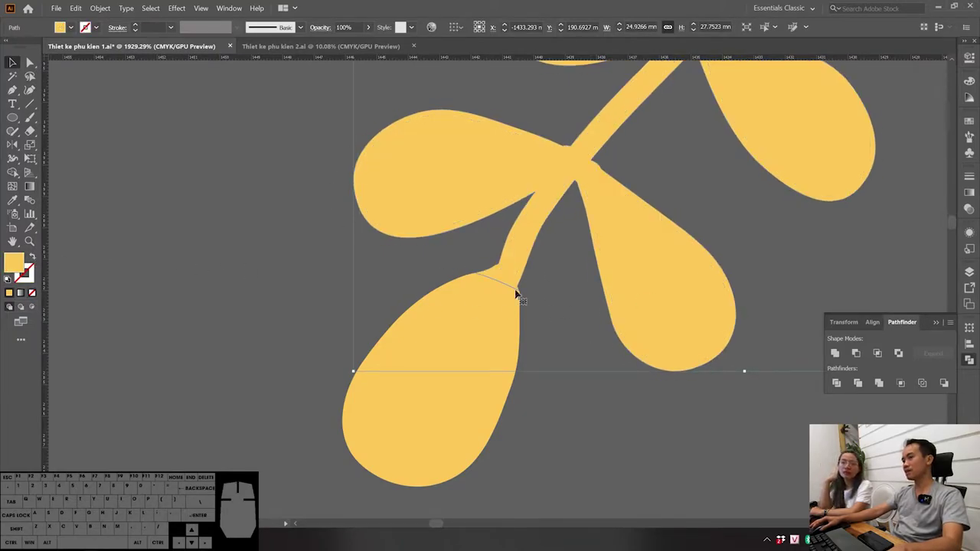
Step: Pull the bottom leaf off the stem as a yellow outline and ready its top anchors for editing
left_click(575, 406)
left_click(476, 348)
left_click_drag(473, 359, 441, 386)
left_click(586, 400)
left_click(414, 349)
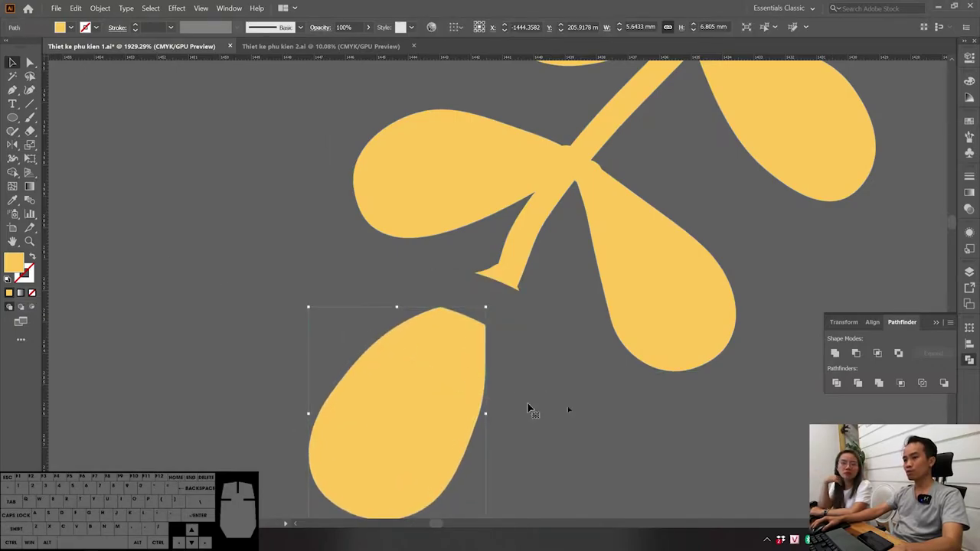
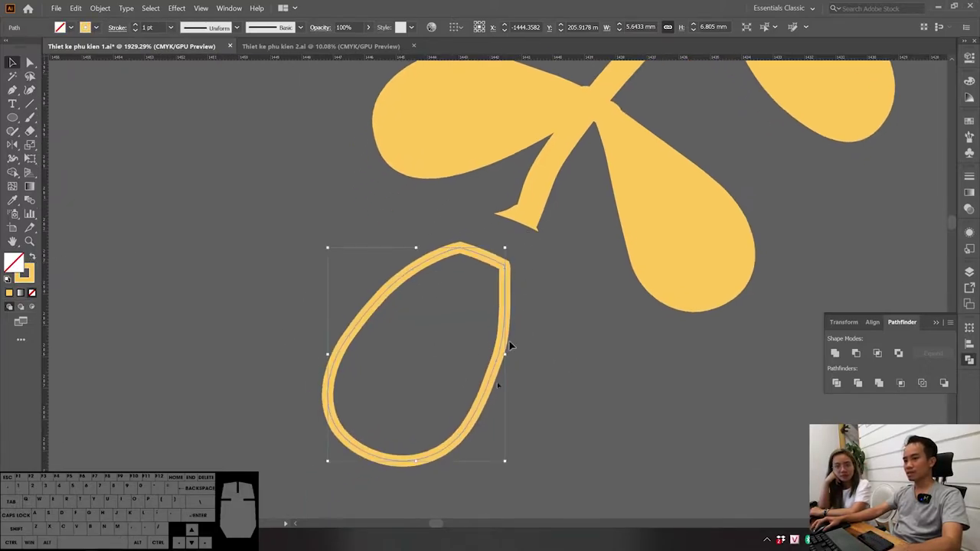
key("a")
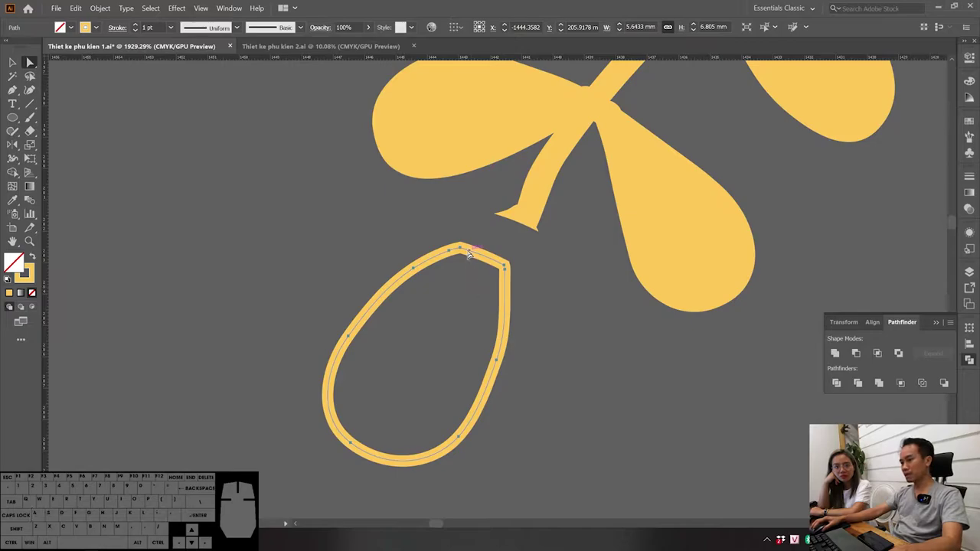
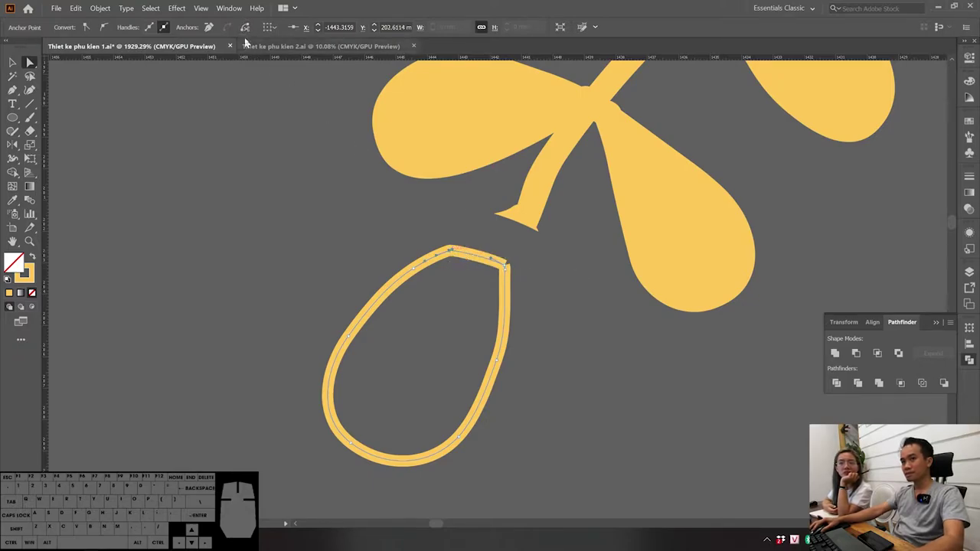
Step: Cut the leaf outline at its top anchors, delete the cut piece, undo a stray point tweak
left_click(246, 31)
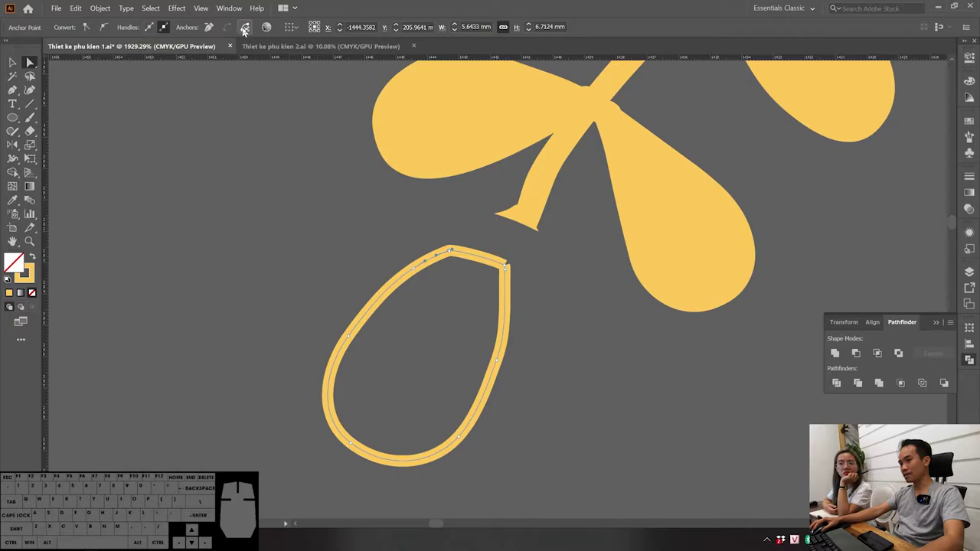
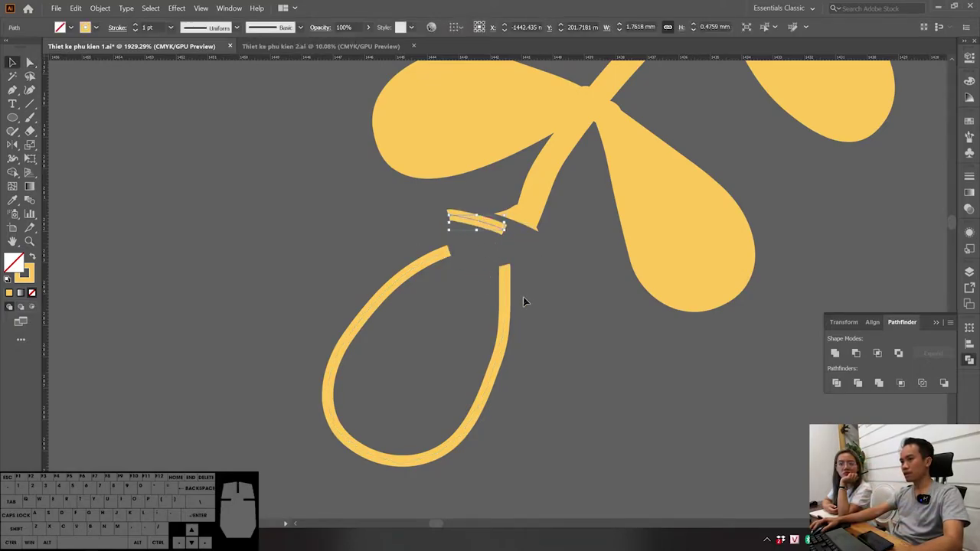
key("Delete")
left_click(528, 301)
left_click_drag(530, 270, 421, 360)
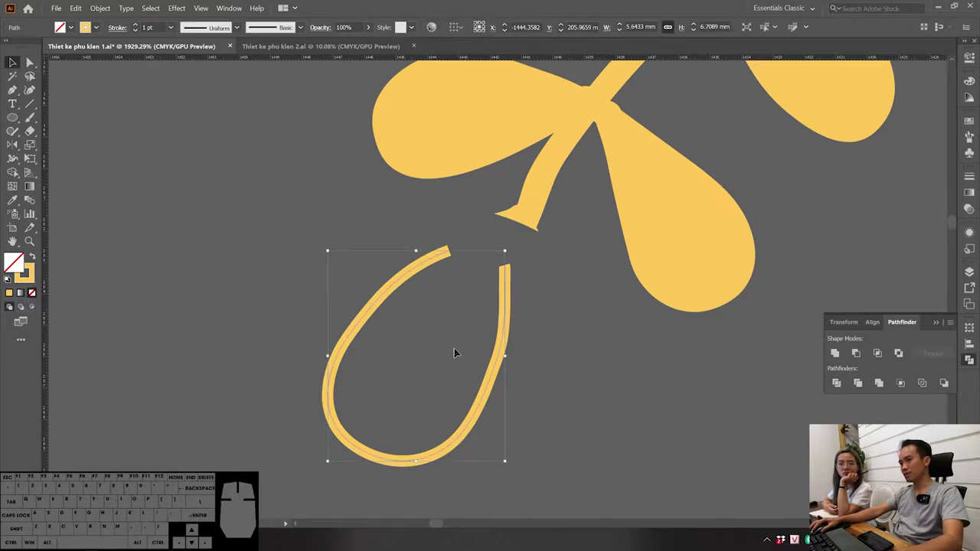
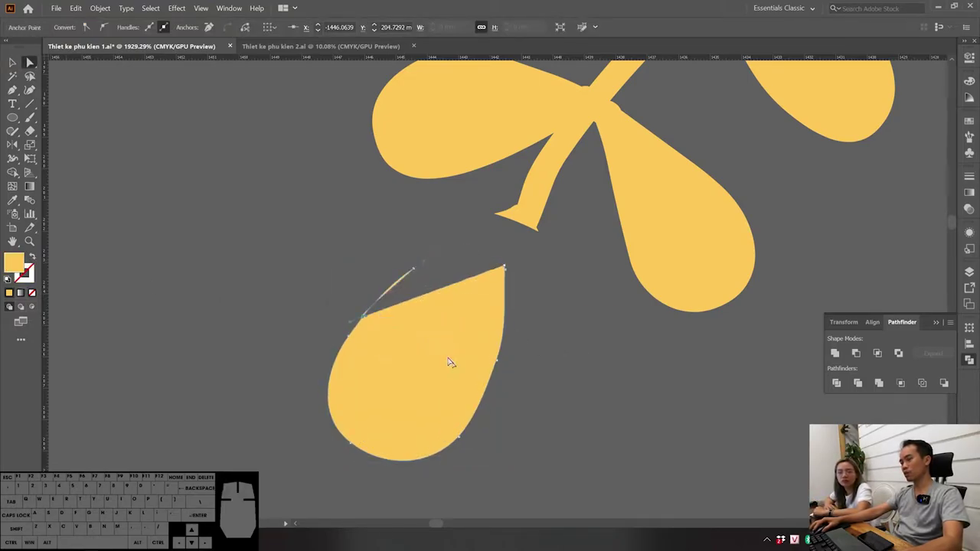
key("ctrl+z")
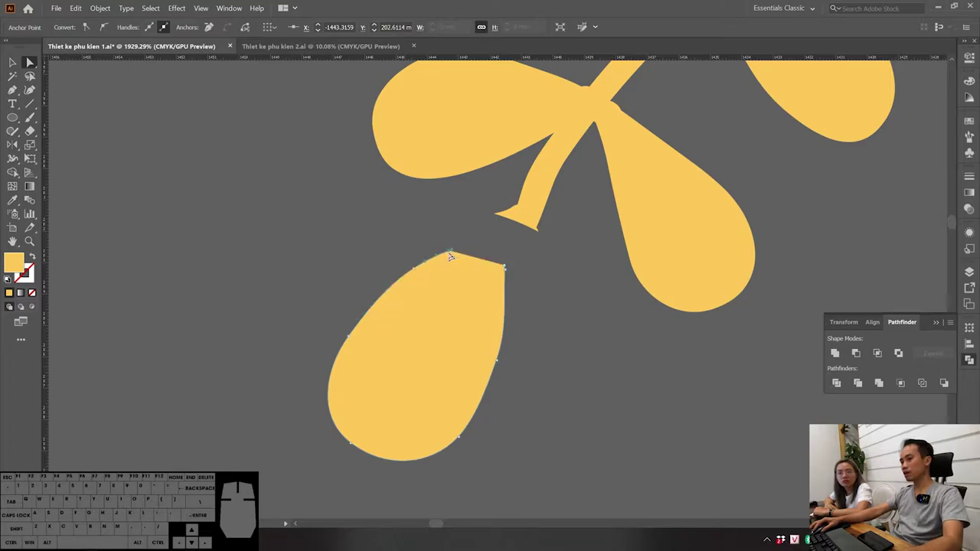
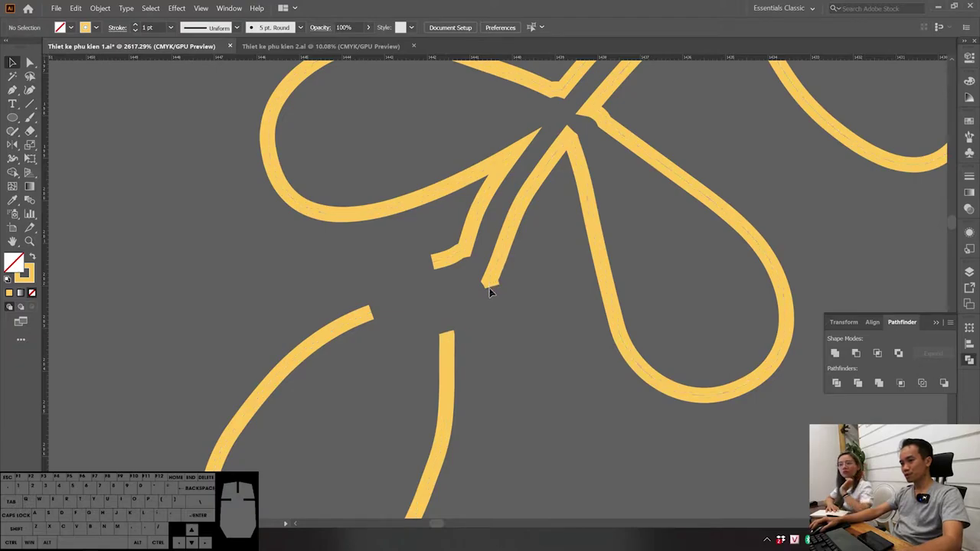
left_click_drag(487, 331, 387, 406)
left_click(590, 372)
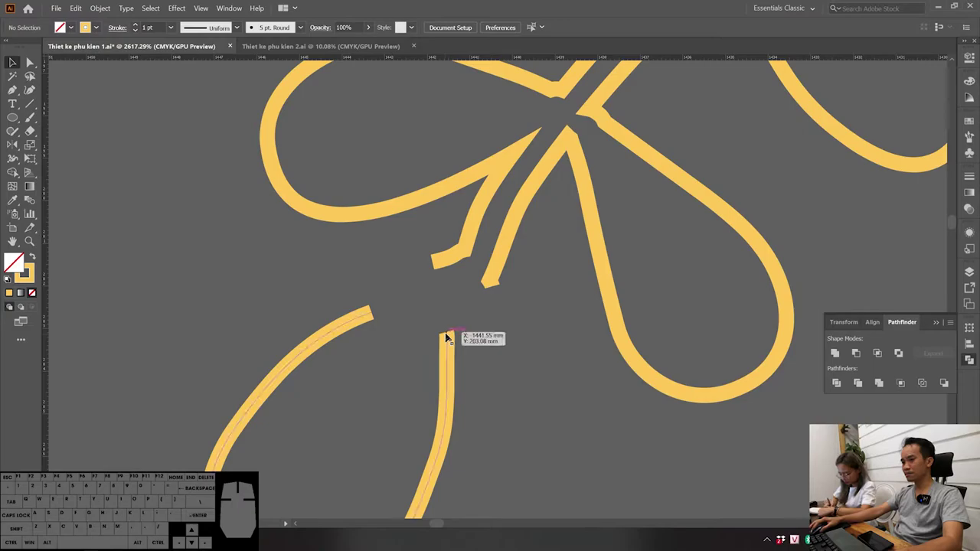
left_click_drag(448, 332, 435, 340)
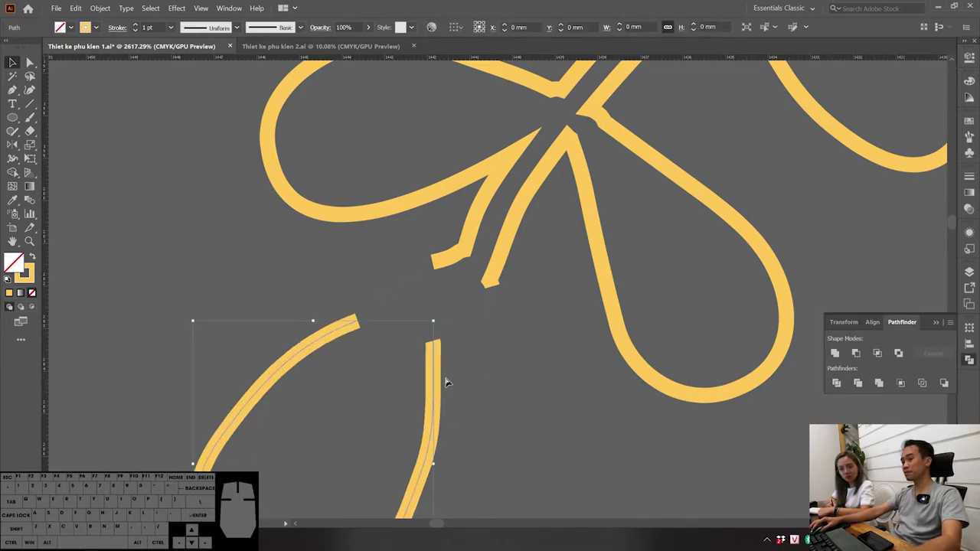
key("ctrl+z")
left_click(498, 368)
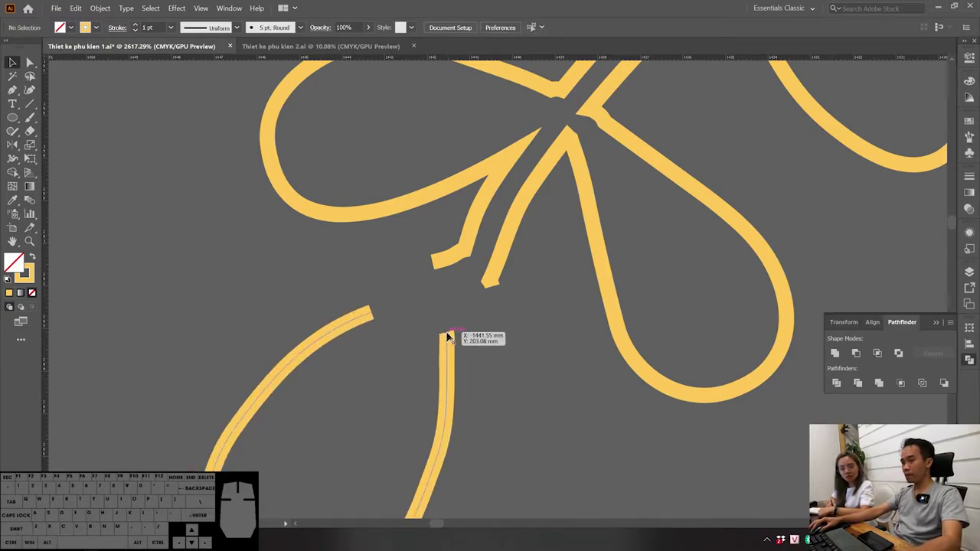
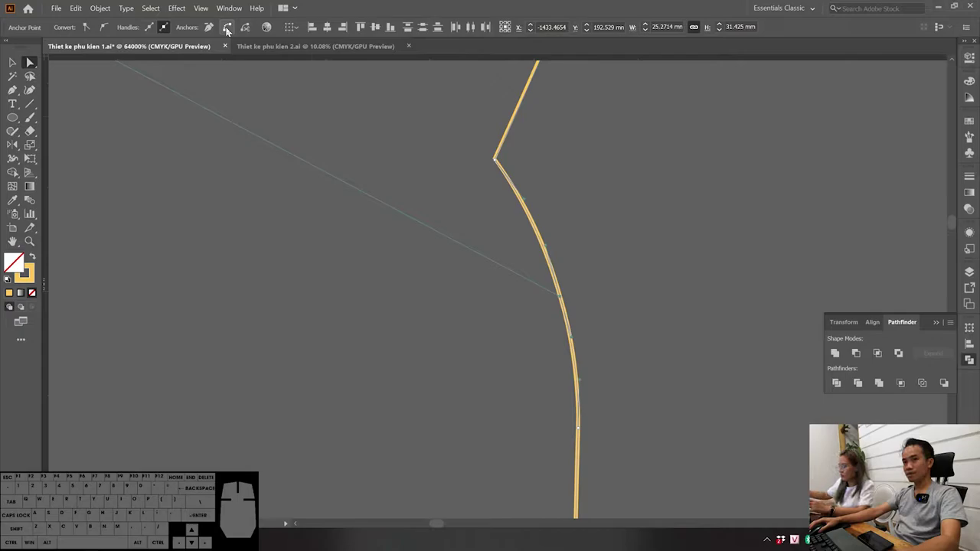
Step: Try smoothing the kinked corner point, undo the attempts, and deselect the curve unchanged
left_click(228, 29)
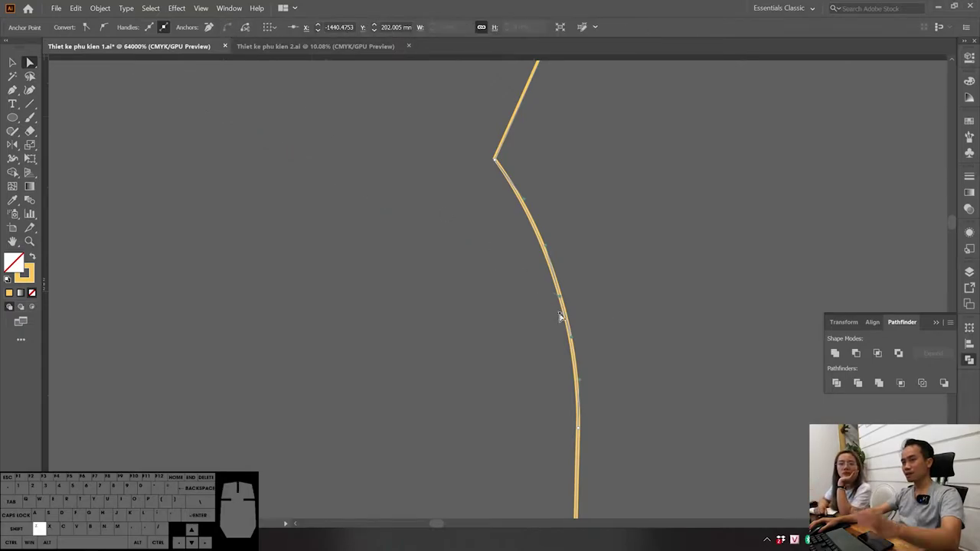
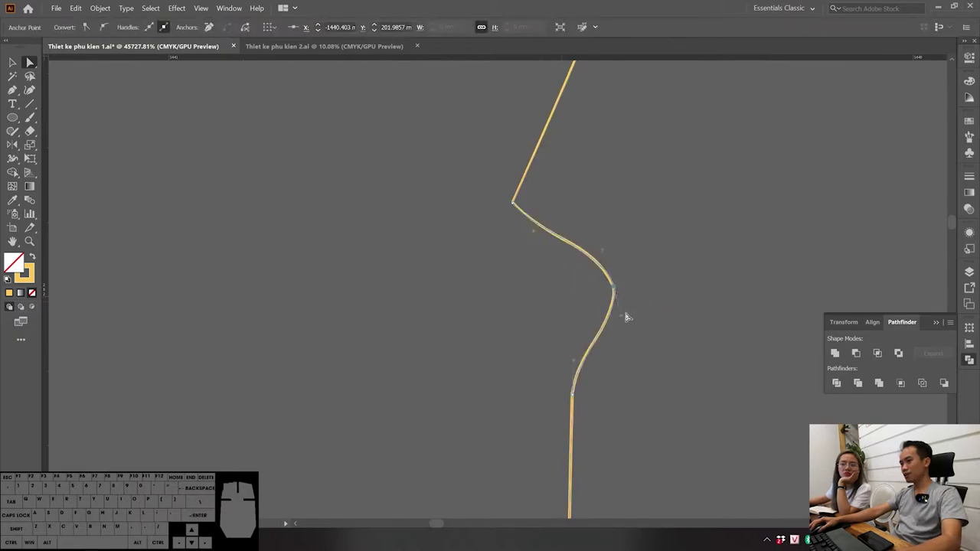
key("ctrl+z")
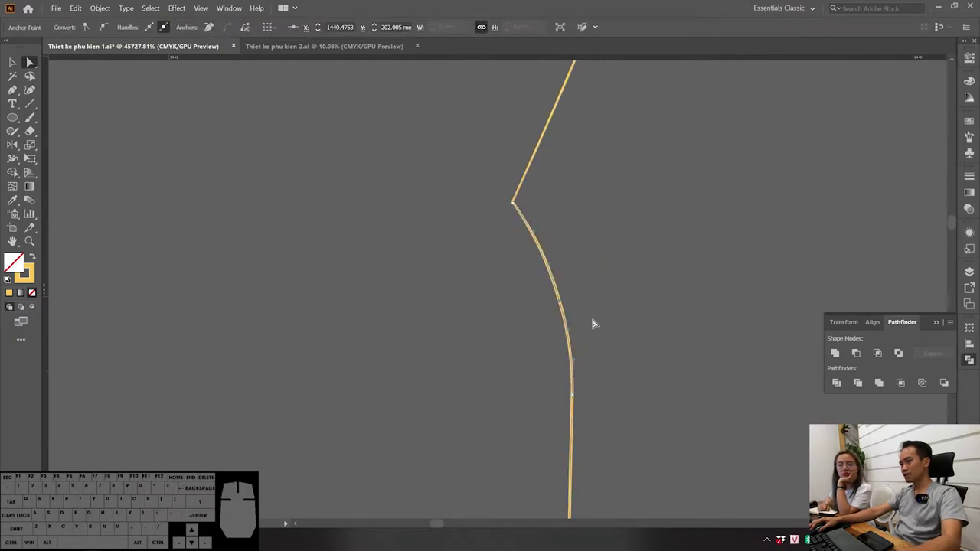
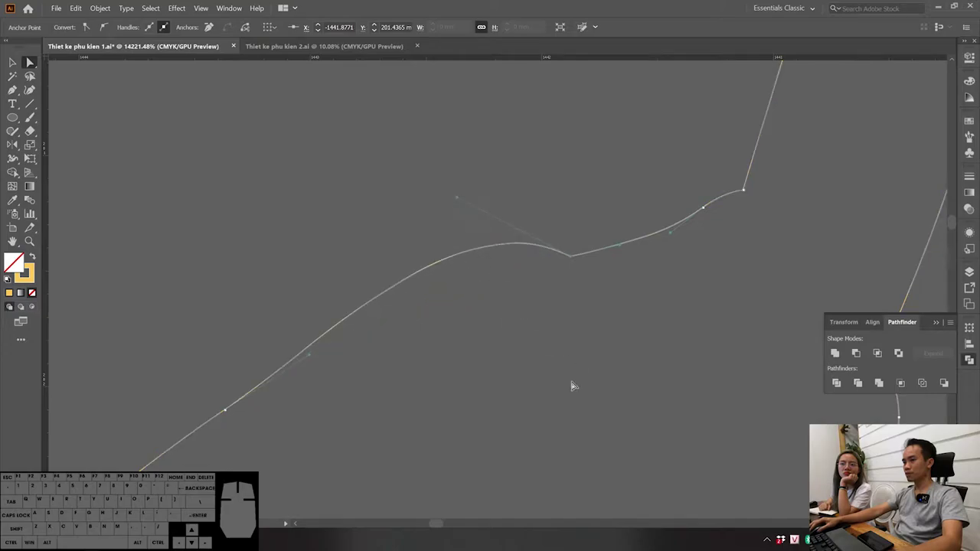
key("ctrl+z")
key("a")
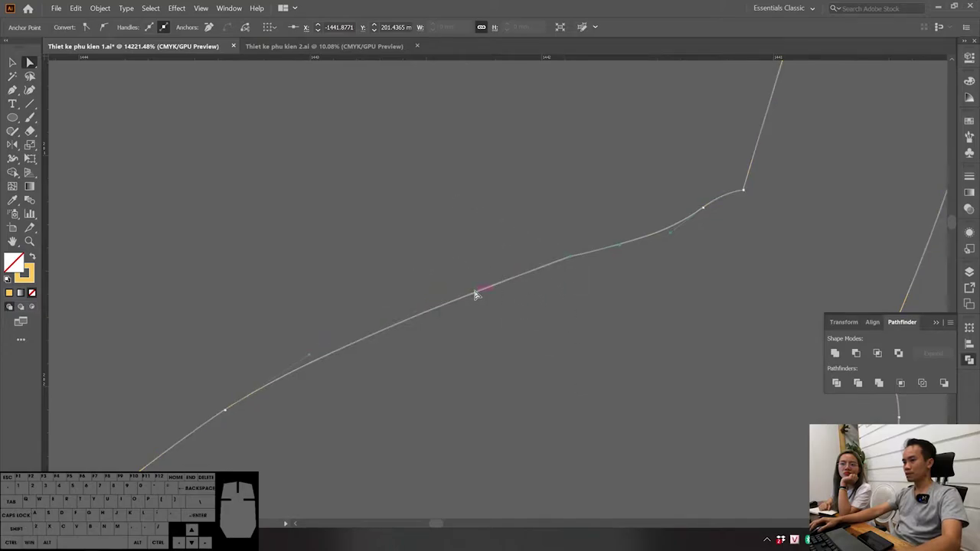
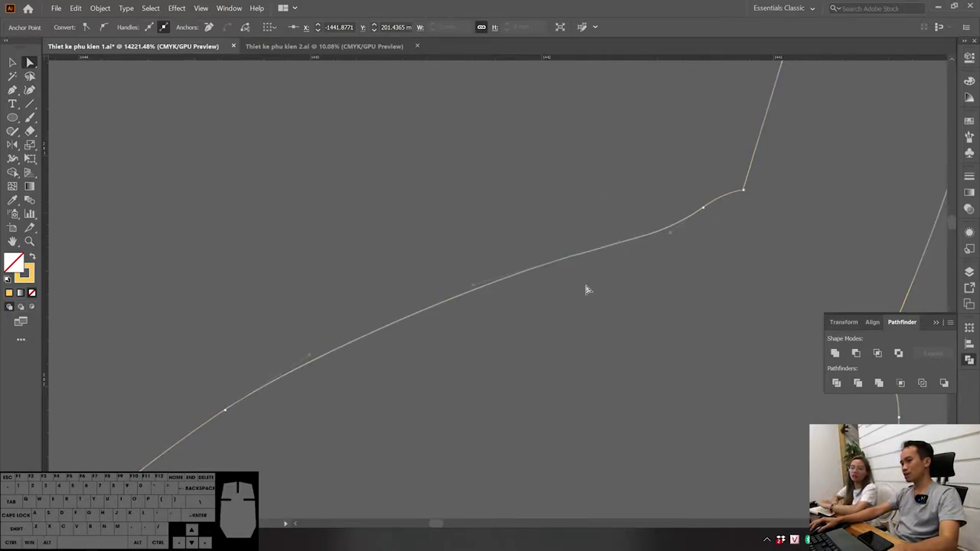
key("ctrl+z")
key("v")
left_click(585, 291)
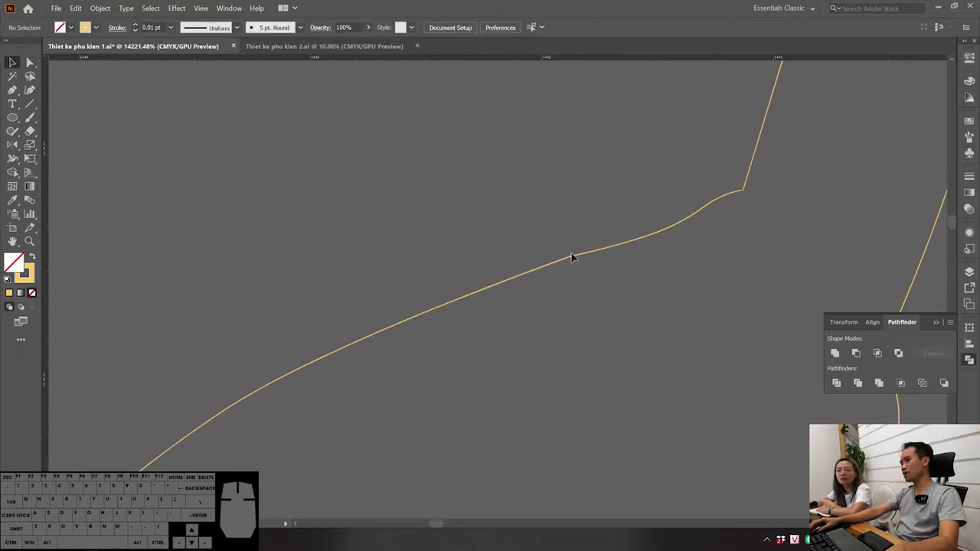
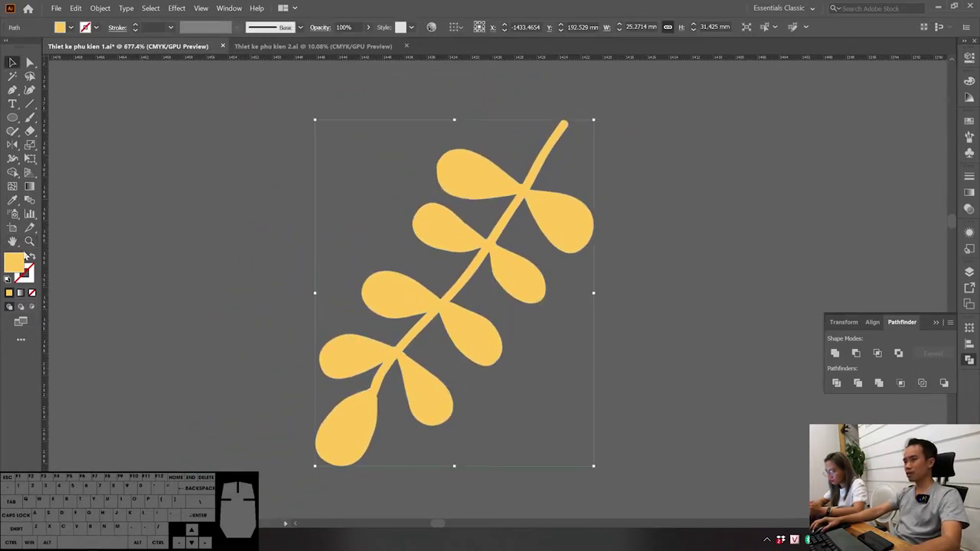
Step: Swap the branch's yellow stroke into a solid fill and pick a red stroke colour
key("shift+x")
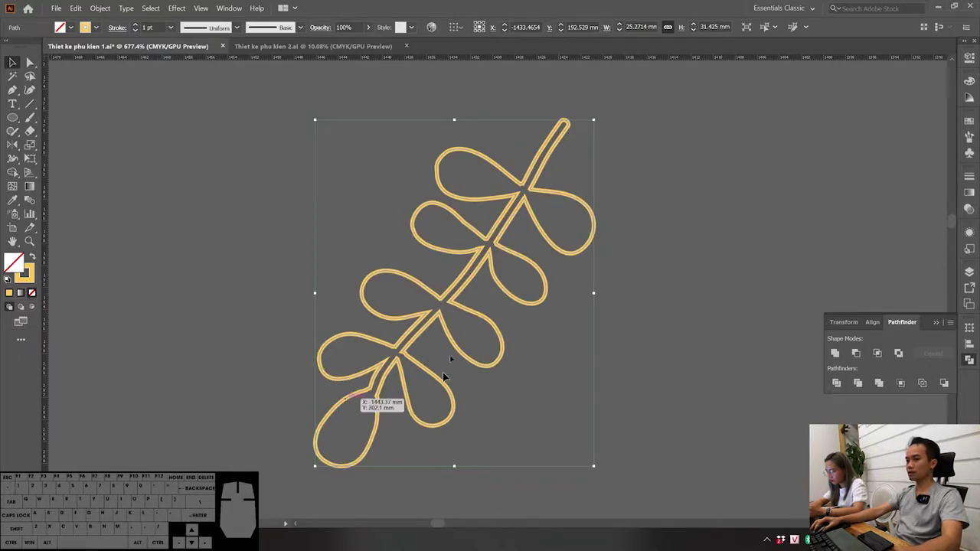
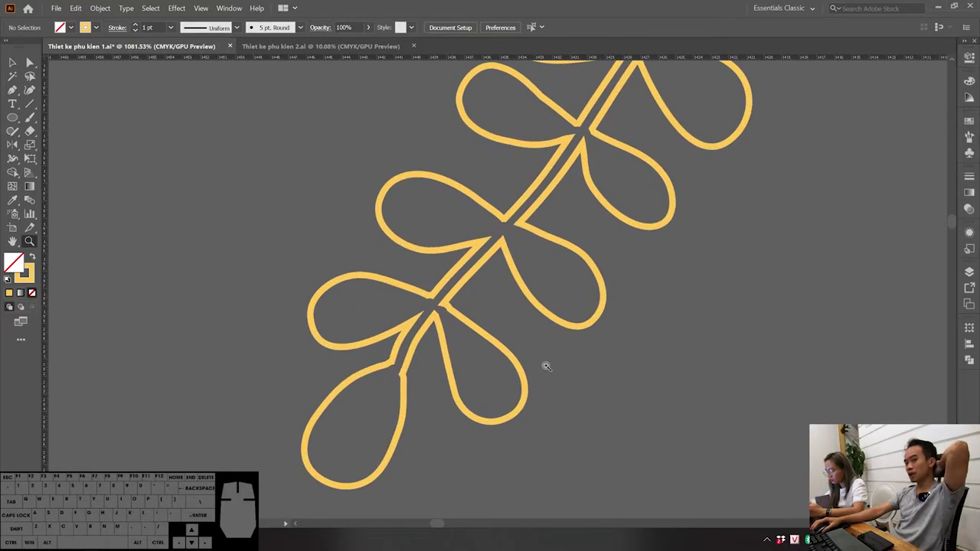
key("shift+z")
key("shift+x")
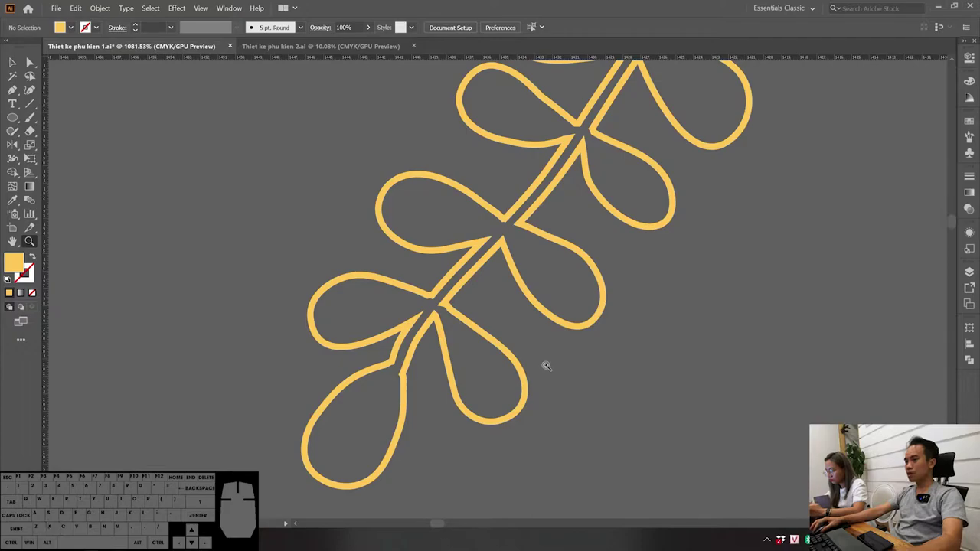
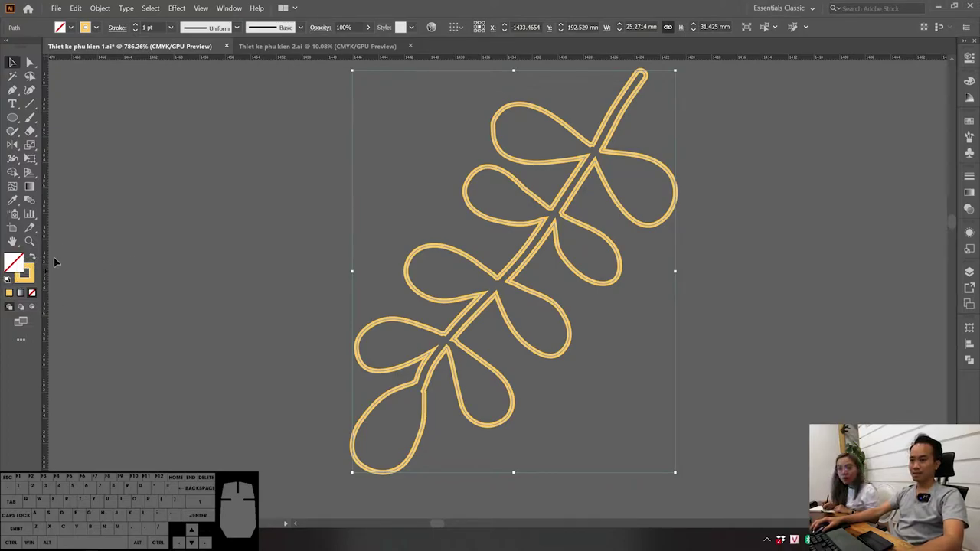
key("shift+x")
left_click(406, 354)
left_click(440, 327)
left_click(438, 337)
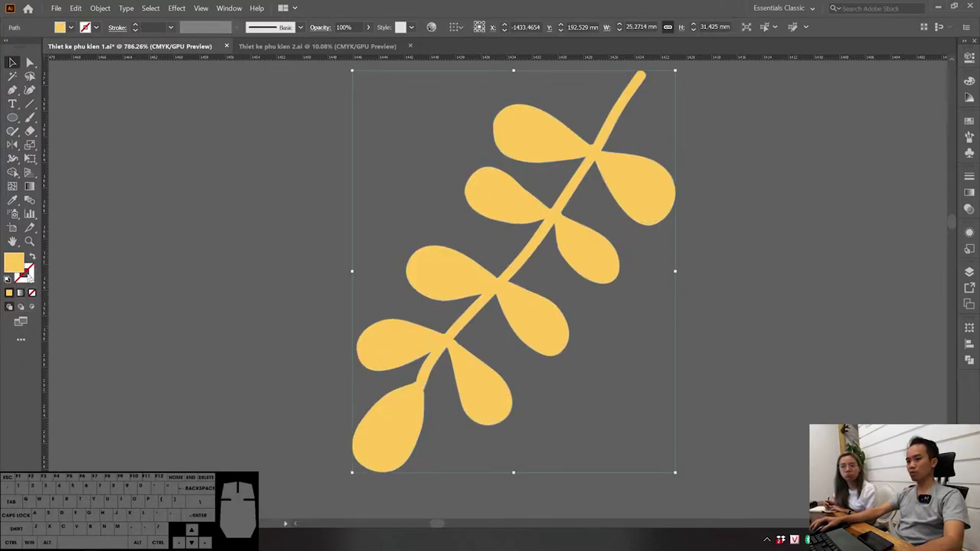
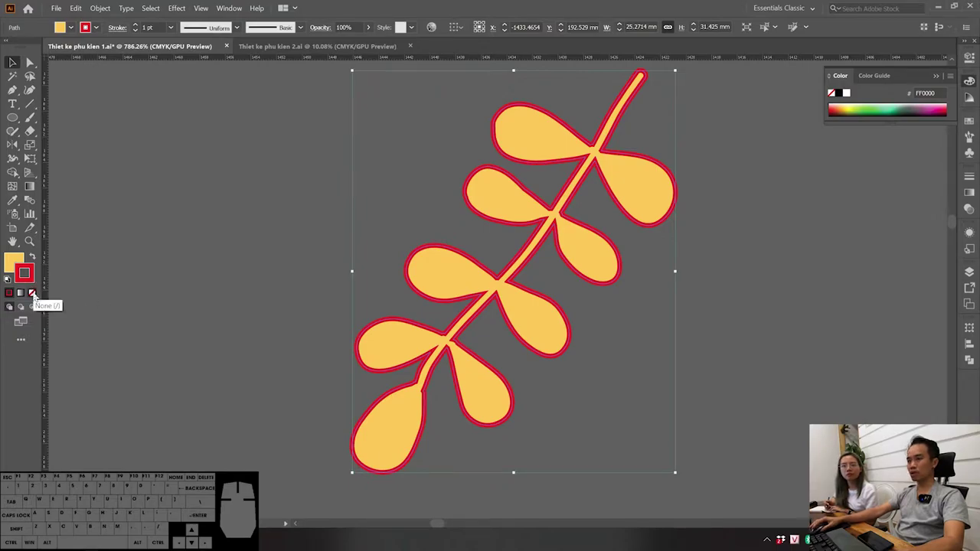
Step: Remove the red outline, then restore it so every leaf and the stem keep it
left_click(35, 294)
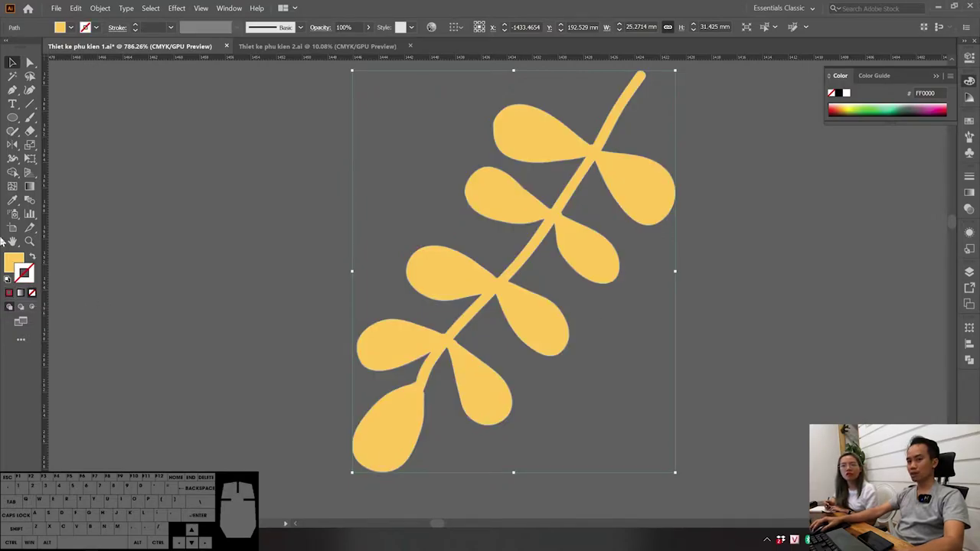
key("ctrl+z")
left_click(17, 258)
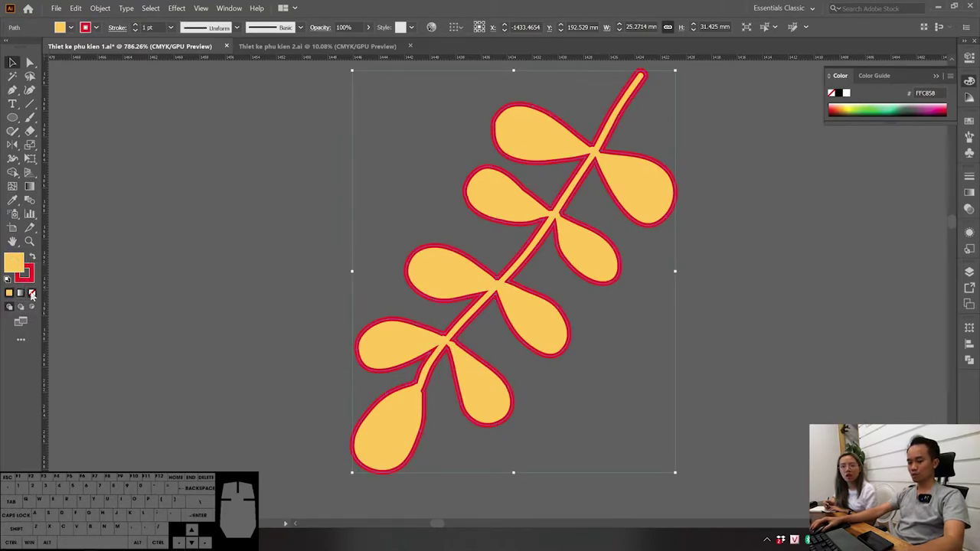
left_click(34, 294)
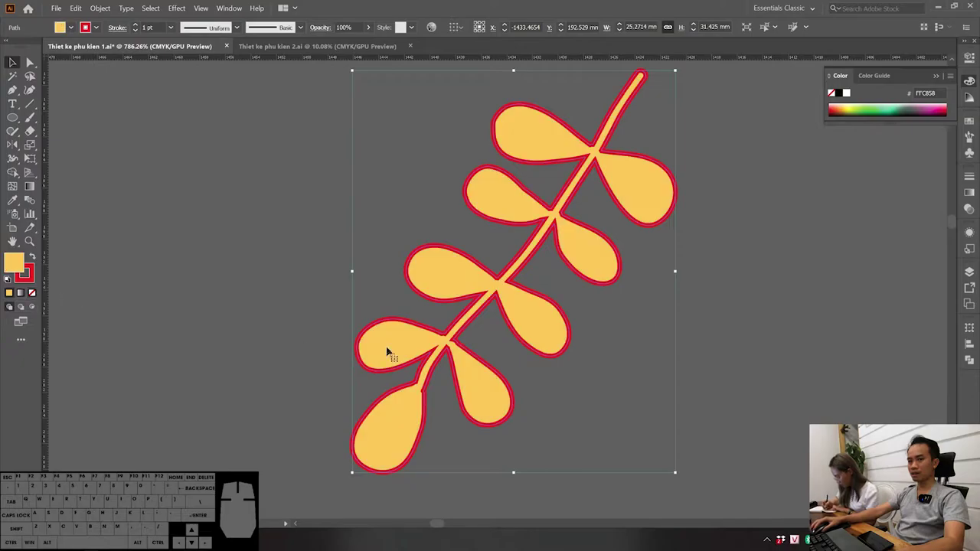
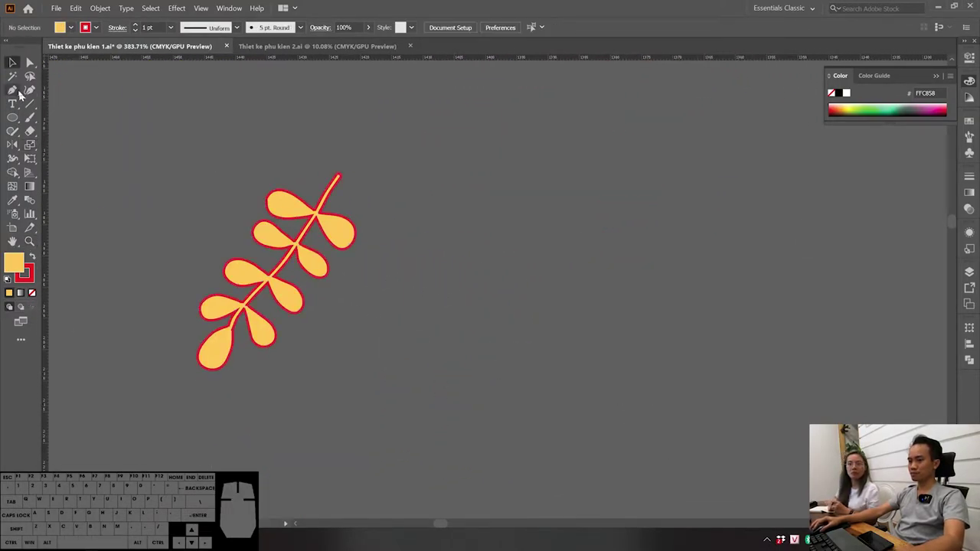
Step: Draw the wavy curve with the Pen tool, reflect it vertically, and undo the extra copy
left_click(19, 89)
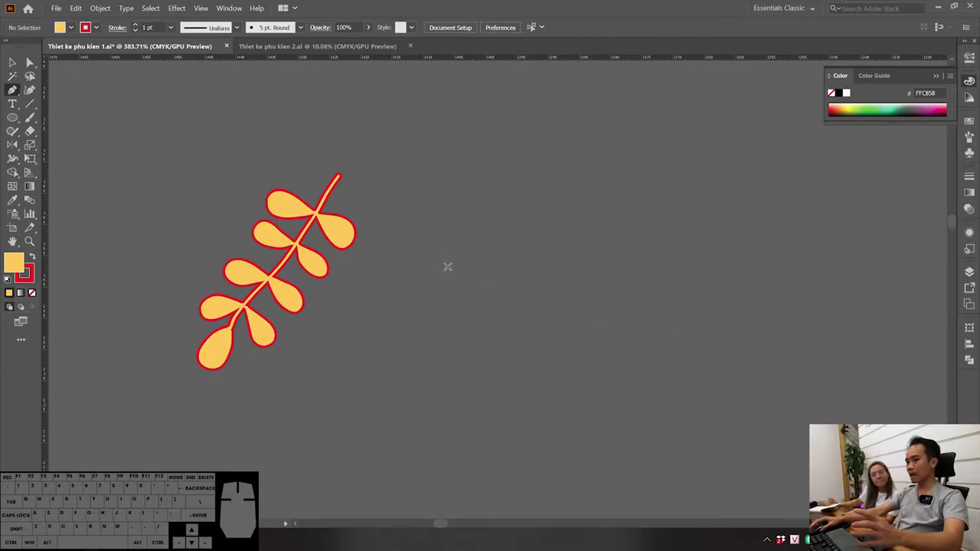
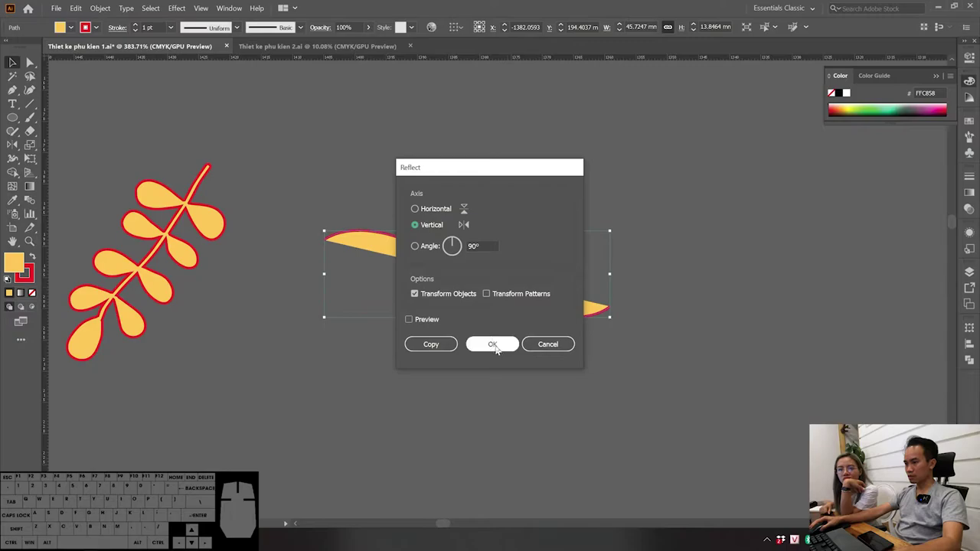
left_click(496, 349)
left_click(491, 394)
key("ctrl+z")
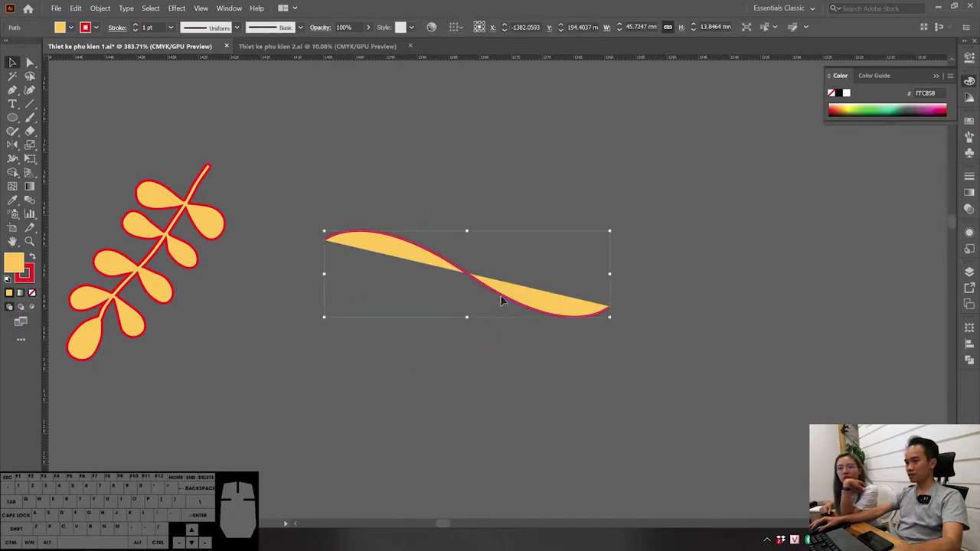
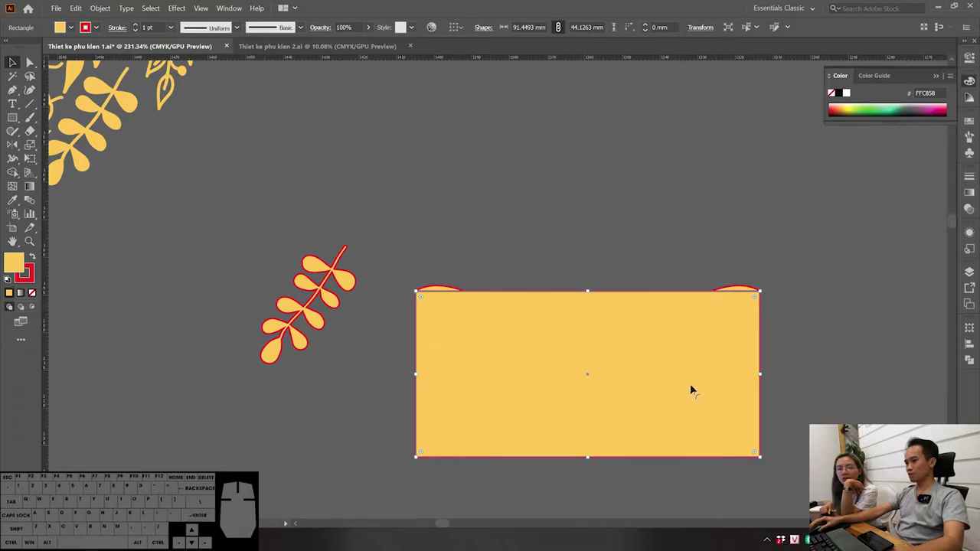
Step: Merge the curves and rectangle into one block with a two-hill wavy top edge
key("v")
double_click(880, 362)
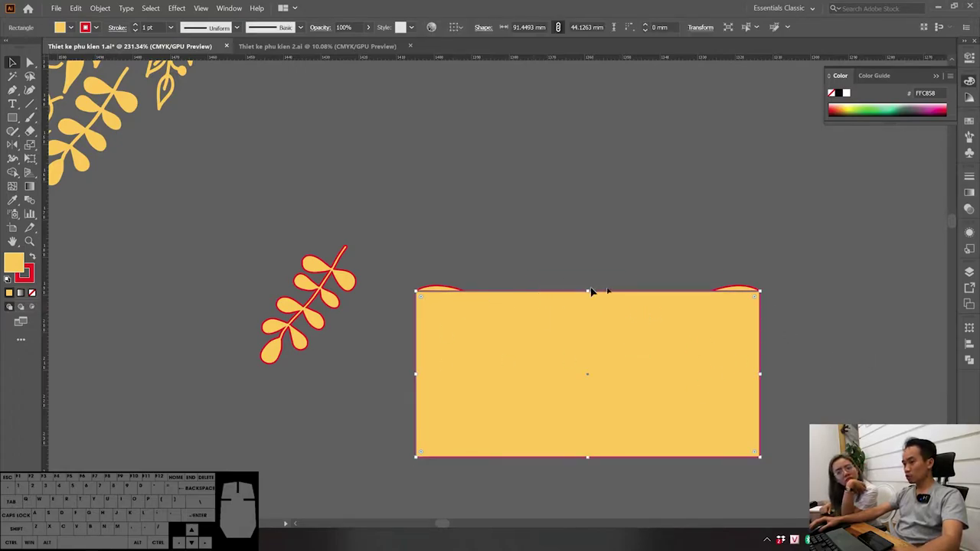
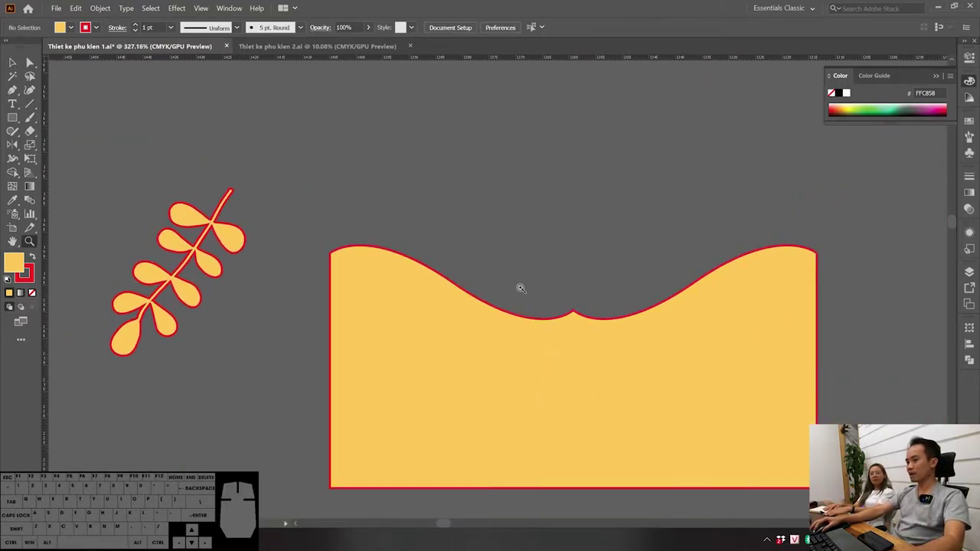
key("v")
left_click(524, 292)
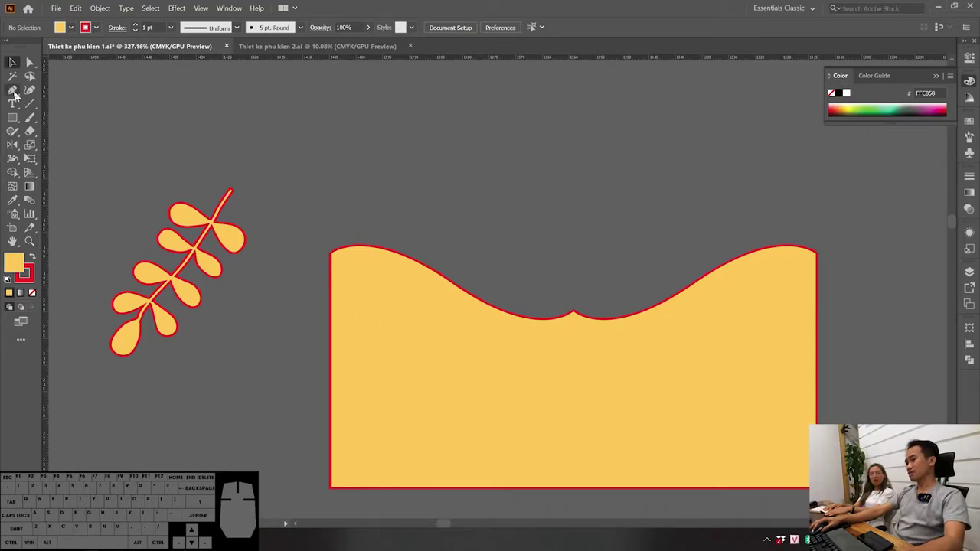
key("p")
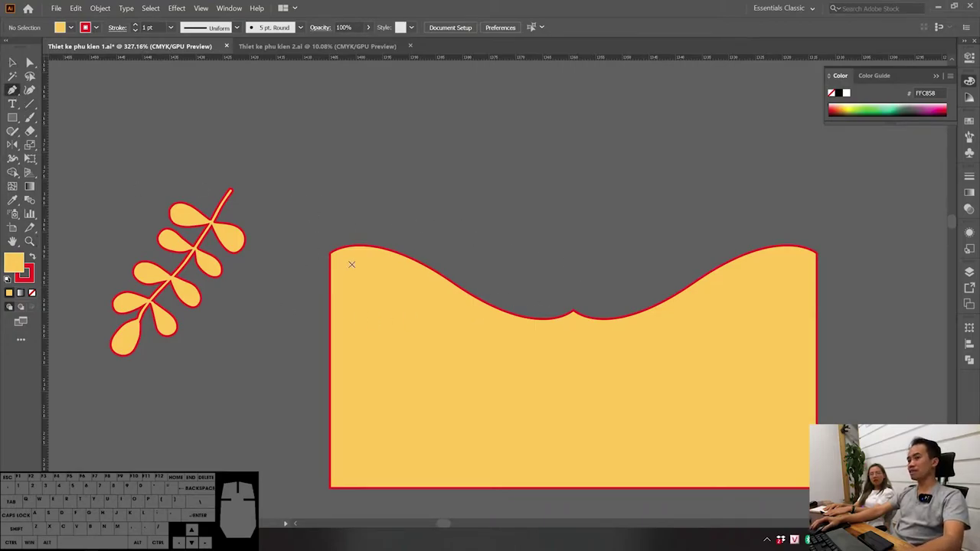
key("v")
left_click_drag(496, 223, 465, 252)
key("p")
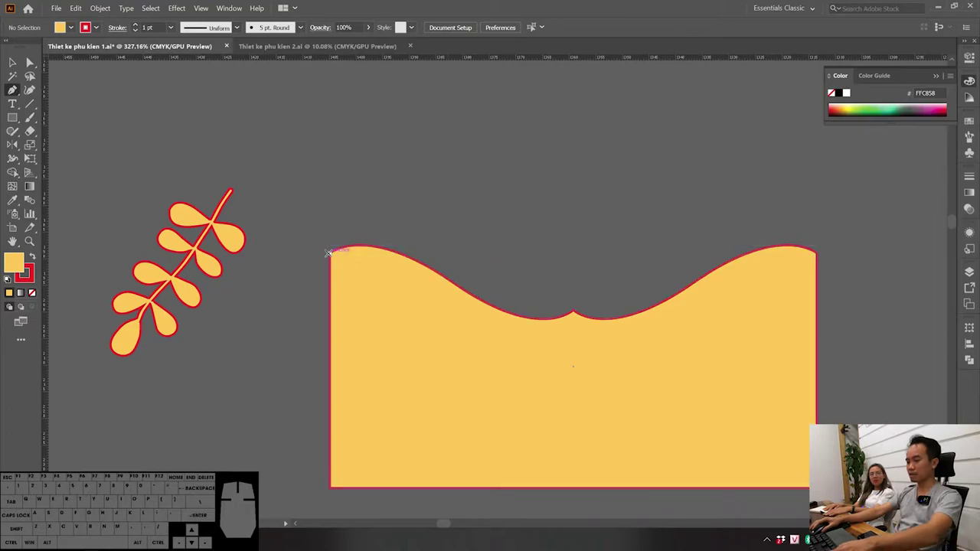
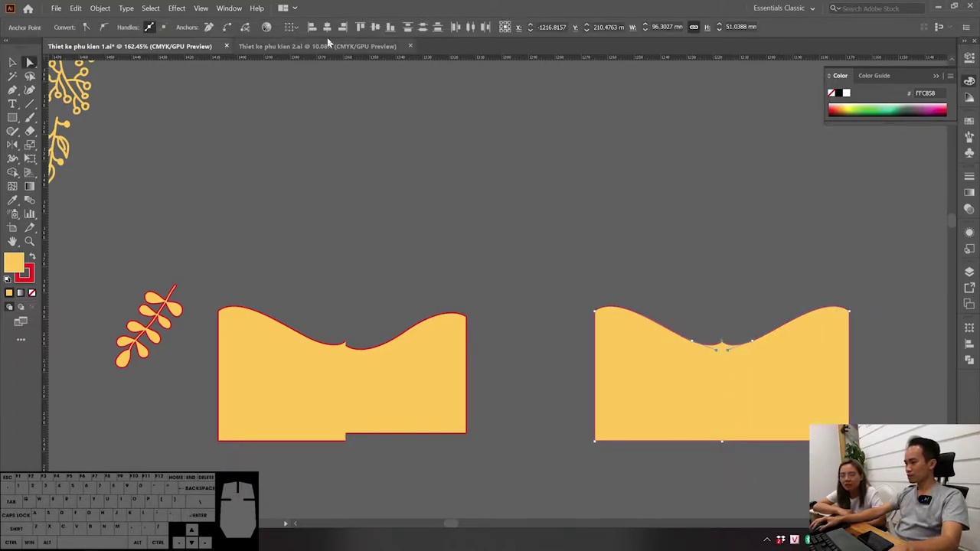
Step: Round the notch anchors and select the right-hand wavy shape
left_click(234, 28)
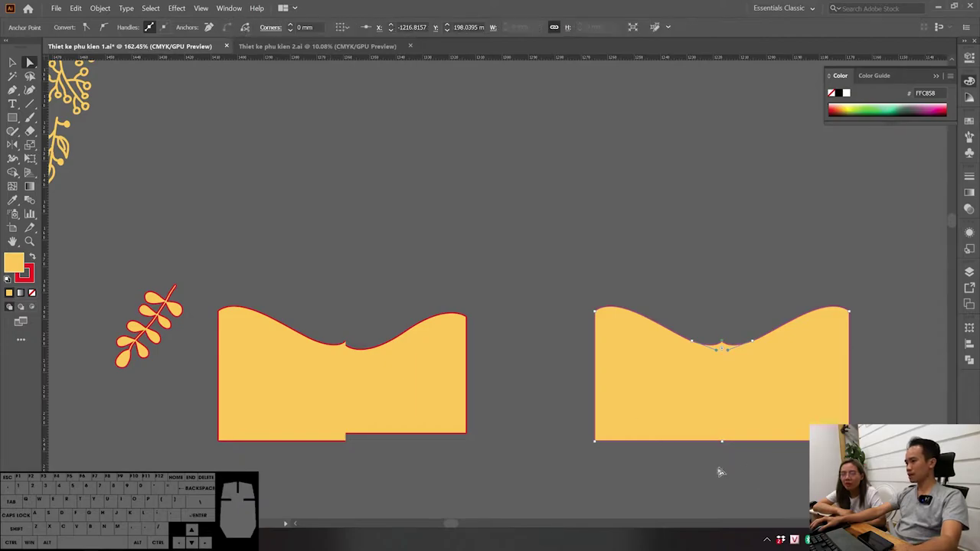
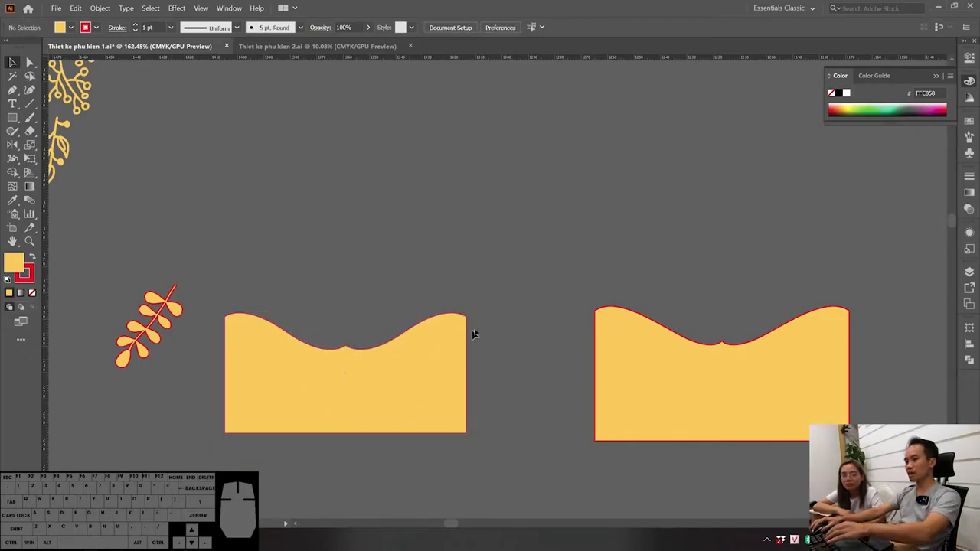
left_click(838, 253)
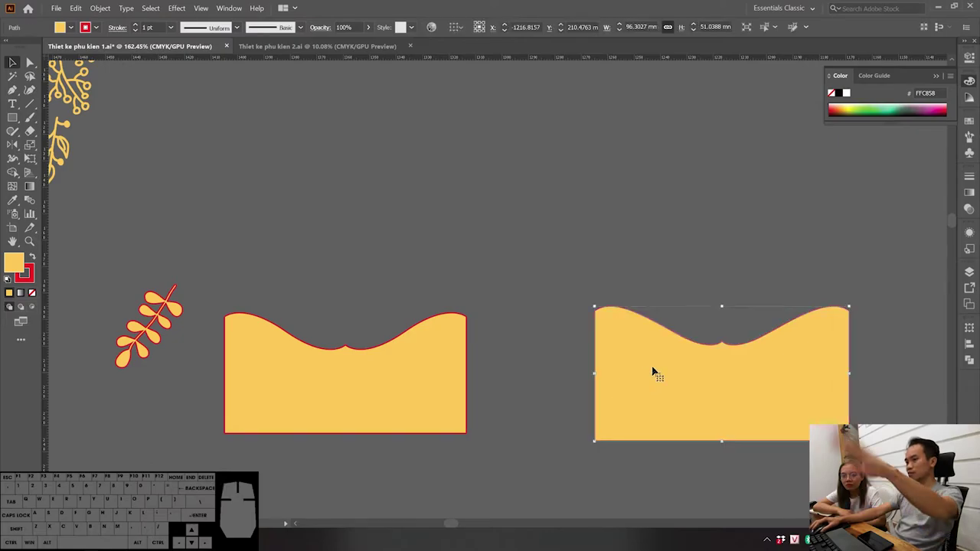
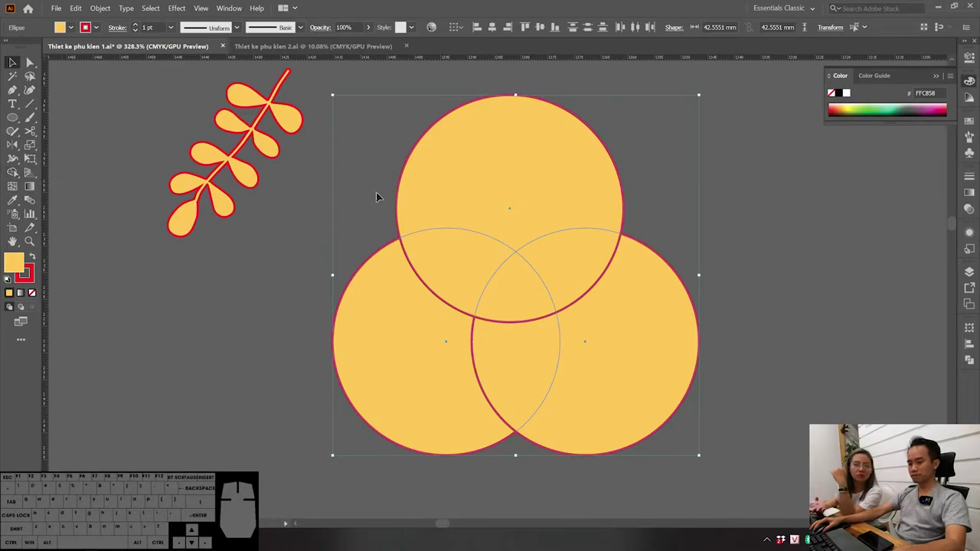
Step: Switch to the Shape Builder tool to unite the three overlapping circles
key("m")
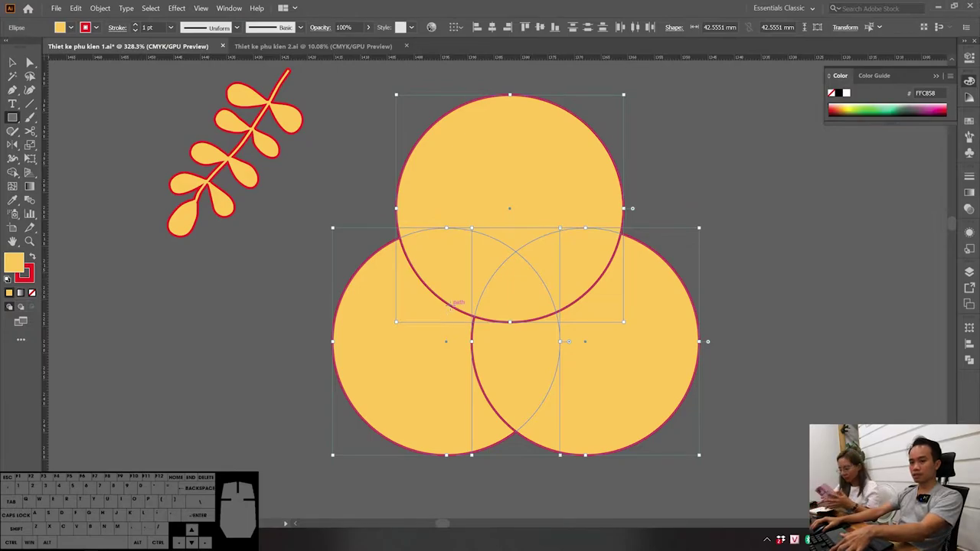
key("m")
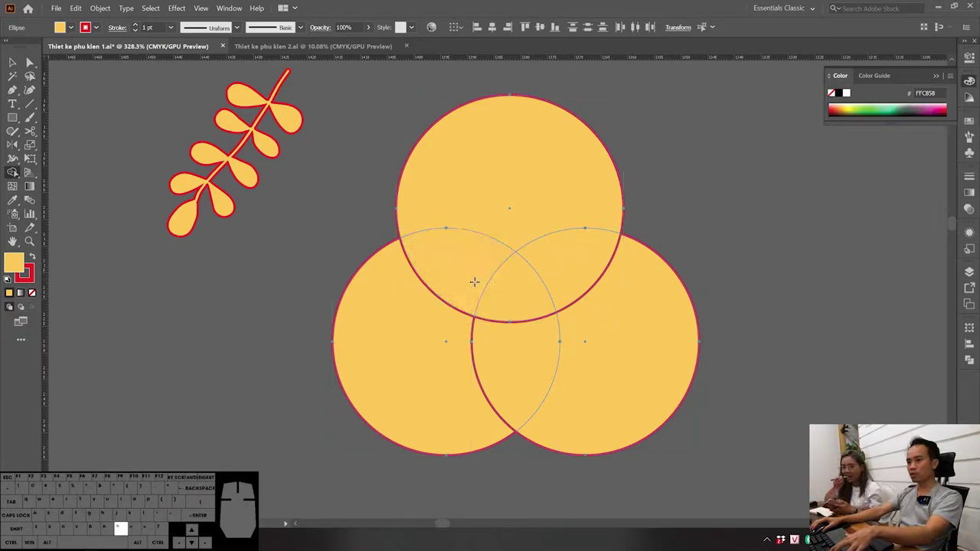
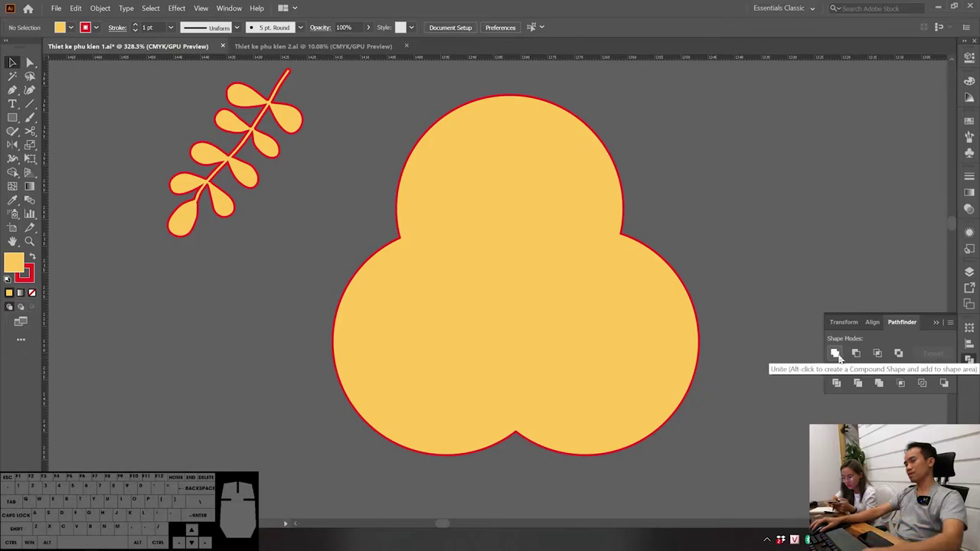
key("ctrl+z")
key("ctrl+z")
key("ctrl+z")
key("ctrl+z")
key("ctrl+z")
key("ctrl+z")
key("ctrl+z")
key("ctrl+z")
key("ctrl+z")
key("ctrl+z")
key("ctrl+z")
key("v")
left_click(752, 301)
left_click(590, 263)
left_click(772, 248)
left_click(679, 239)
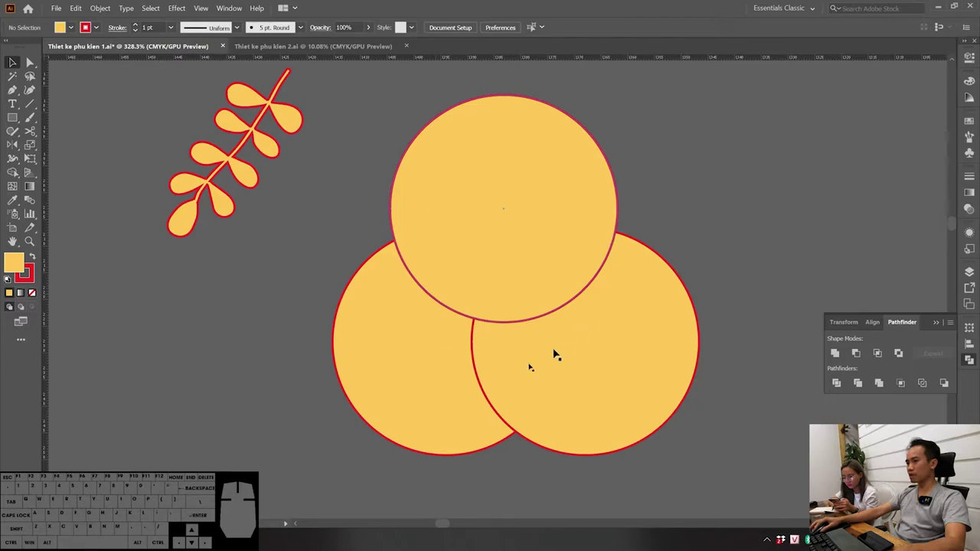
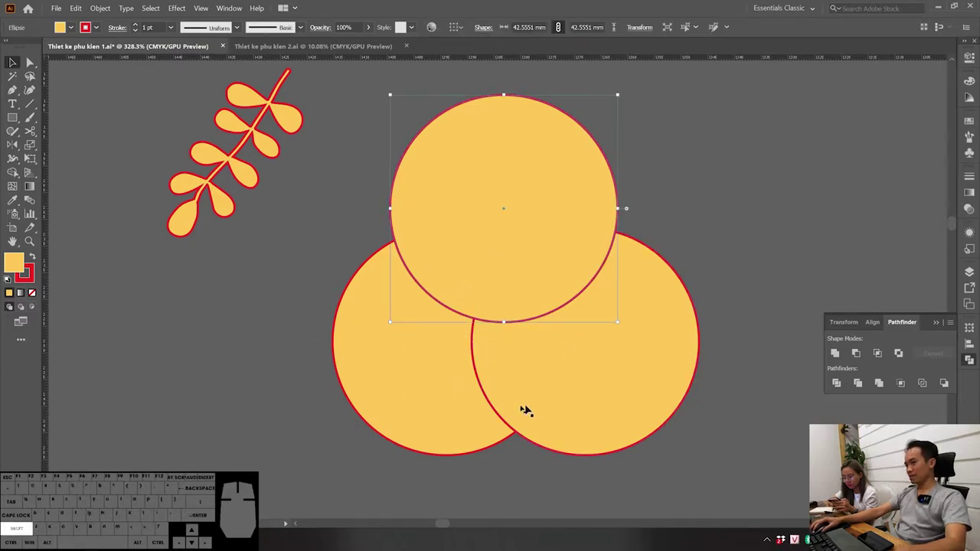
left_click(407, 430)
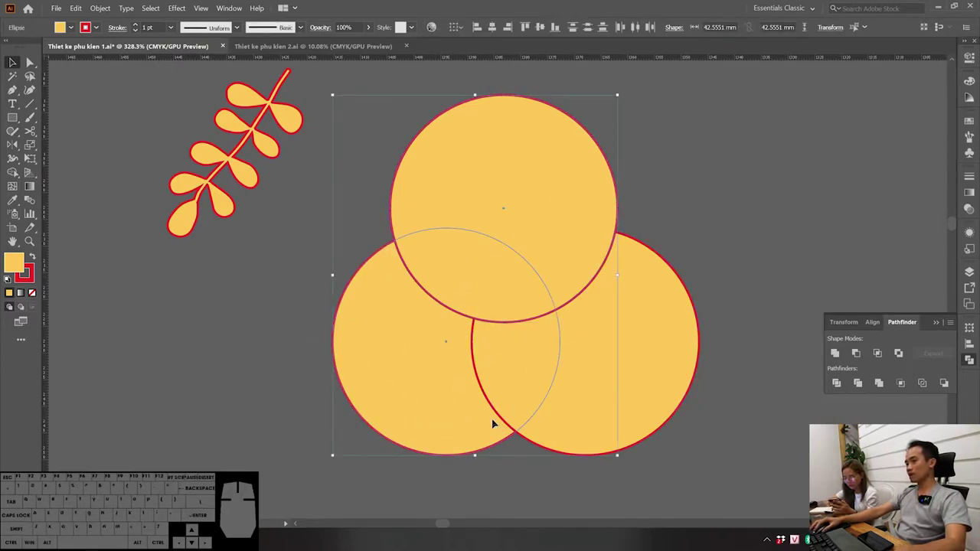
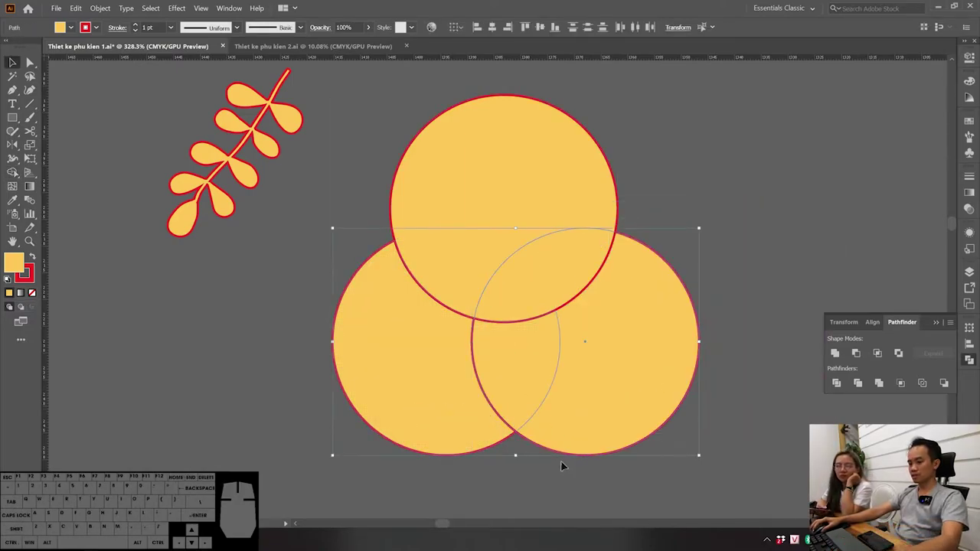
left_click(578, 473)
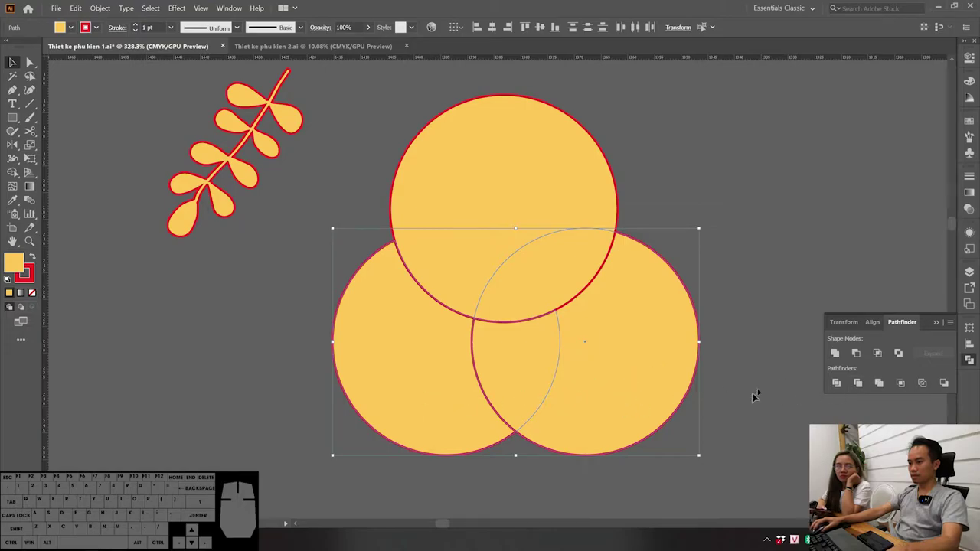
left_click(835, 352)
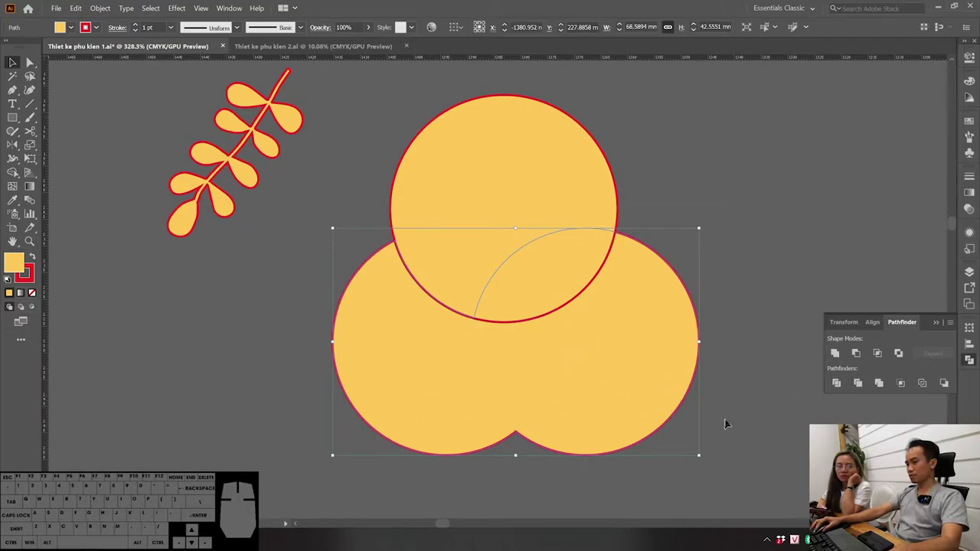
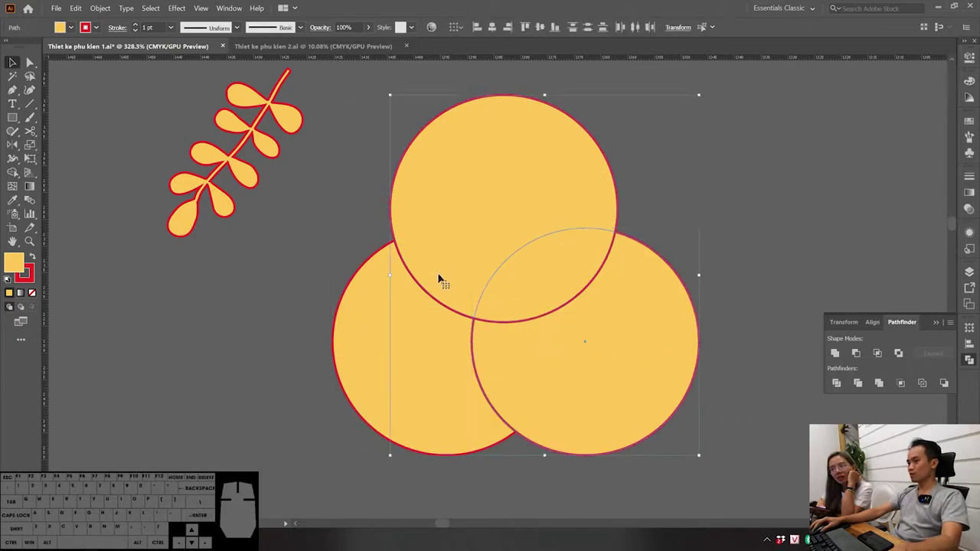
Step: Undo earlier merges and merge the circles' central overlap region with Shape Builder
key("m")
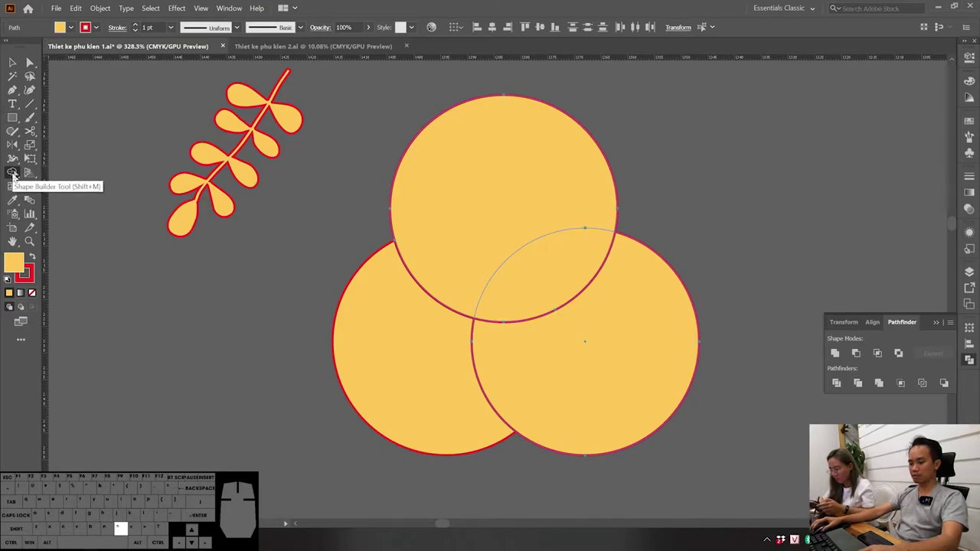
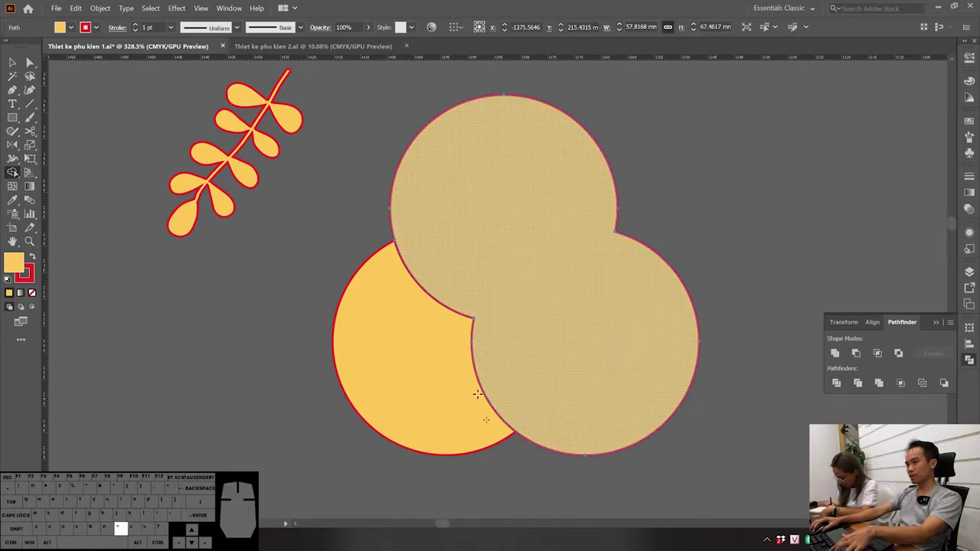
key("ctrl+z")
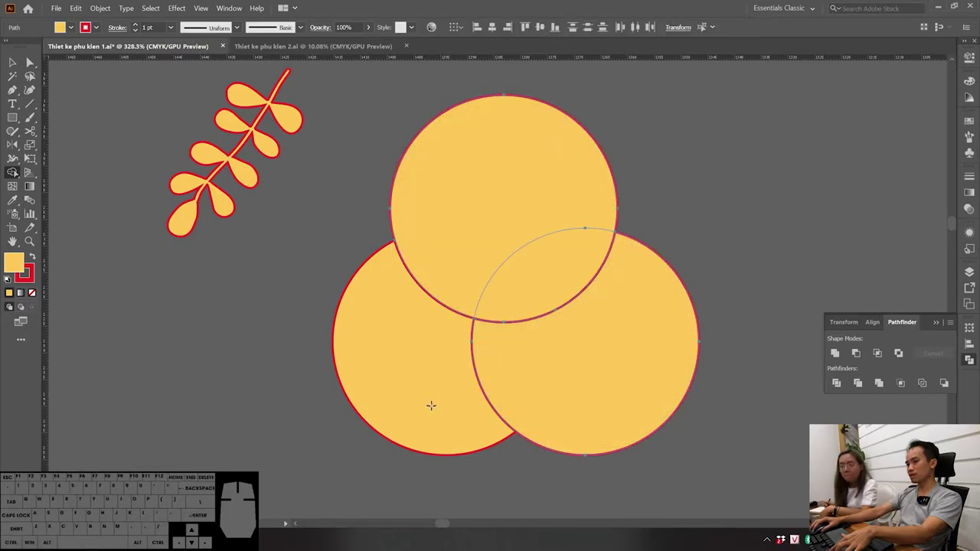
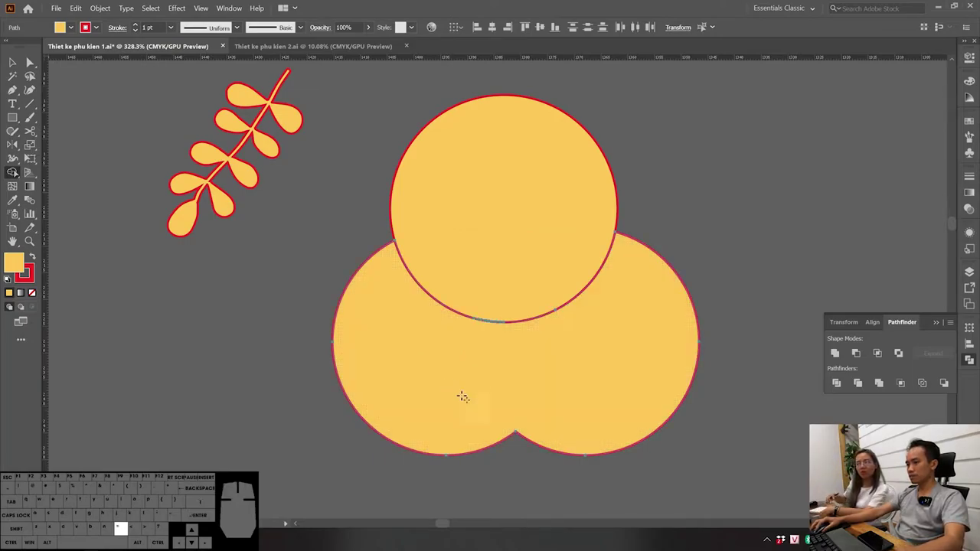
key("ctrl+z")
key("v")
left_click(531, 489)
left_click(589, 477)
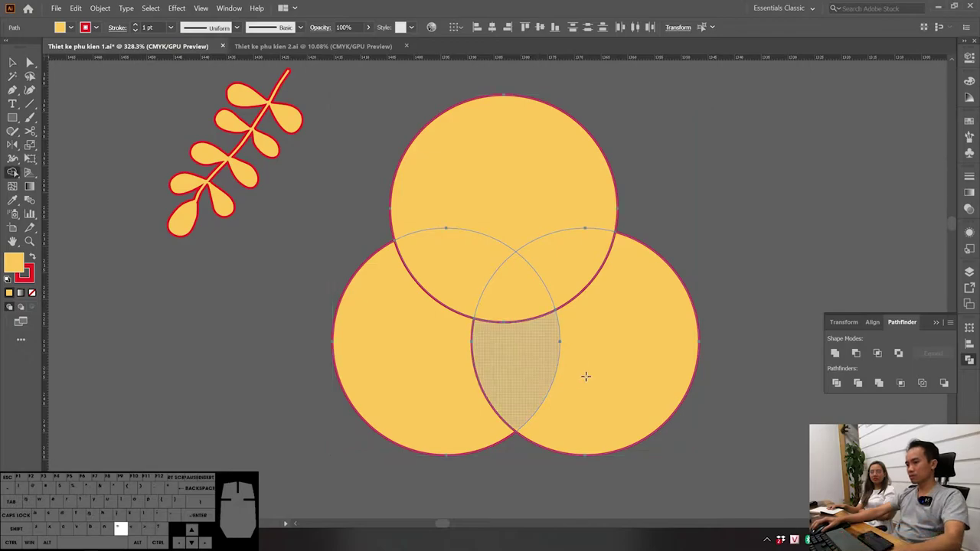
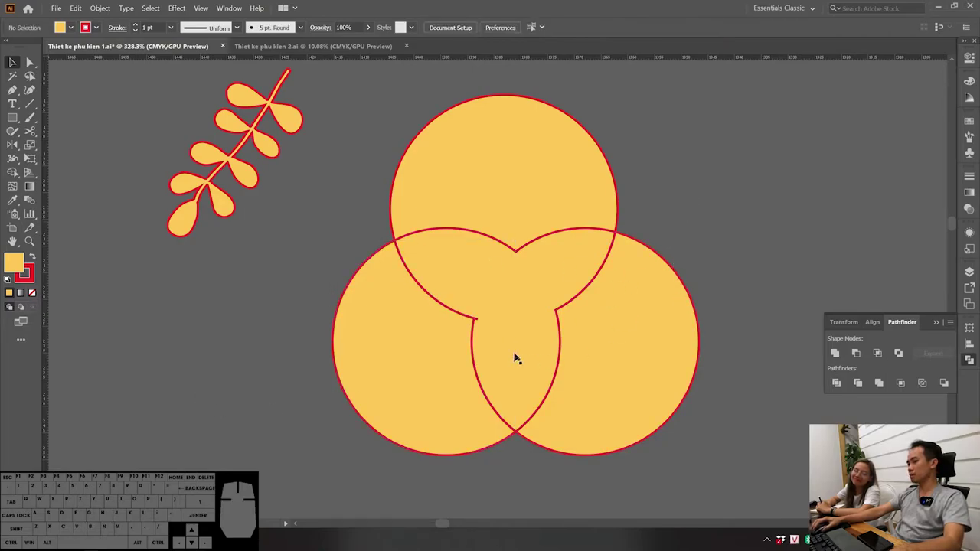
Step: Delete all the circle pieces, then bring them back in place
left_click(660, 201)
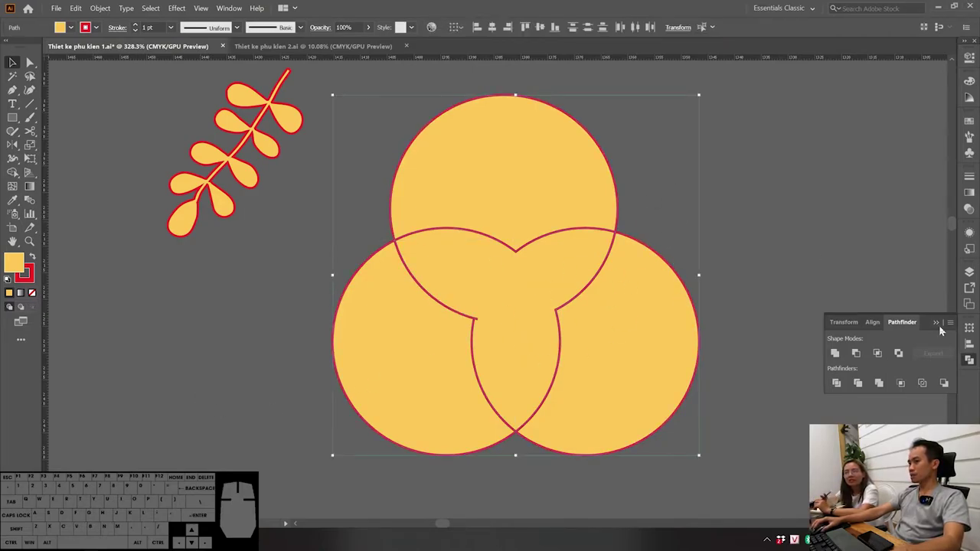
key("Delete")
left_click(747, 228)
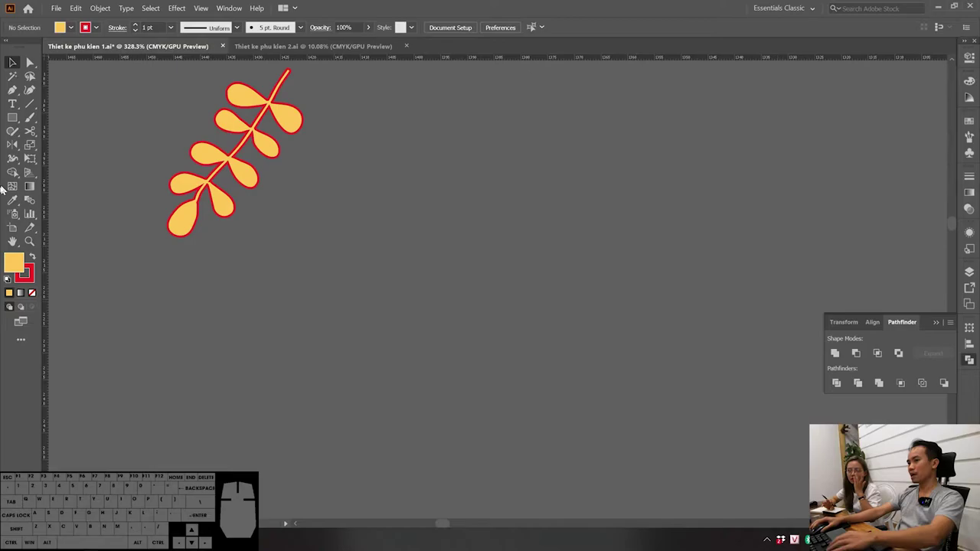
key("ctrl+z")
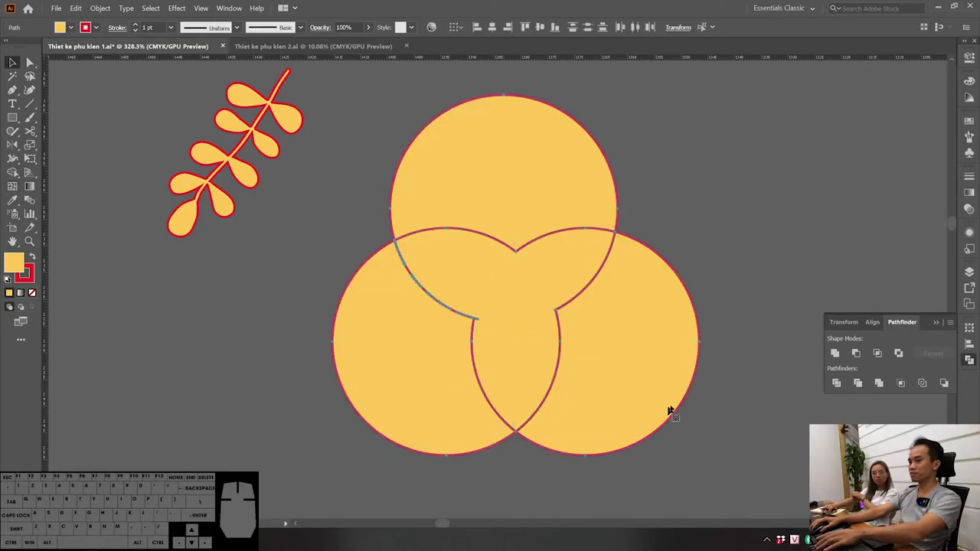
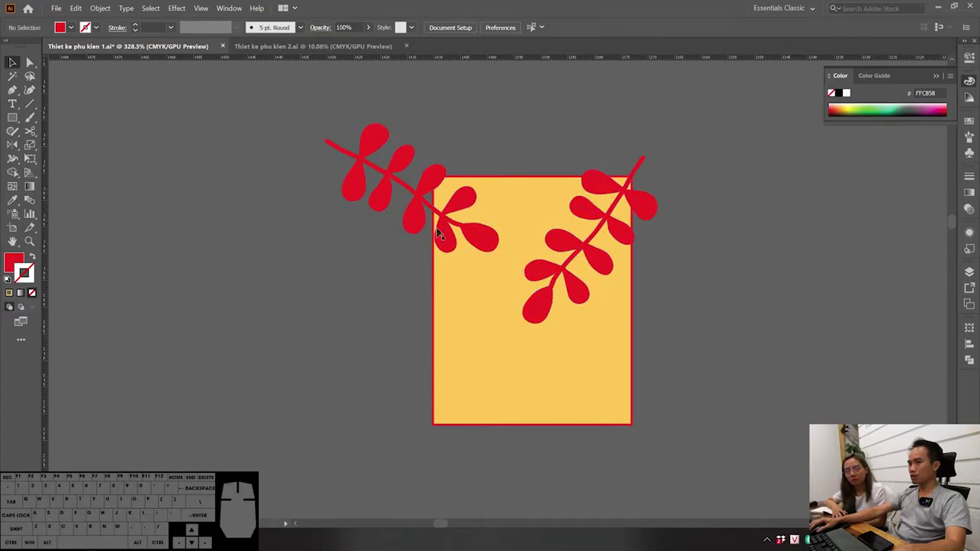
Step: Deselect everything on the artboard after arranging the rectangle and branches
left_click(698, 379)
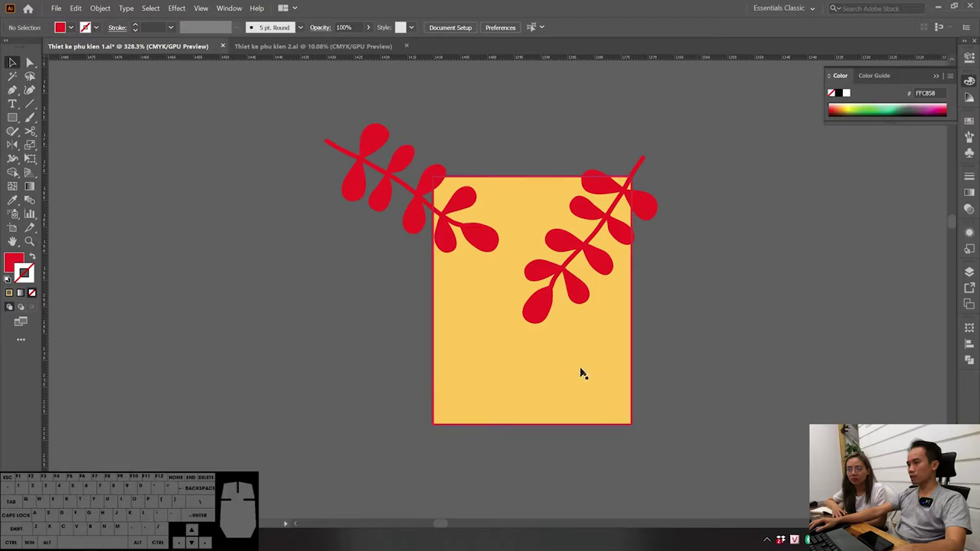
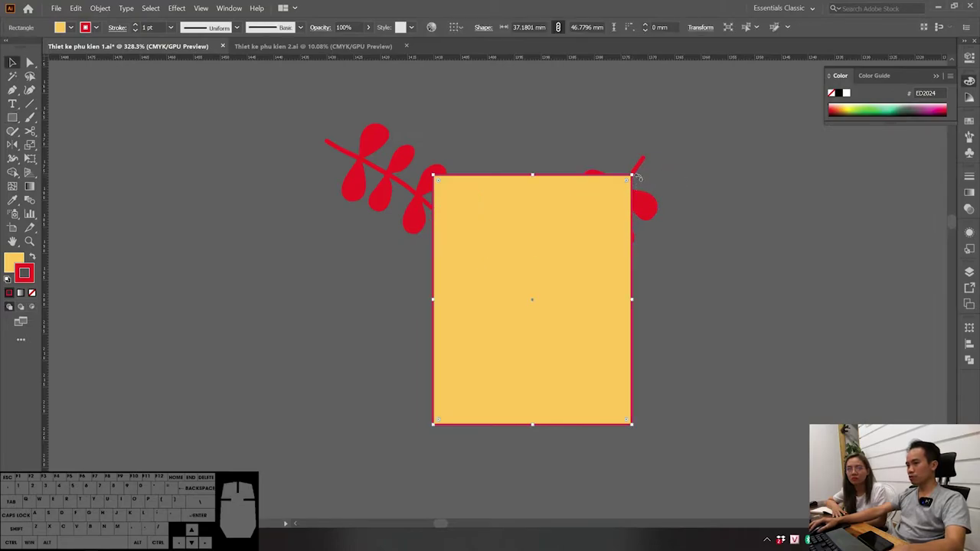
Step: Select the yellow rectangle with both red branches and bring up their context menu
left_click(642, 168)
left_click(401, 183)
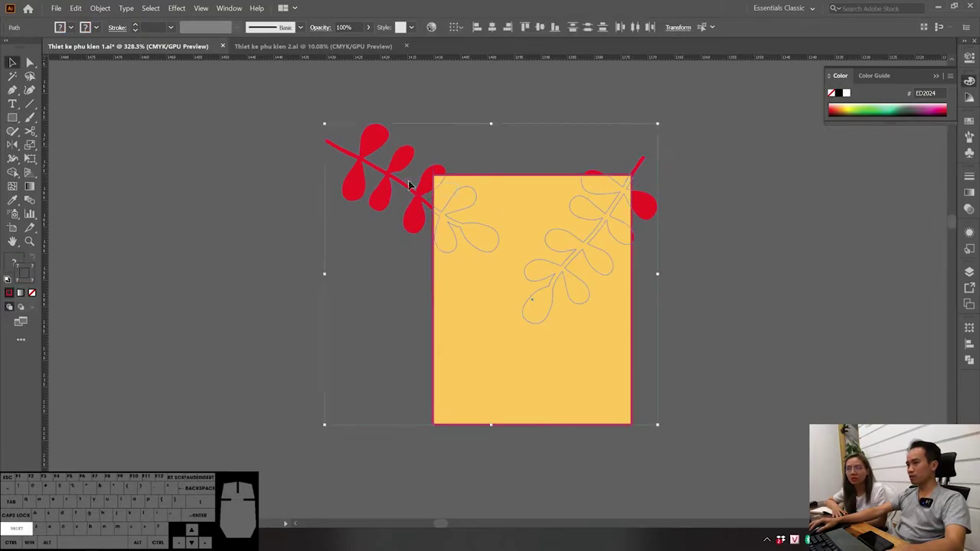
right_click(415, 196)
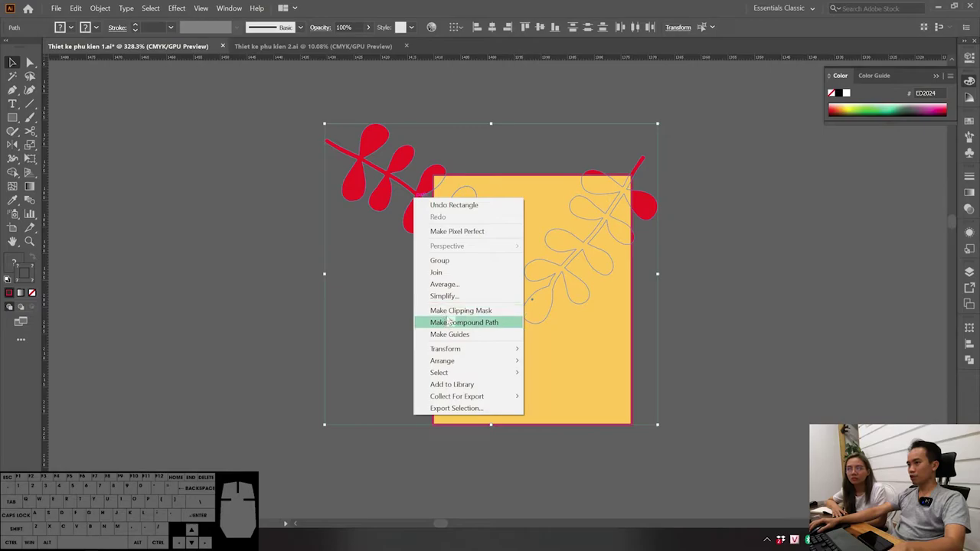
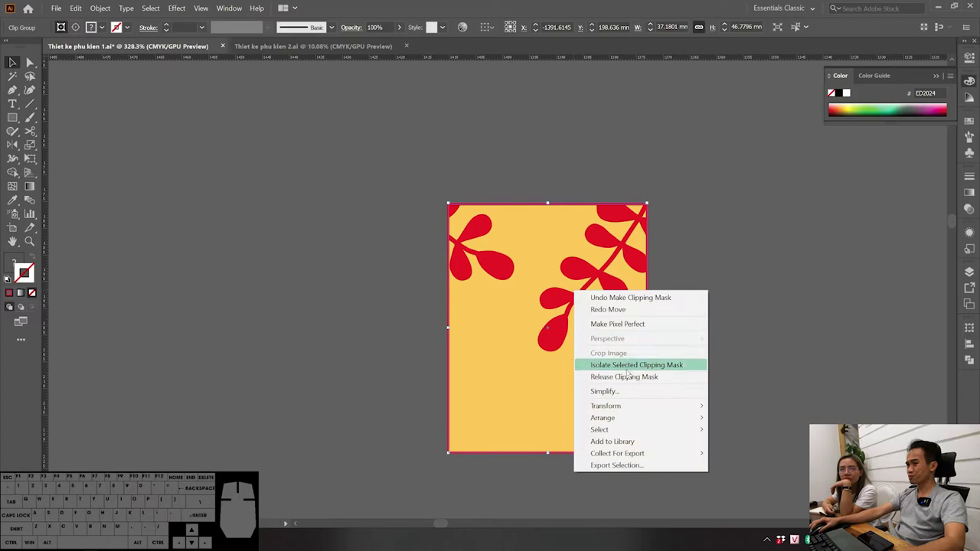
Step: Release the clipping mask so the red branches extend past the rectangle again
double_click(781, 264)
left_click(651, 311)
key("Delete")
left_click(658, 223)
left_click_drag(660, 233, 667, 208)
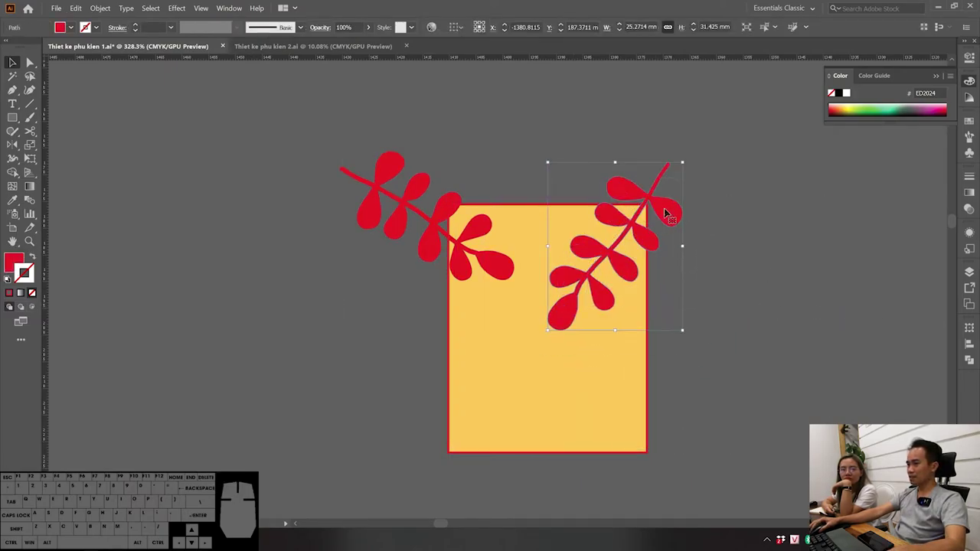
key("ctrl+z")
Step: Reposition the right branch near the rectangle's top corner, undoing misplaced moves
left_click_drag(770, 268, 736, 277)
left_click_drag(720, 203, 634, 306)
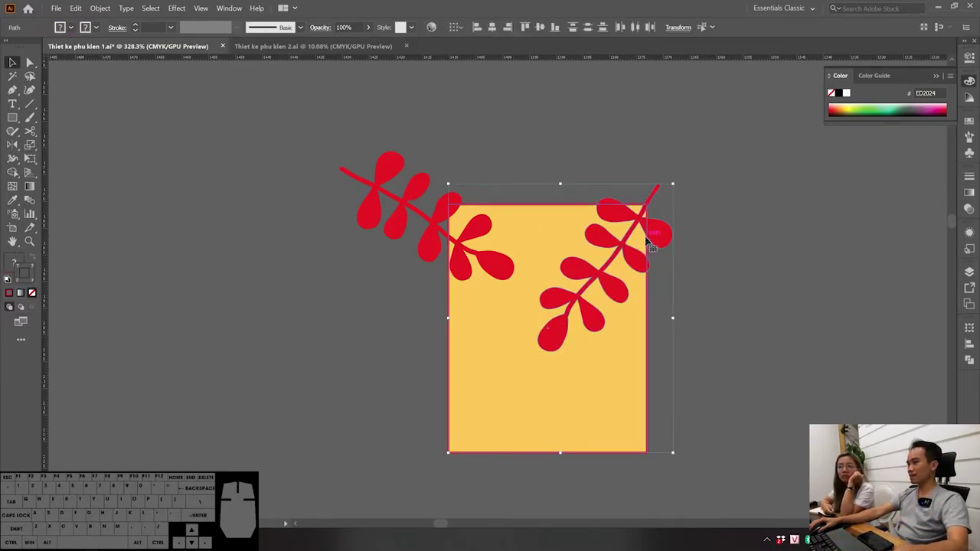
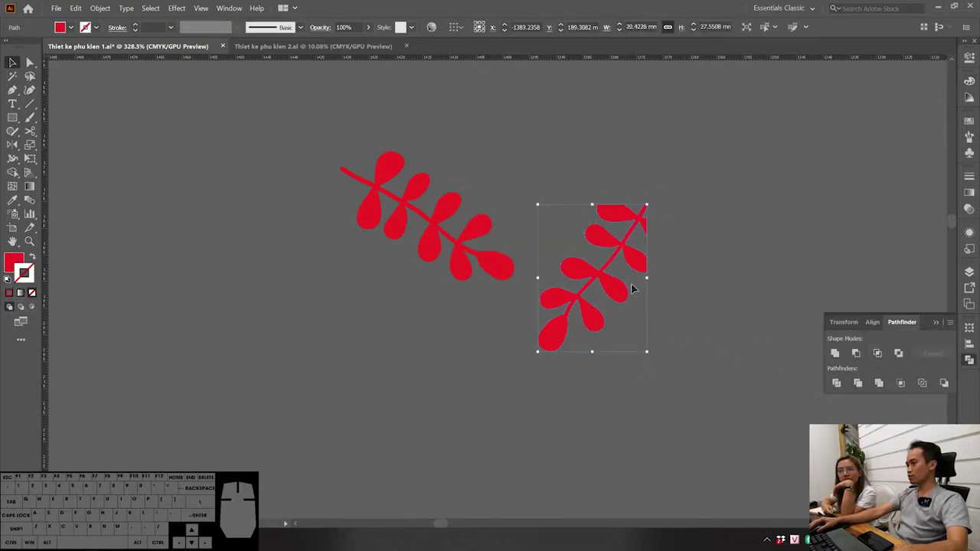
key("ctrl+z")
left_click(841, 480)
key("ctrl+z")
left_click(884, 357)
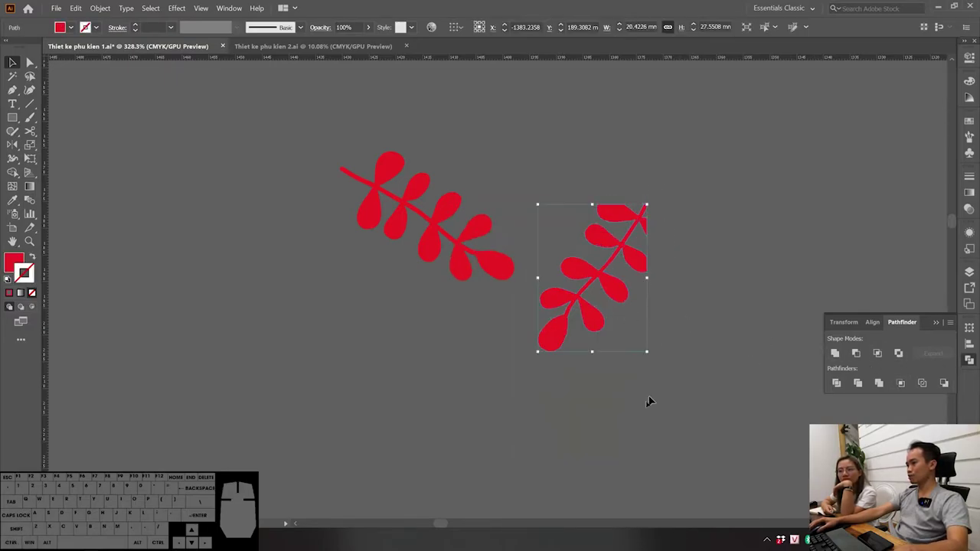
Step: Undo the last change and select the yellow rectangle back in place
key("ctrl+z")
left_click(690, 328)
left_click(969, 525)
left_click(723, 376)
left_click(973, 525)
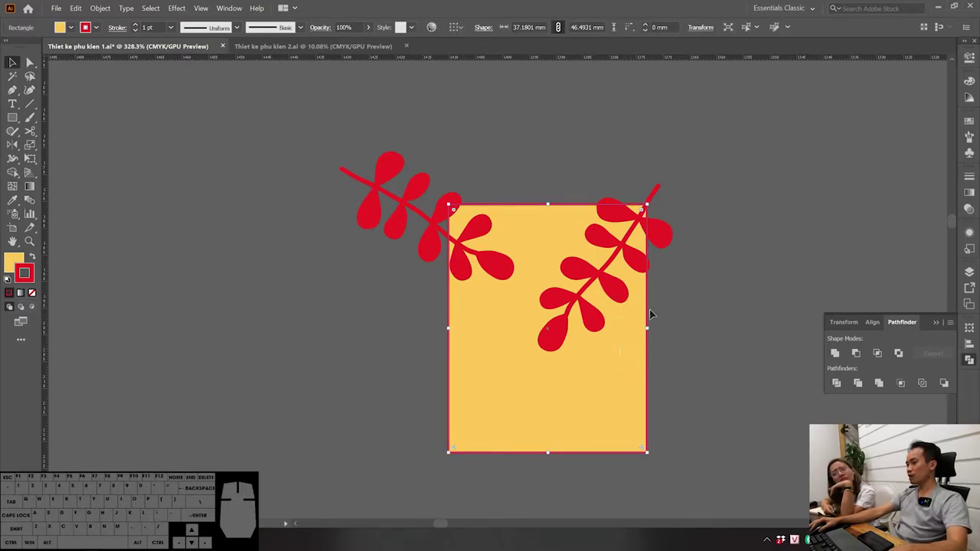
Step: Move the branch copy to the rectangle's top-right and paste a copy in place
left_click_drag(700, 338, 608, 286)
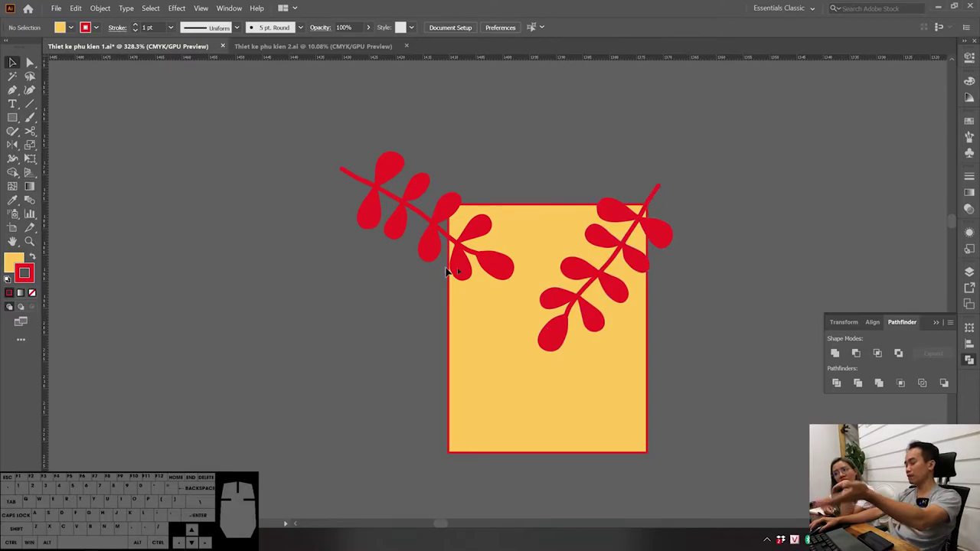
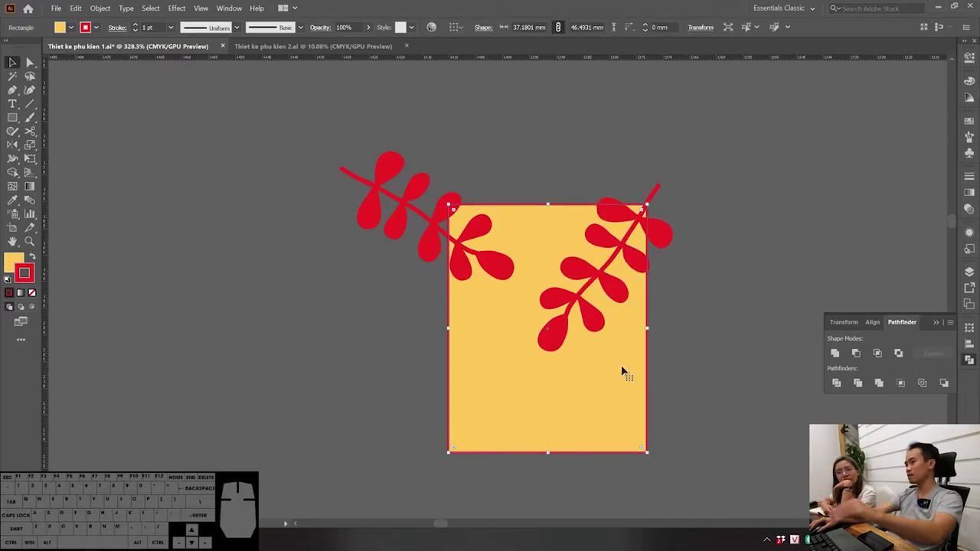
left_click(732, 394)
left_click(628, 387)
key("ctrl+c")
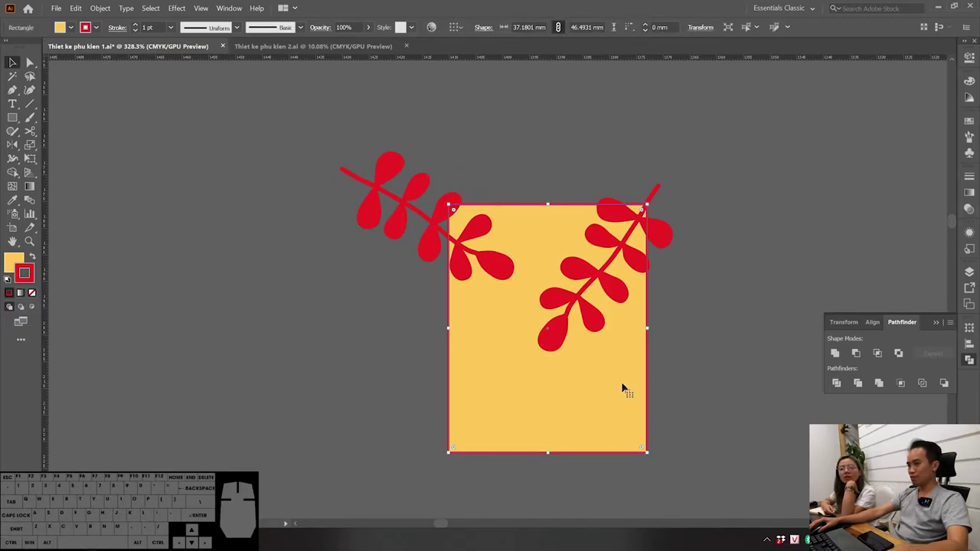
key("ctrl+c")
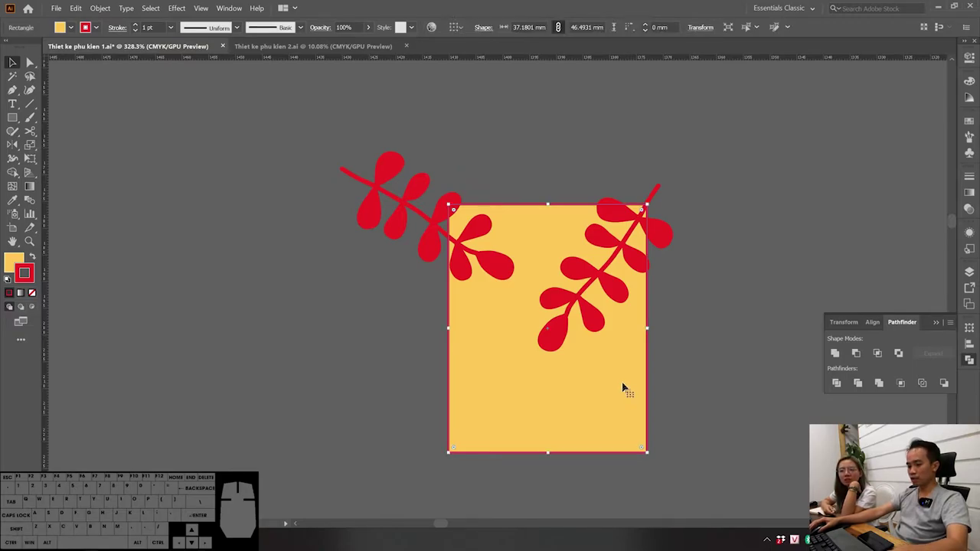
left_click(695, 396)
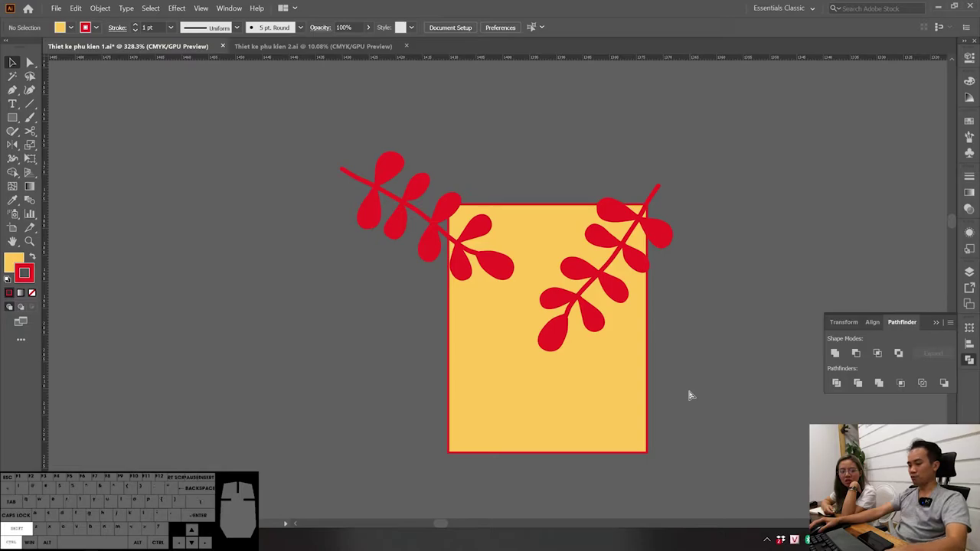
key("ctrl+shift+v")
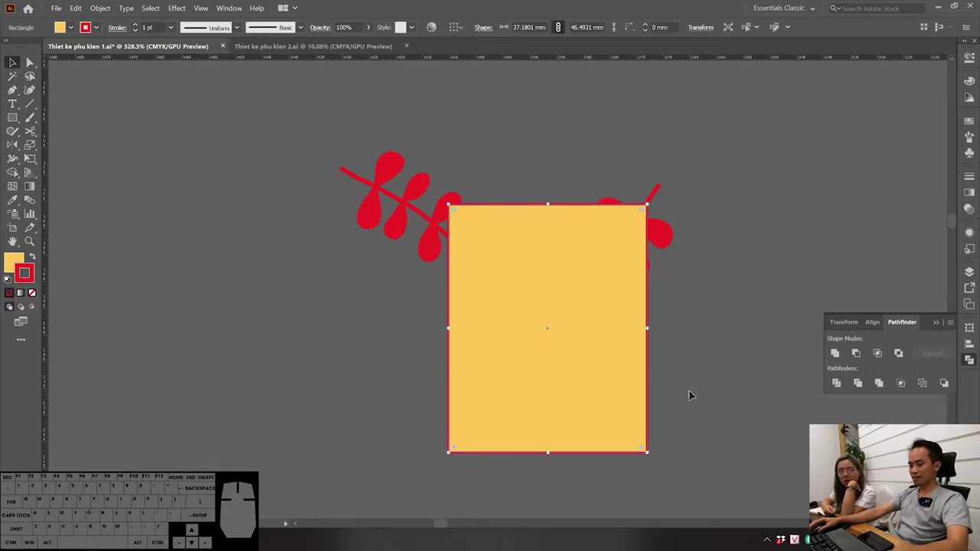
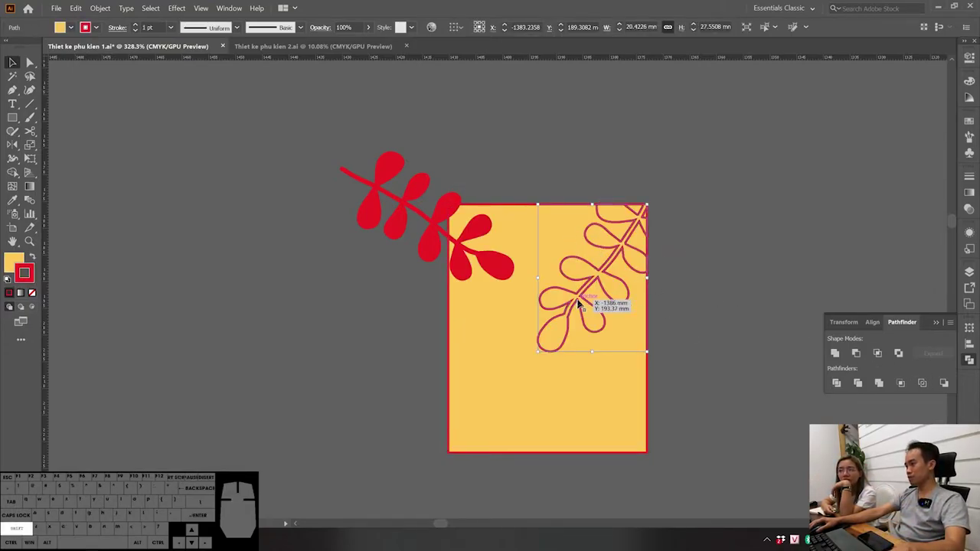
Step: Turn the copied branch solid red and paste a duplicate of the yellow card on top
key("shift+x")
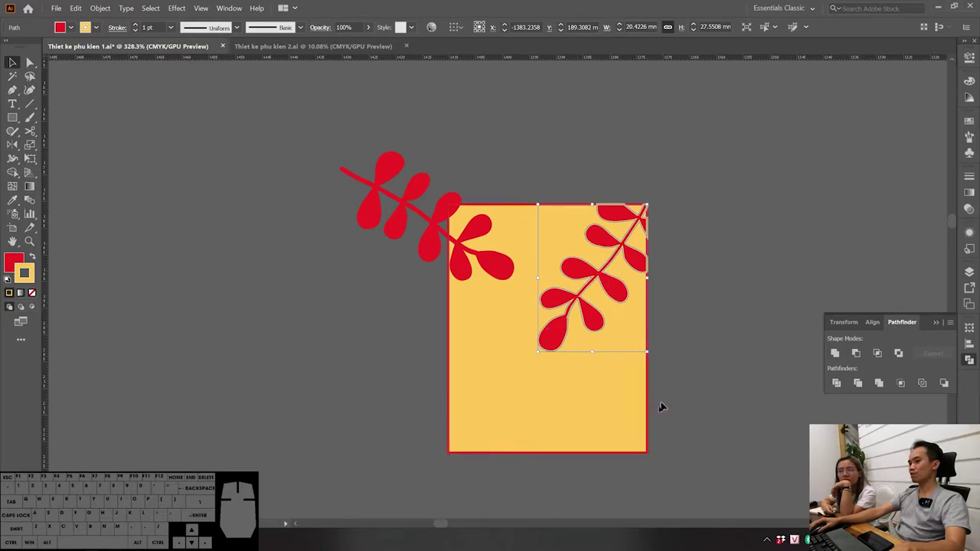
left_click(610, 415)
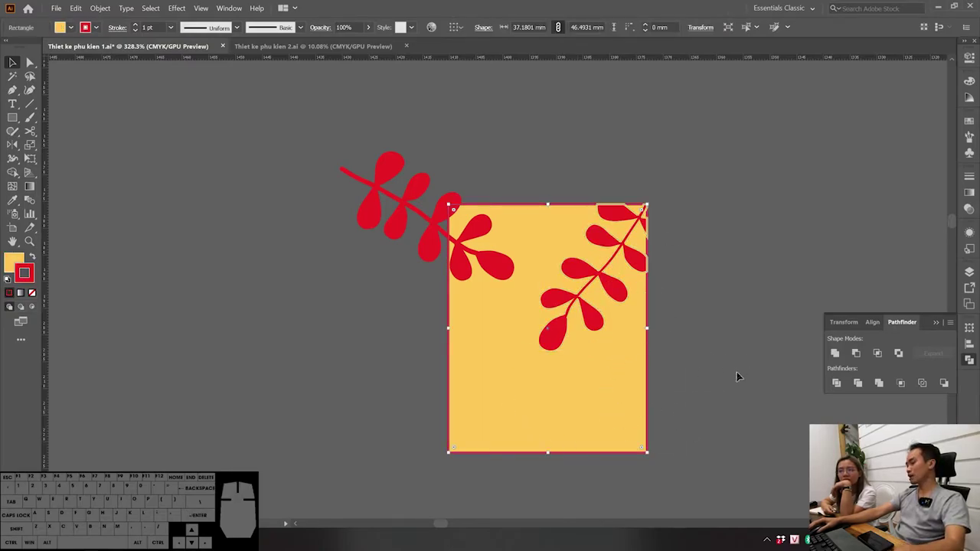
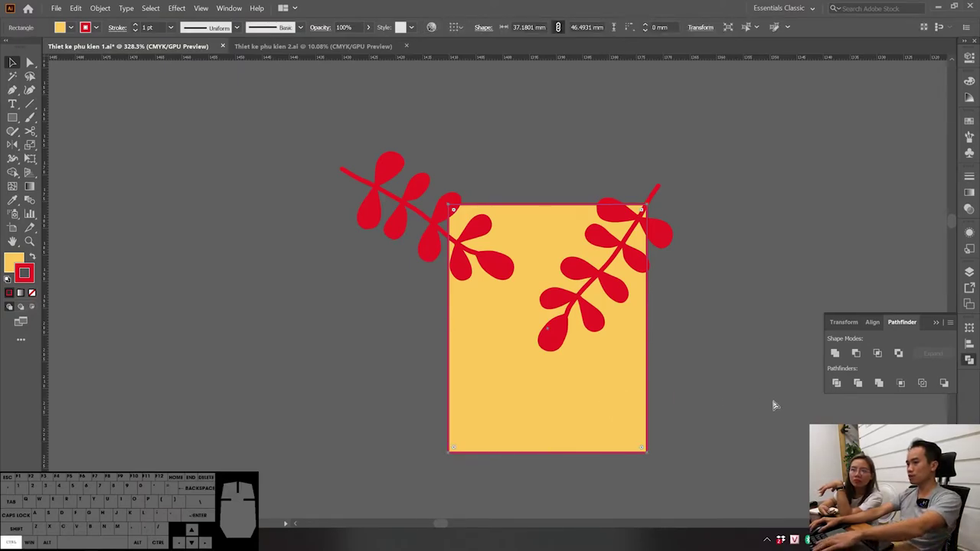
key("ctrl+v")
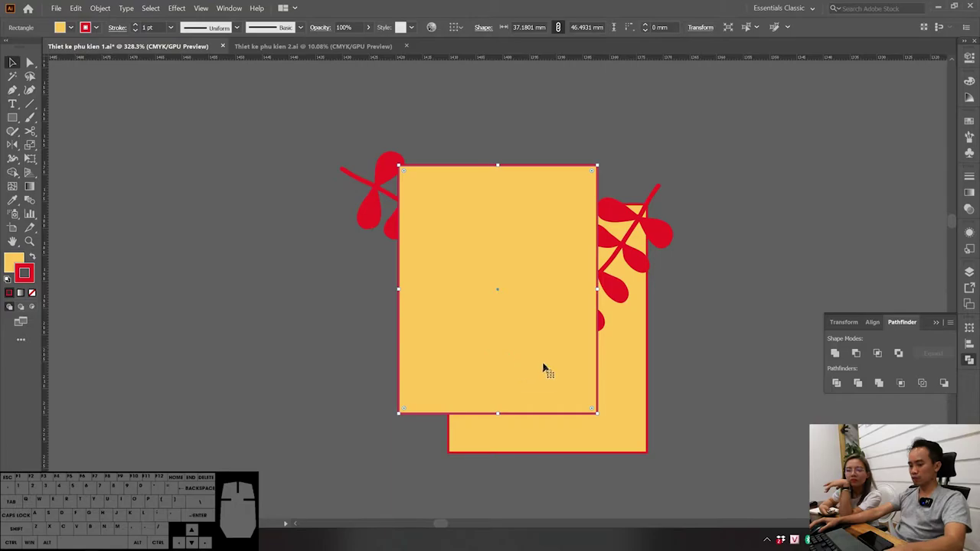
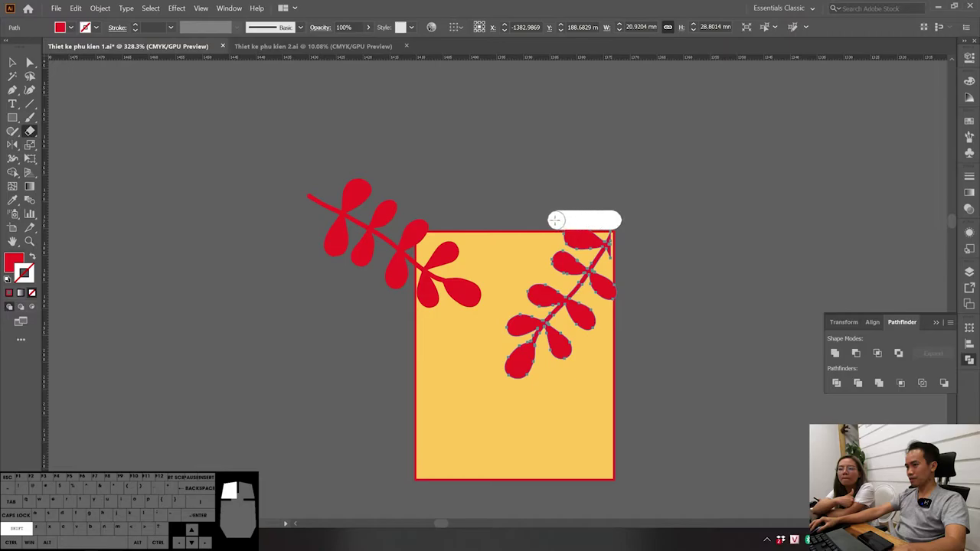
Step: Return to the Selection tool after trimming the right branch and select the upper-left branch
key("v")
left_click(724, 260)
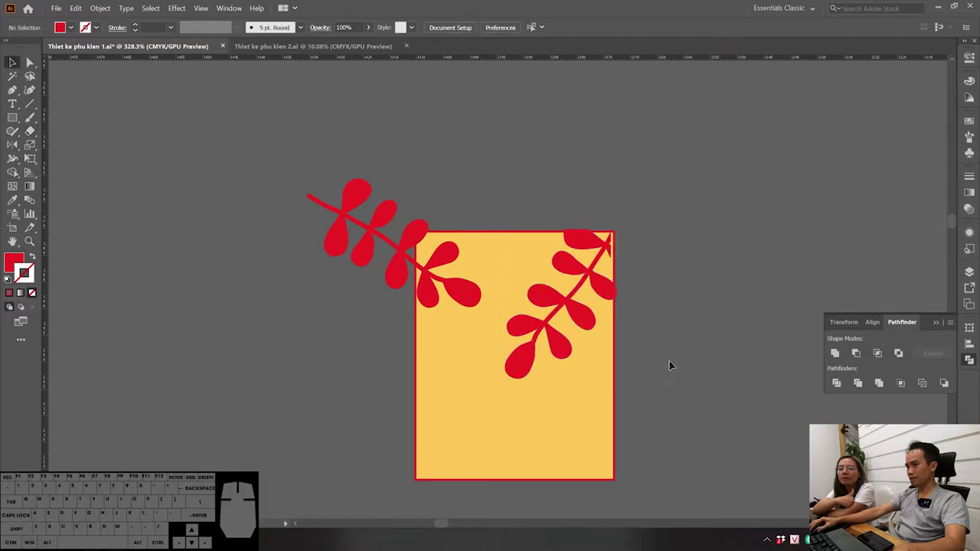
left_click_drag(581, 272, 609, 203)
key("ctrl+z")
left_click(712, 195)
left_click(400, 241)
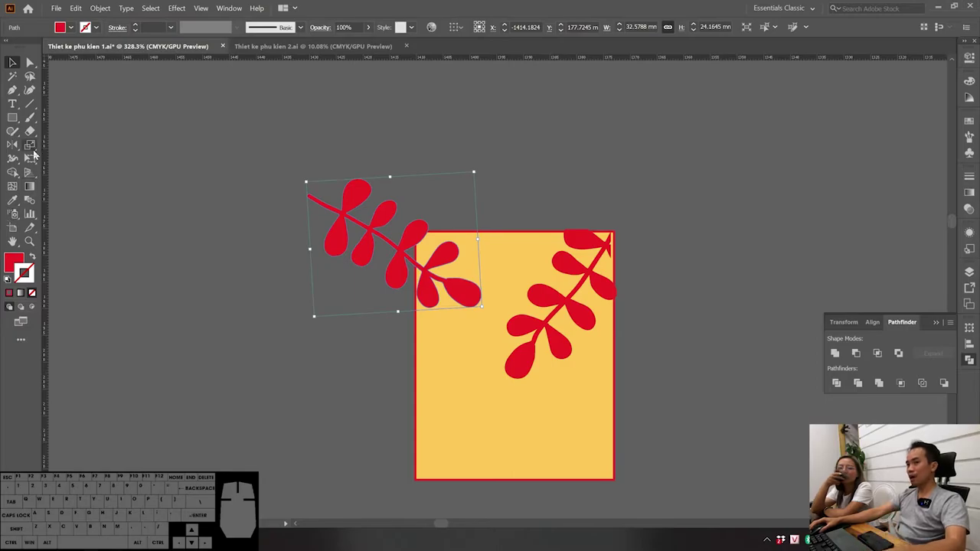
Step: Switch to the Eraser tool for the left branch, then undo the trim
left_click(34, 133)
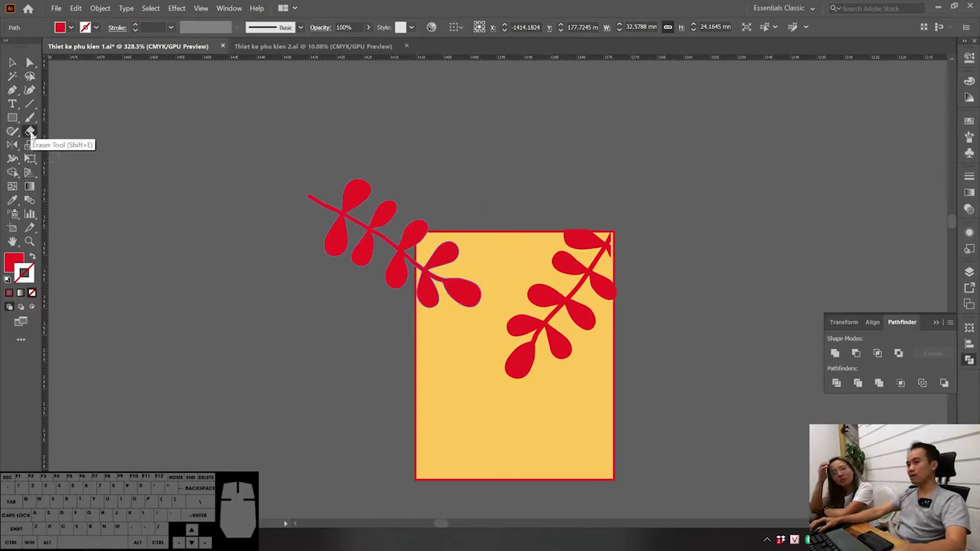
key("shift+e")
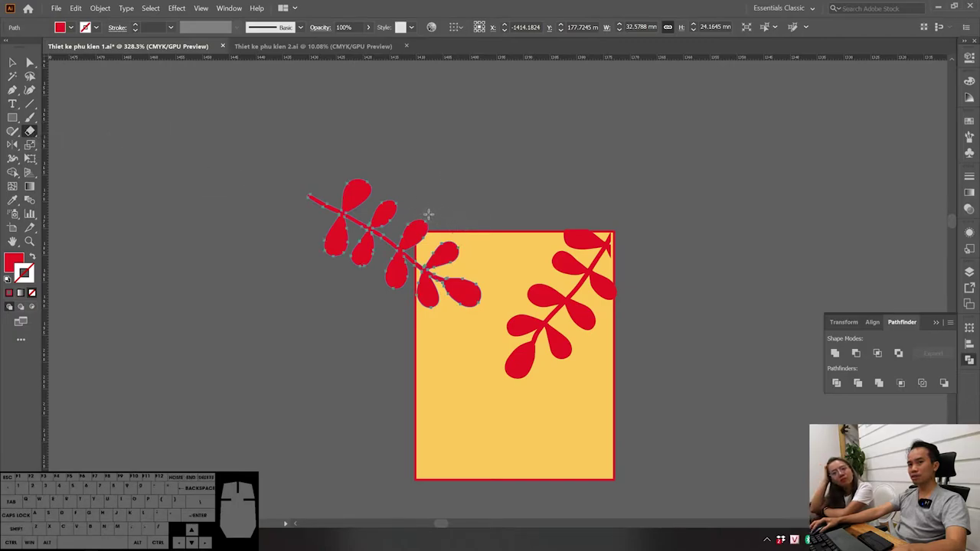
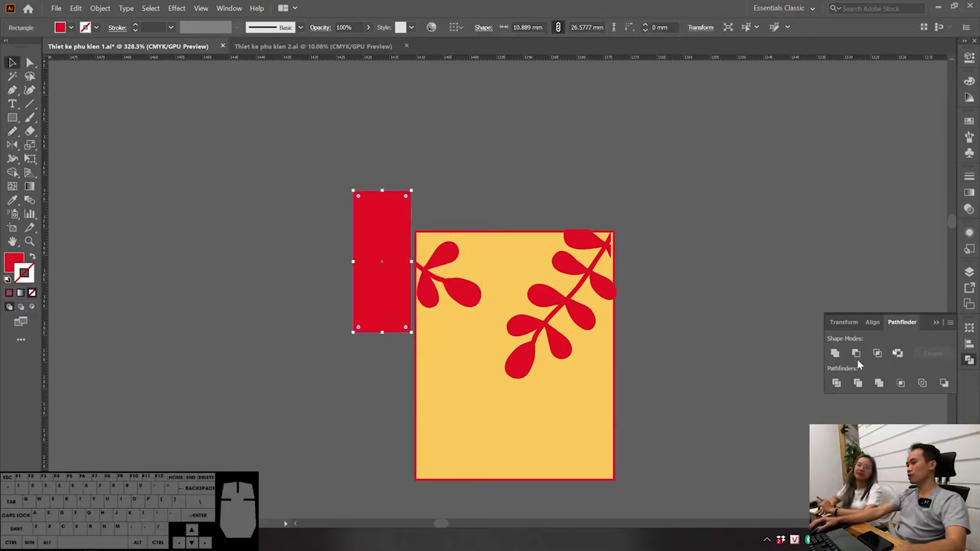
key("ctrl+z")
Step: Undo the trim so the upper-left branch is restored to full length
key("v")
left_click(431, 194)
key("ctrl+z")
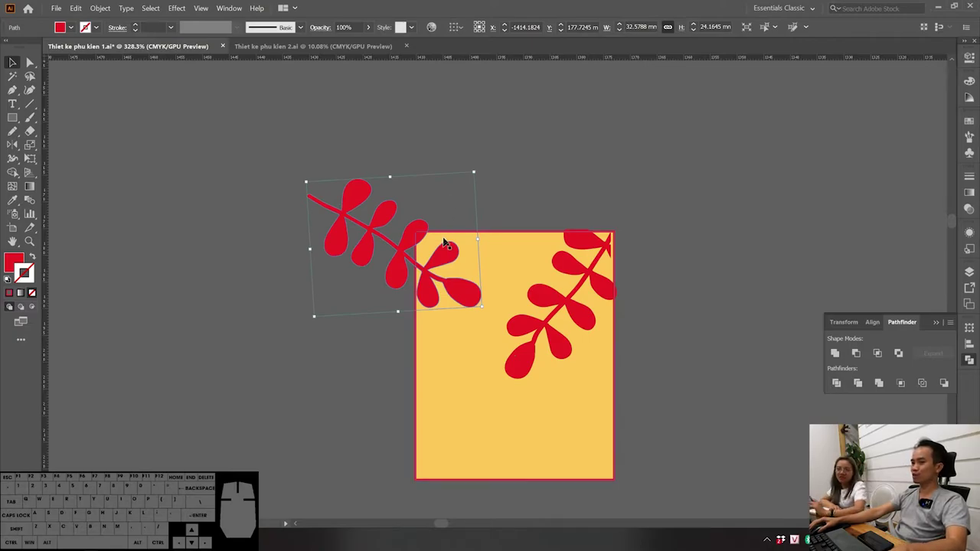
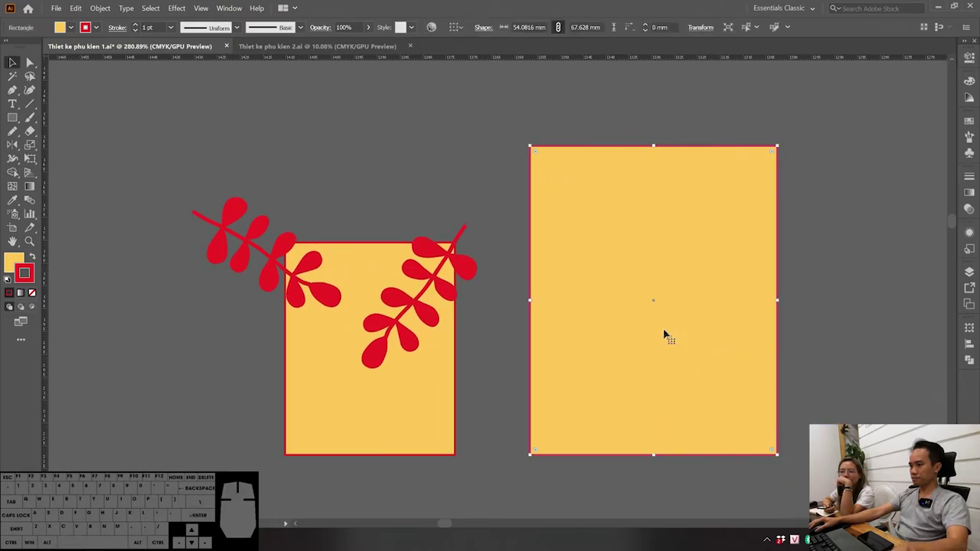
Step: Select the first card with both red branches and group them with Ctrl+G
left_click(461, 429)
left_click(481, 404)
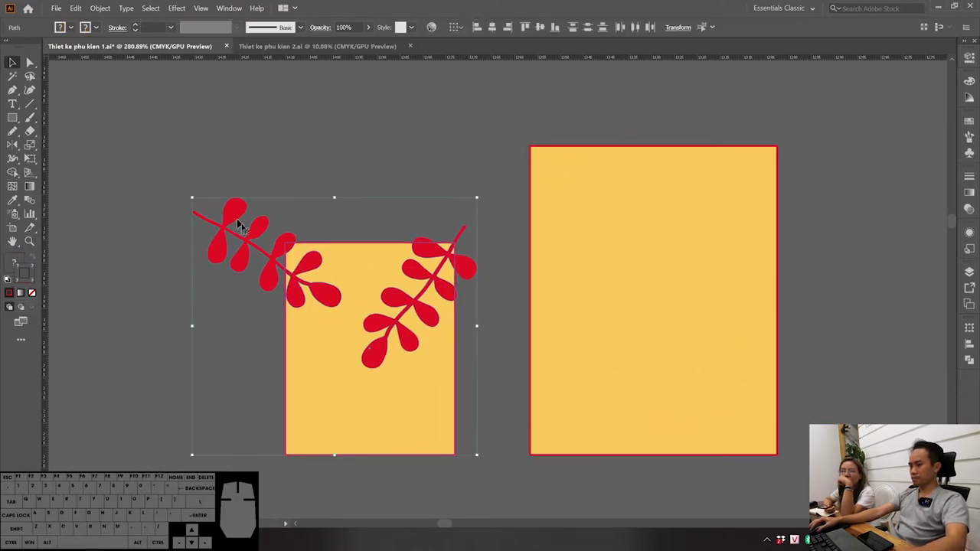
left_click(484, 386)
left_click(482, 399)
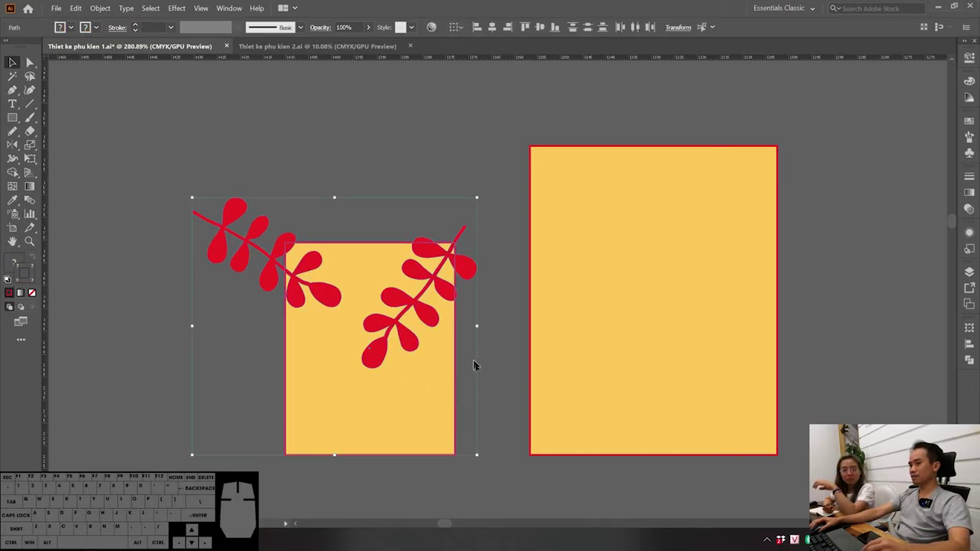
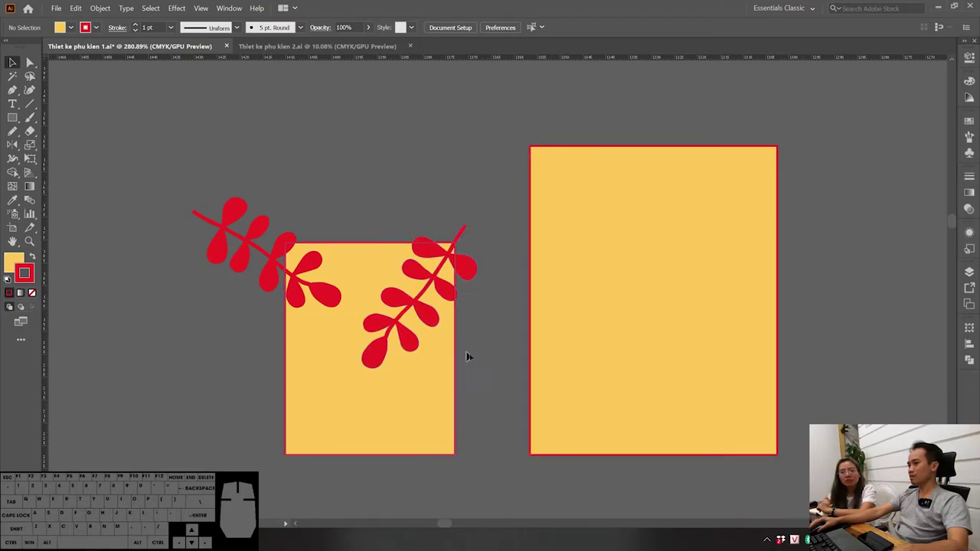
left_click(477, 359)
left_click(494, 424)
left_click(490, 437)
key("ctrl+g")
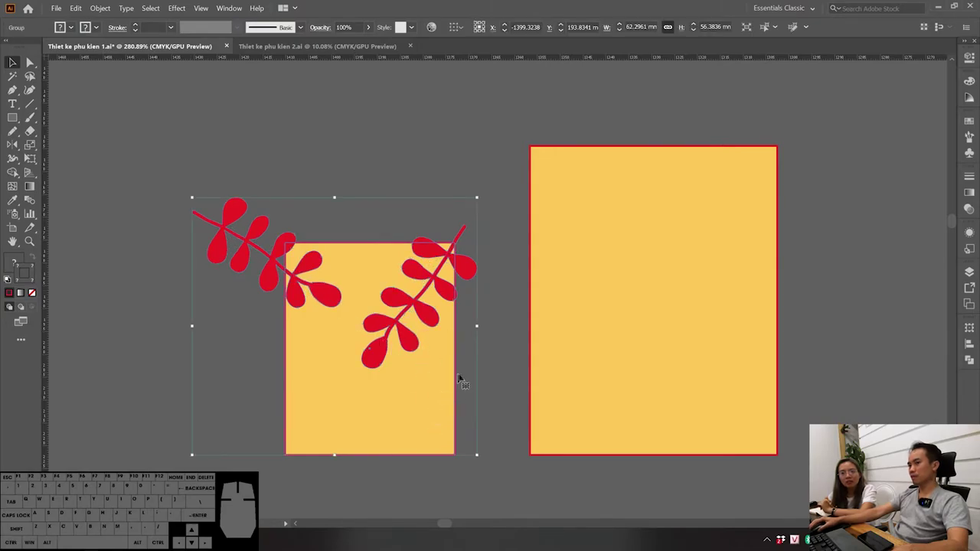
Step: Redo the grouping with the corrected selection and bring the group to the front
key("ctrl+z")
left_click(483, 393)
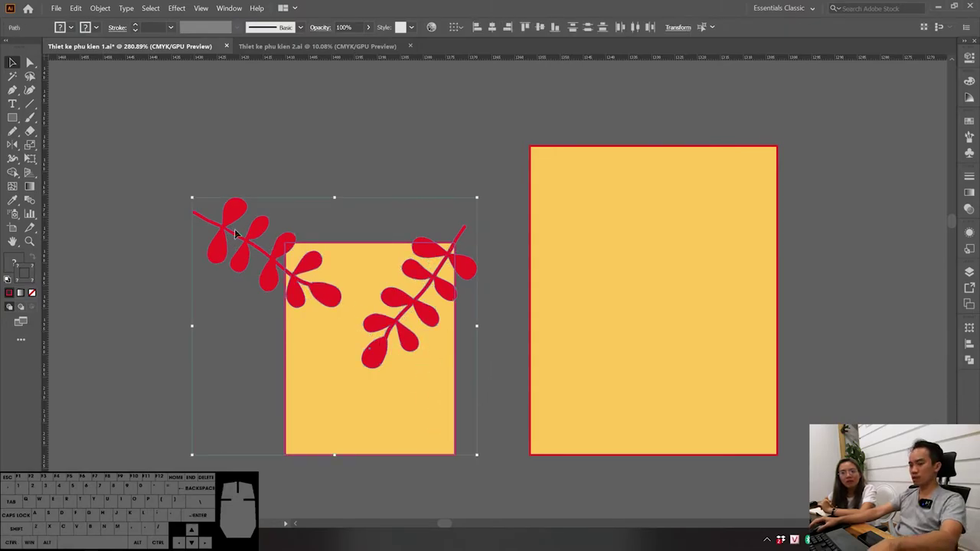
key("ctrl+g")
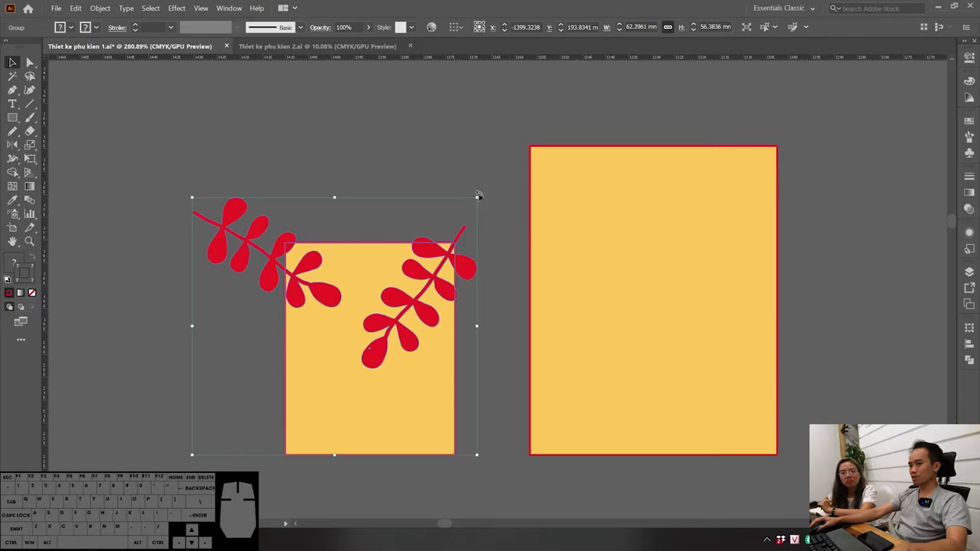
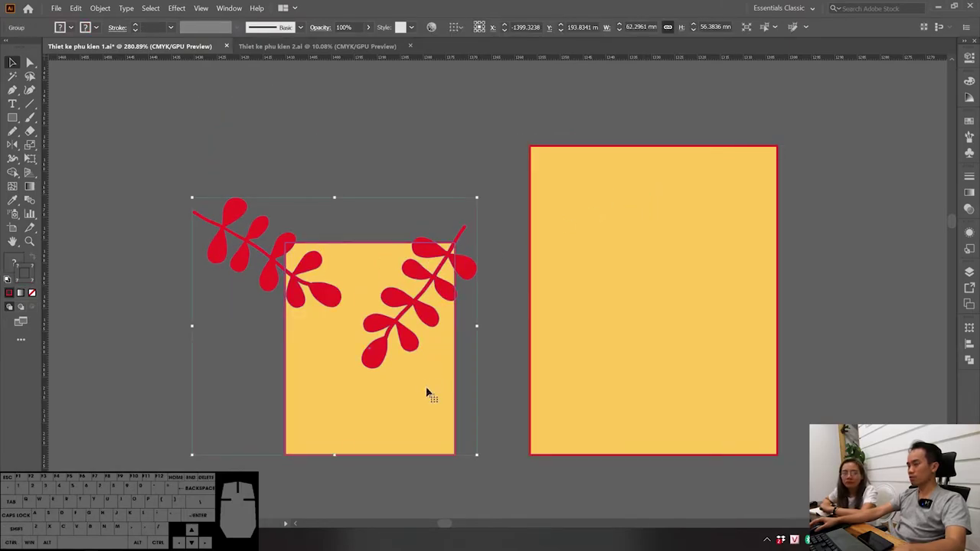
key("ctrl+shift+]")
Step: Select the grouped card artwork and bring up its context menu
key("v")
left_click(463, 388)
left_click(411, 410)
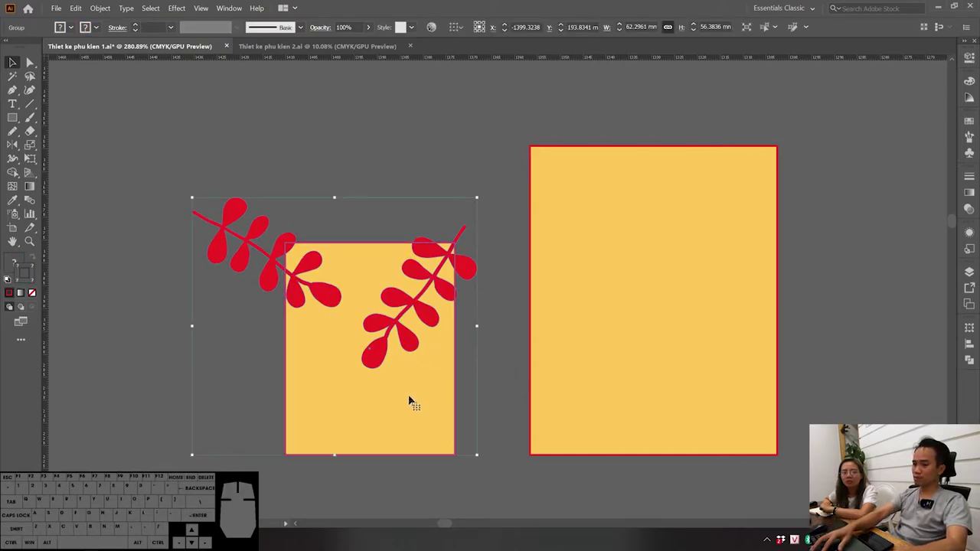
left_click(475, 378)
left_click(429, 372)
right_click(425, 373)
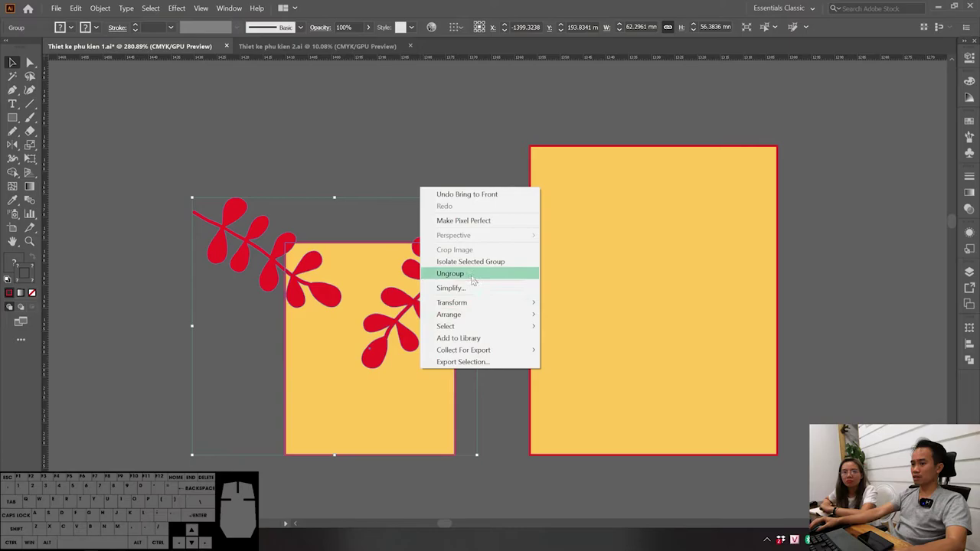
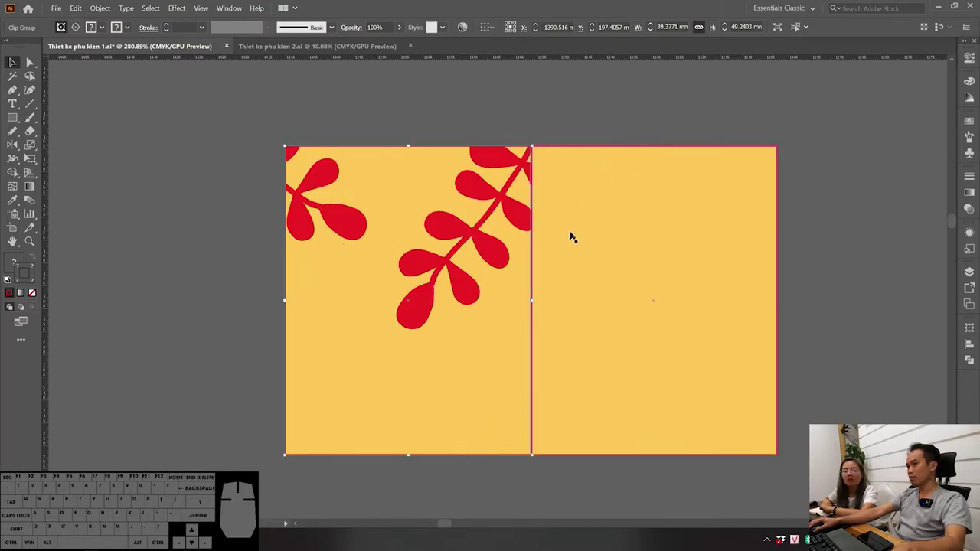
Step: Drag the clipped branch card to sit left of the larger yellow card
key("v")
left_click_drag(474, 324, 402, 330)
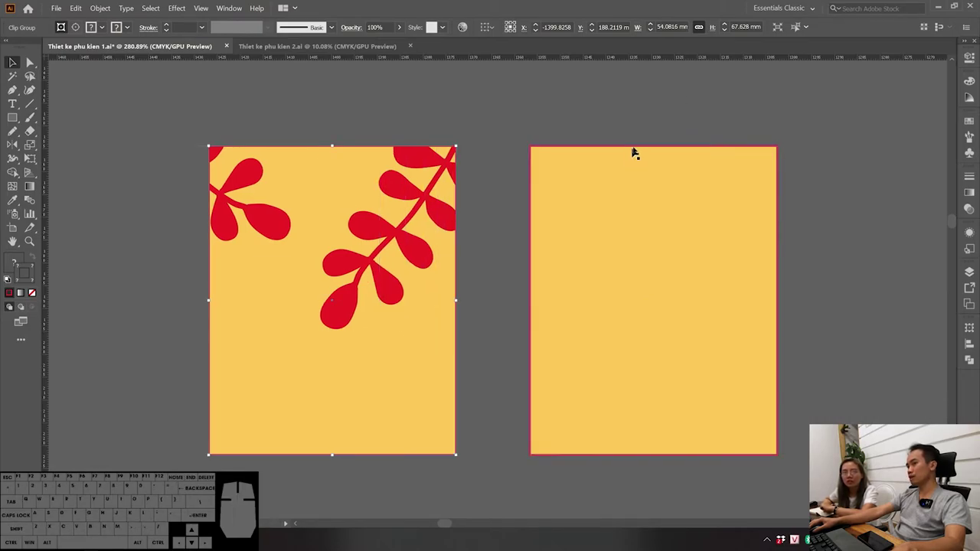
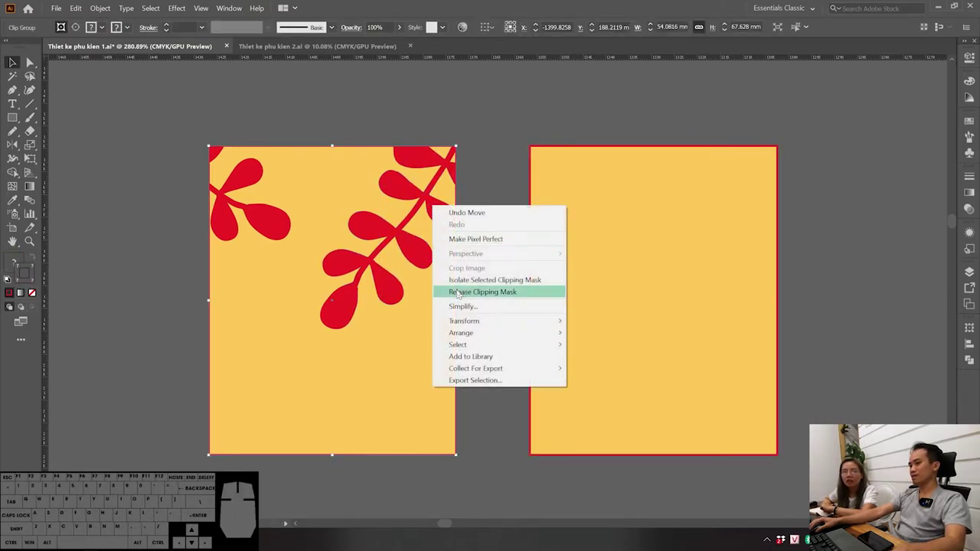
double_click(504, 202)
left_click(458, 251)
key("Delete")
left_click(487, 256)
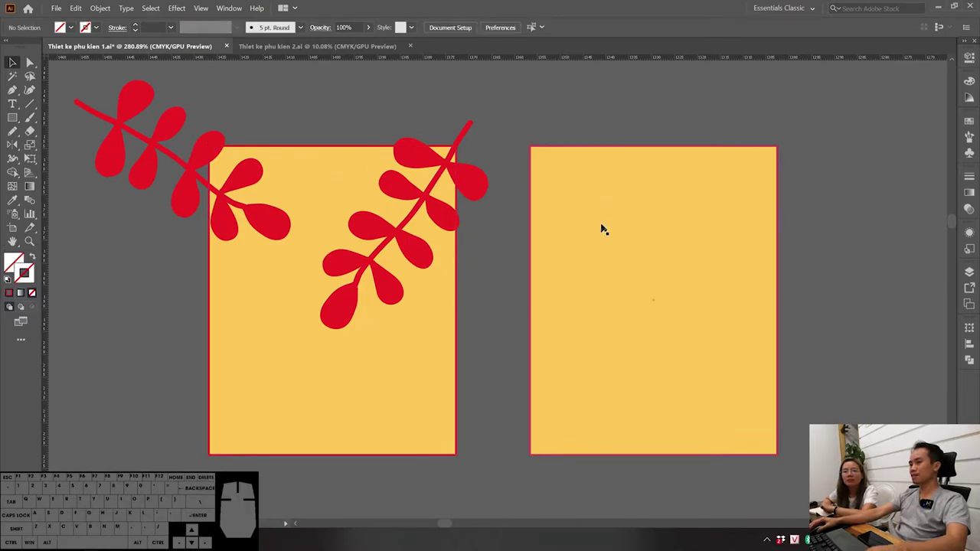
left_click(514, 102)
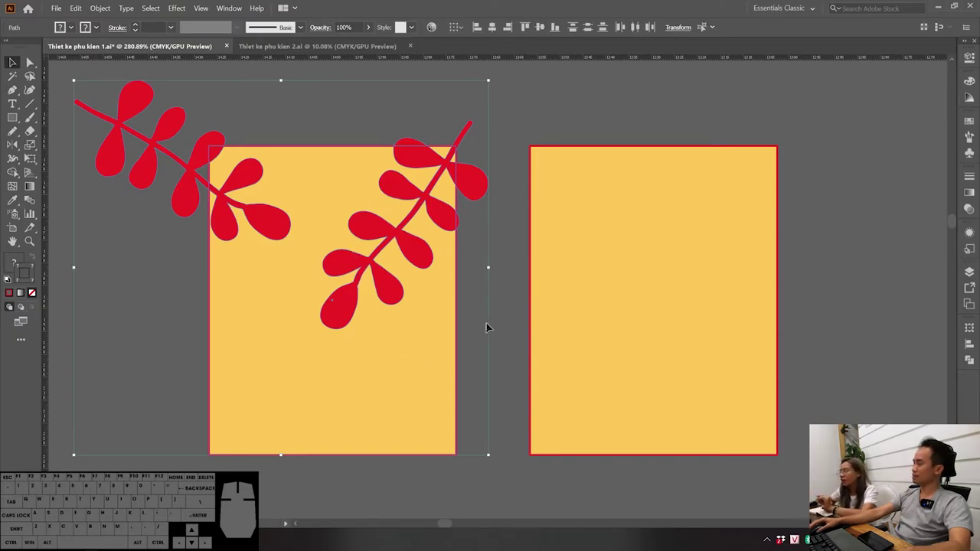
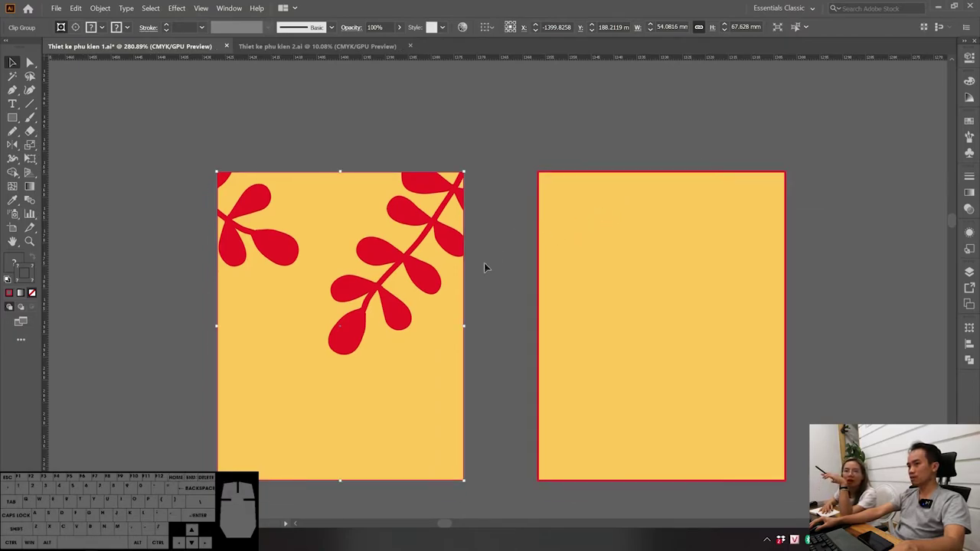
Step: Place the plain yellow card beside the leafy card, undoing misplaced moves
key("v")
left_click(499, 339)
left_click(399, 311)
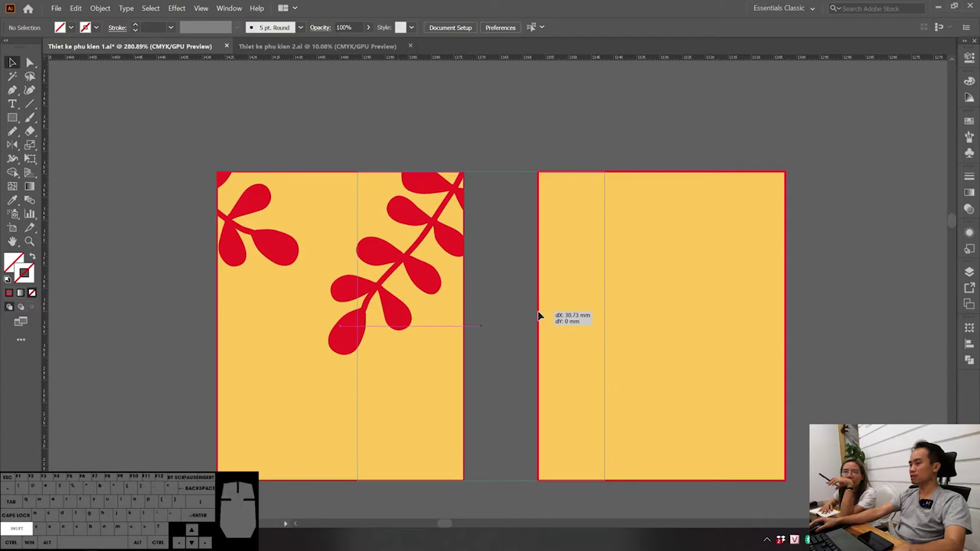
key("ctrl+z")
left_click(547, 333)
left_click(641, 352)
key("ctrl+z")
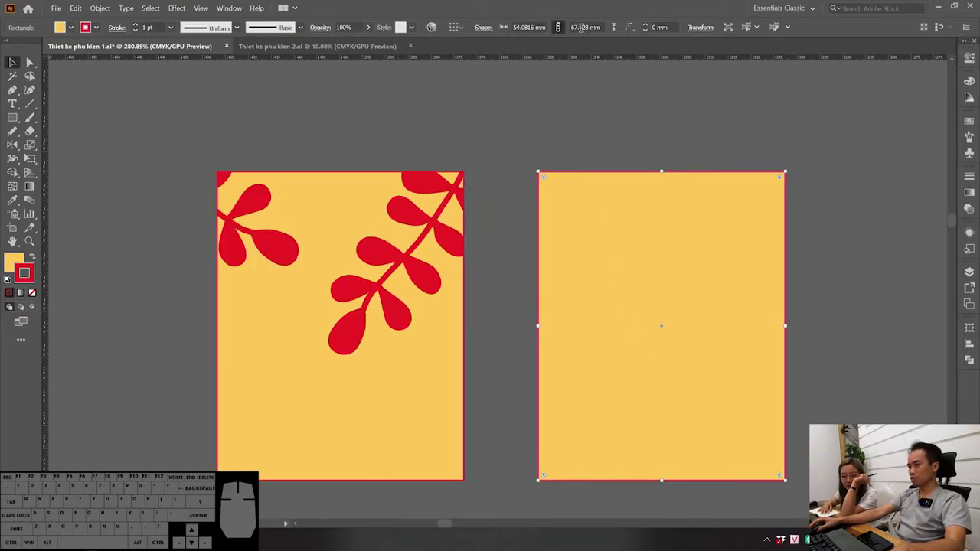
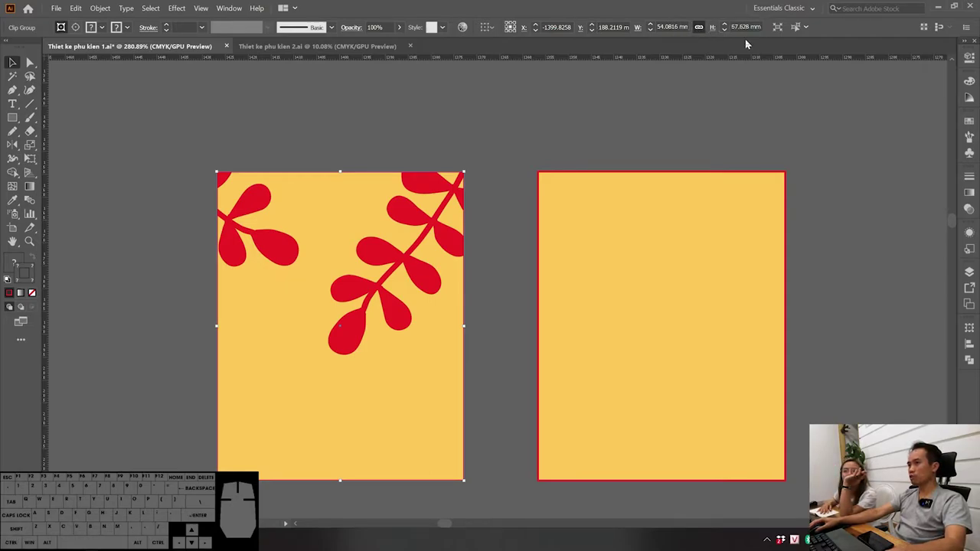
Step: Select the leafy card artwork for the next edit
left_click(440, 118)
left_click(460, 212)
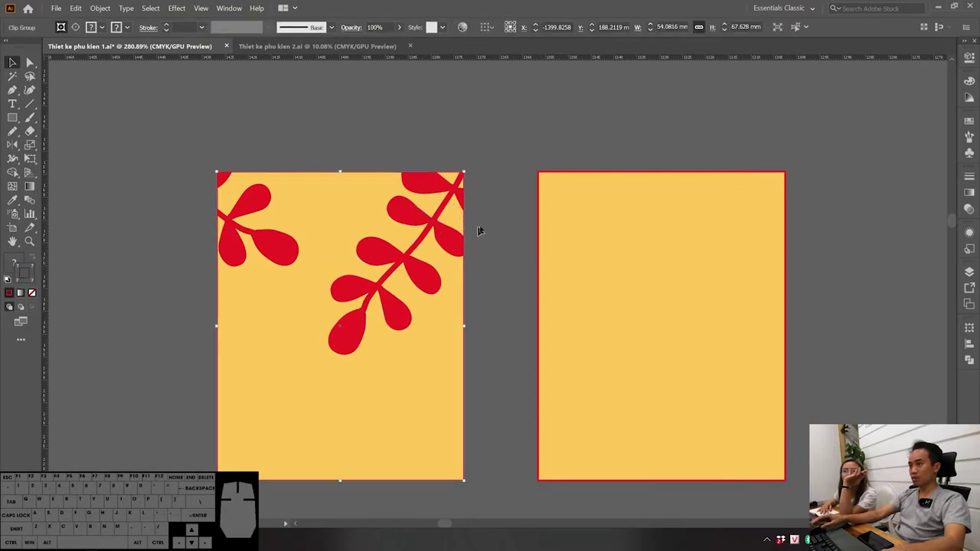
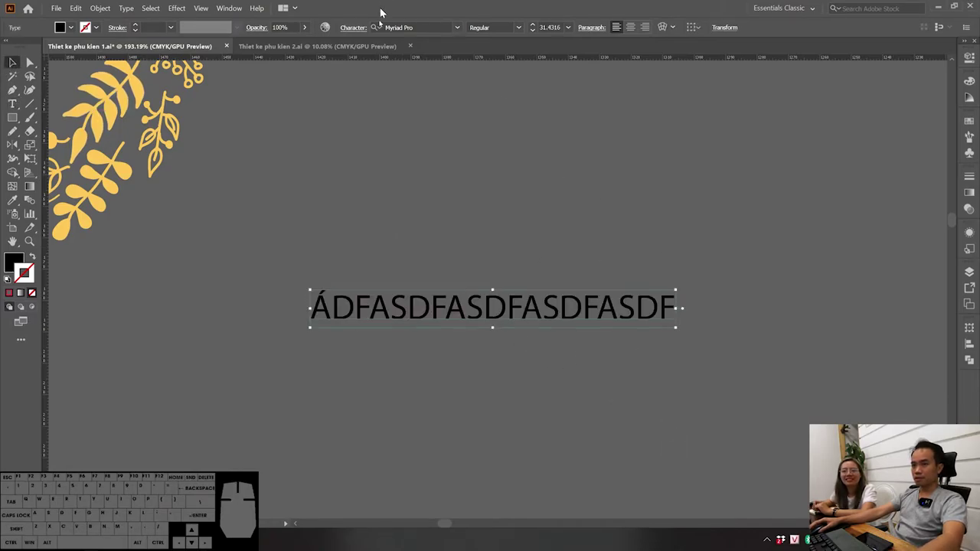
Step: Choose Shrikhand Regular from the Character font list for the placeholder text
left_click(459, 30)
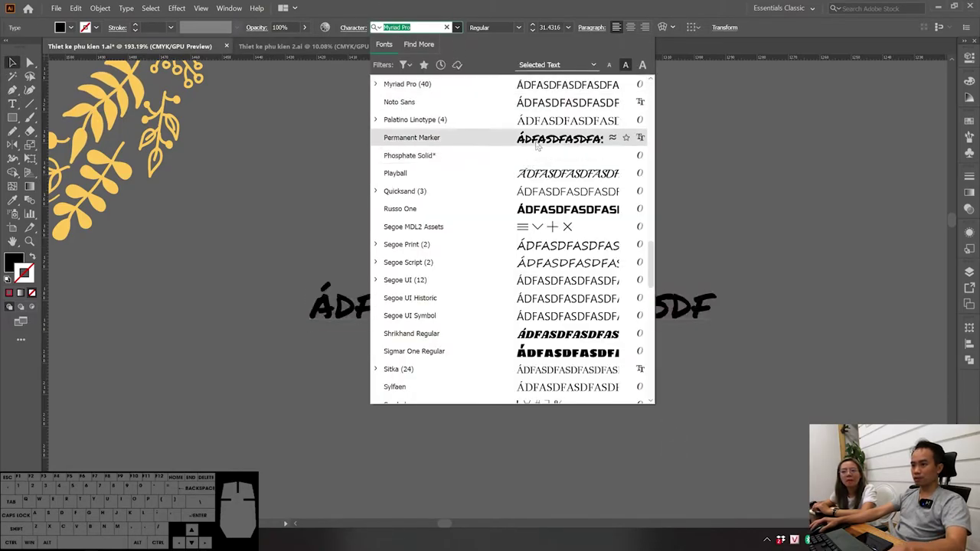
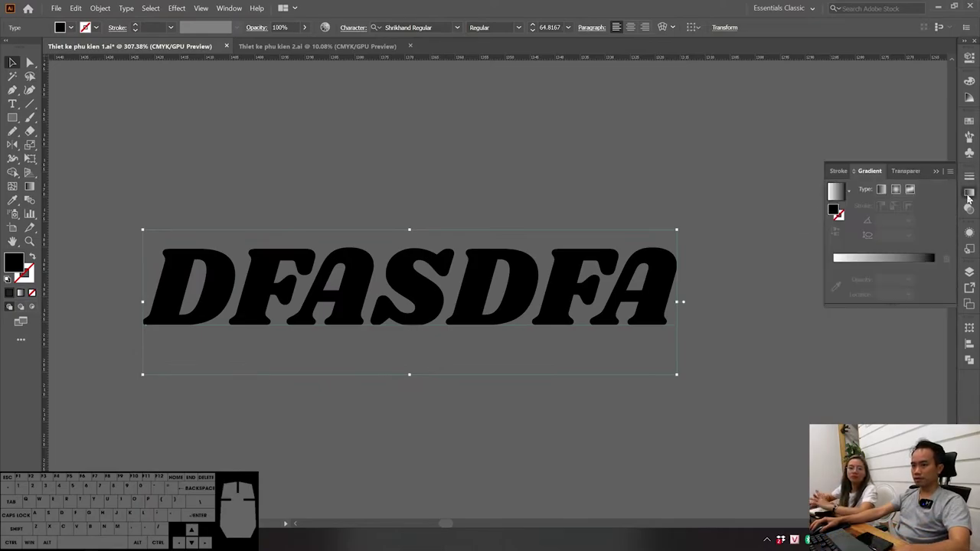
Step: Outline the DFASDFA word and fill it with a yellow-to-red linear gradient repeating per letter
left_click(920, 261)
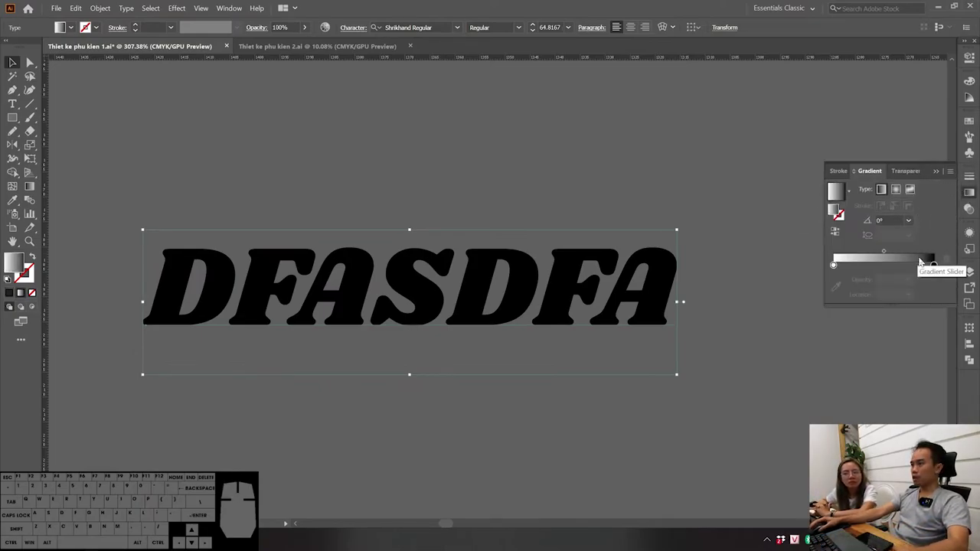
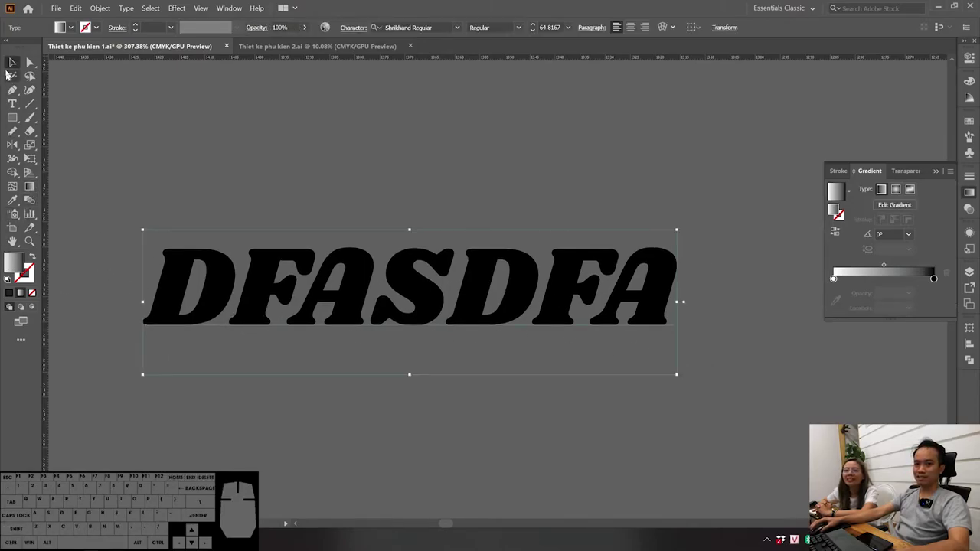
double_click(622, 223)
left_click(528, 319)
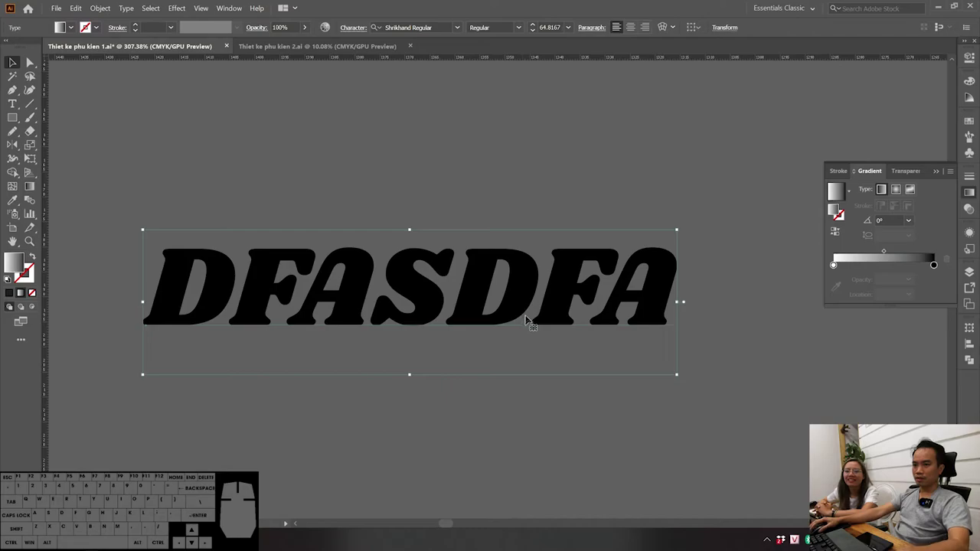
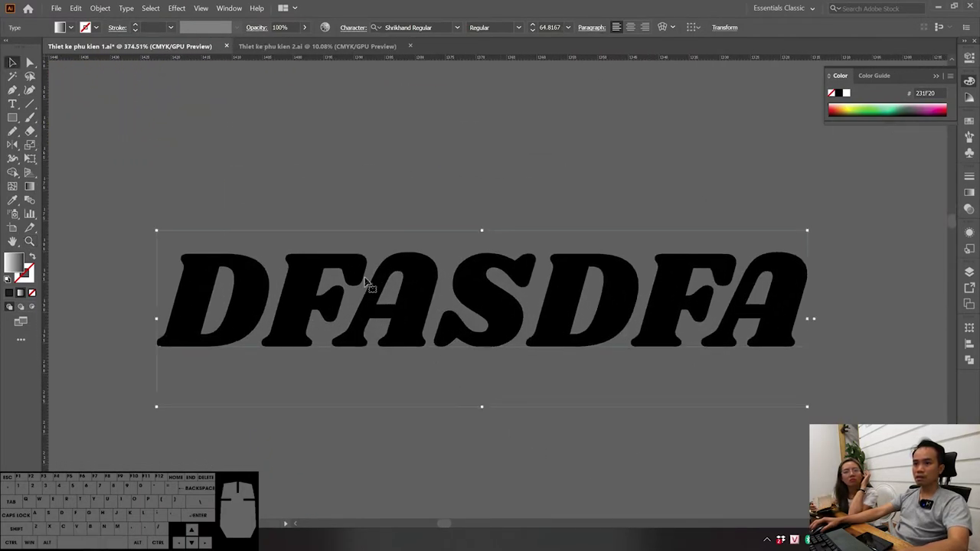
left_click(305, 45)
left_click(194, 47)
left_click(425, 316)
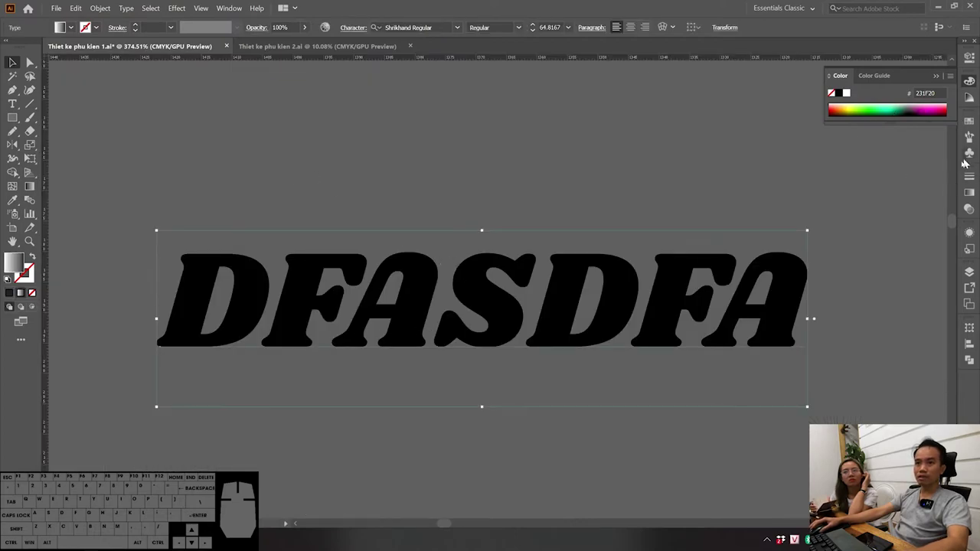
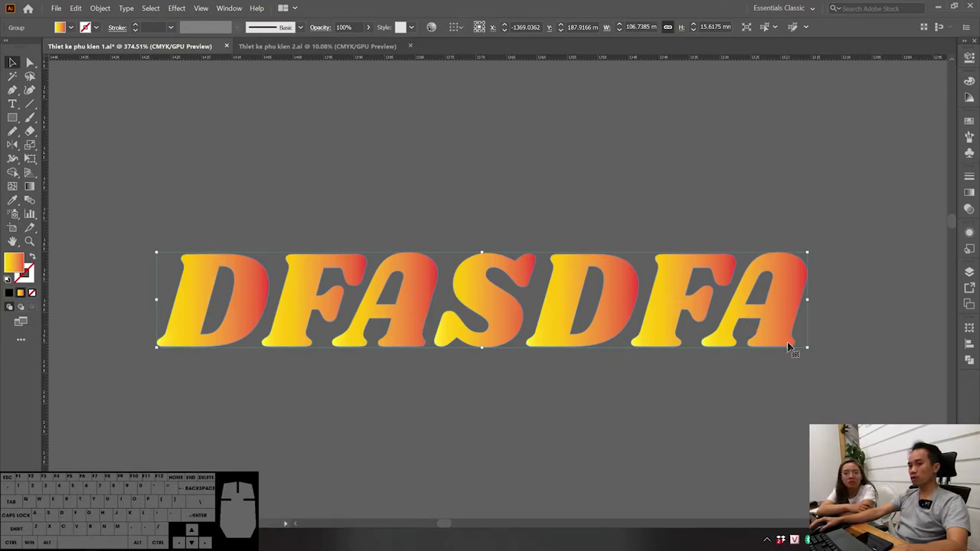
Step: Duplicate the gradient word upward and spread one red-to-yellow gradient across the copy
left_click(479, 396)
left_click(483, 314)
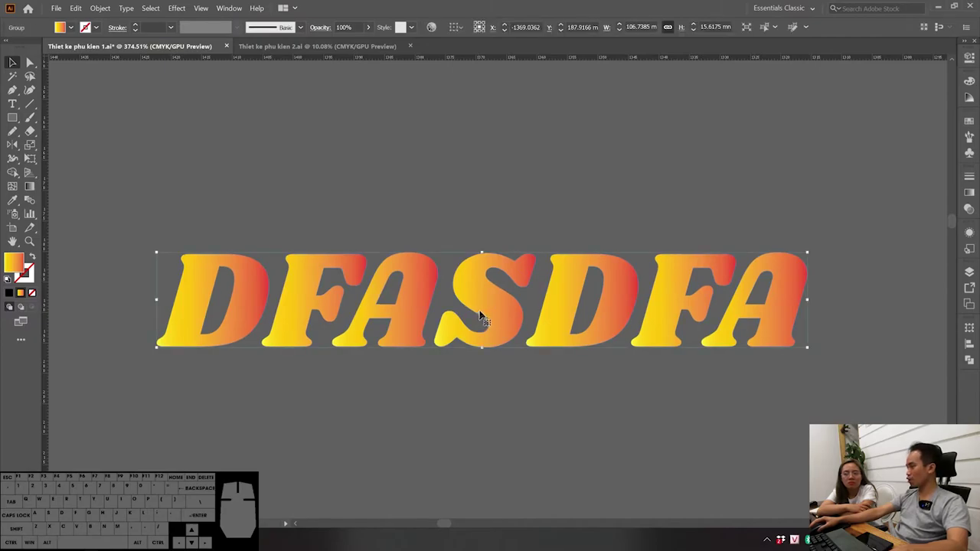
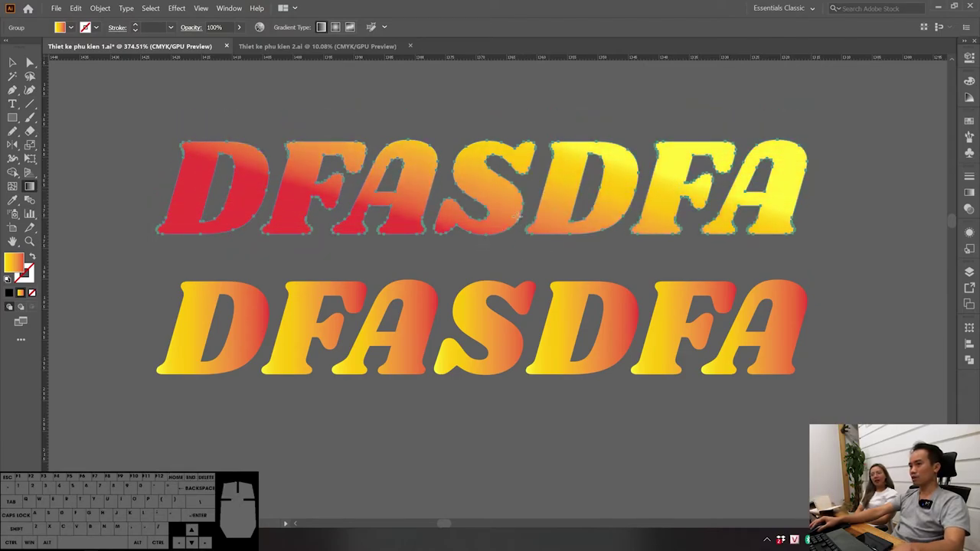
key("v")
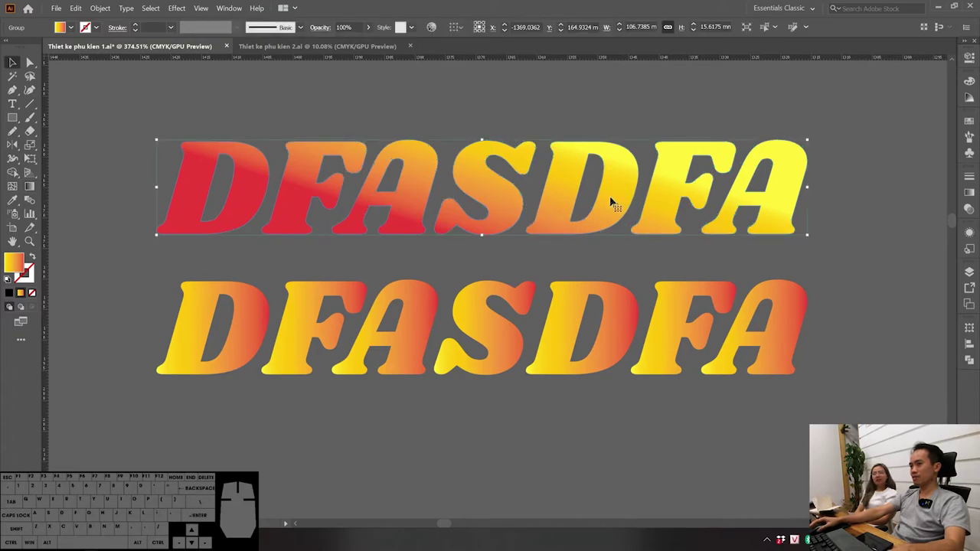
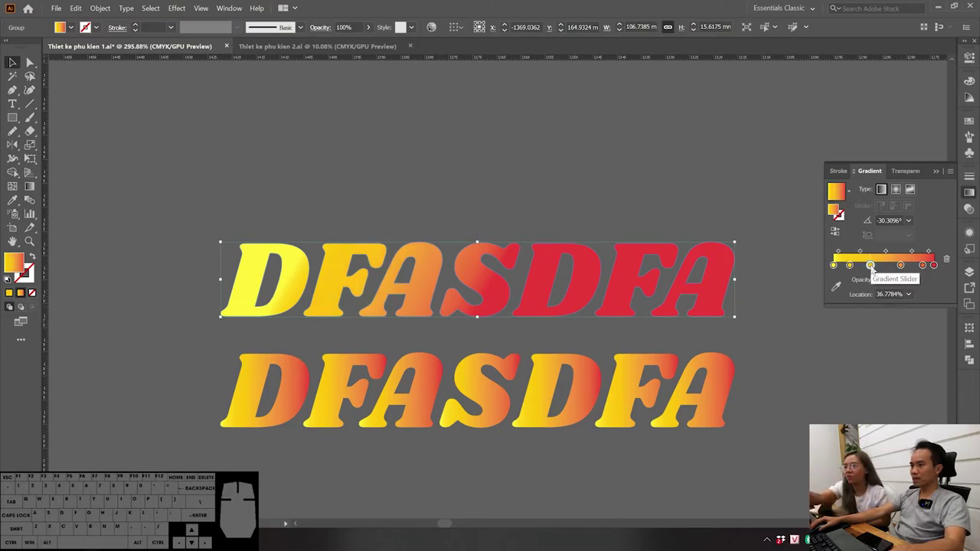
Step: Add several extra colour stops along the top word's yellow-to-red gradient slider
left_click(873, 267)
left_click(885, 268)
left_click(902, 267)
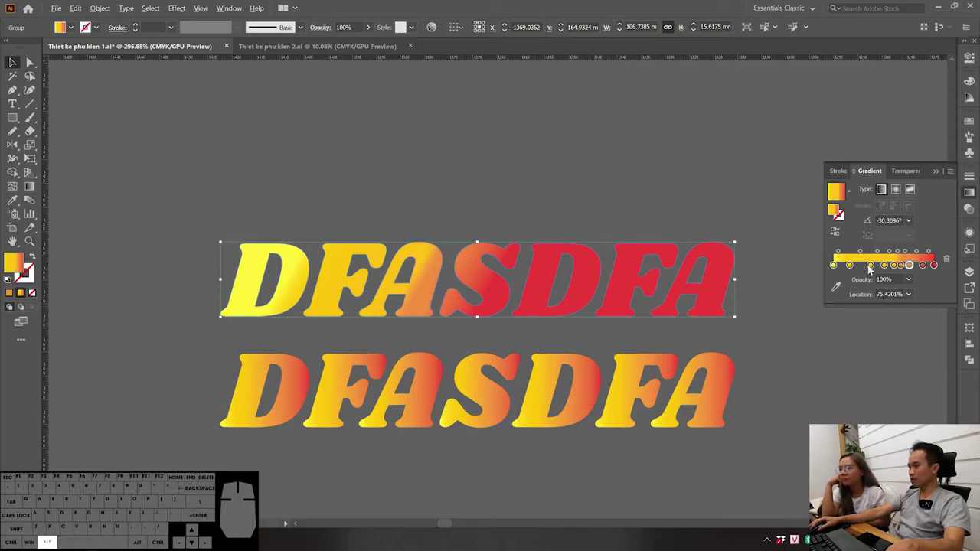
left_click(870, 266)
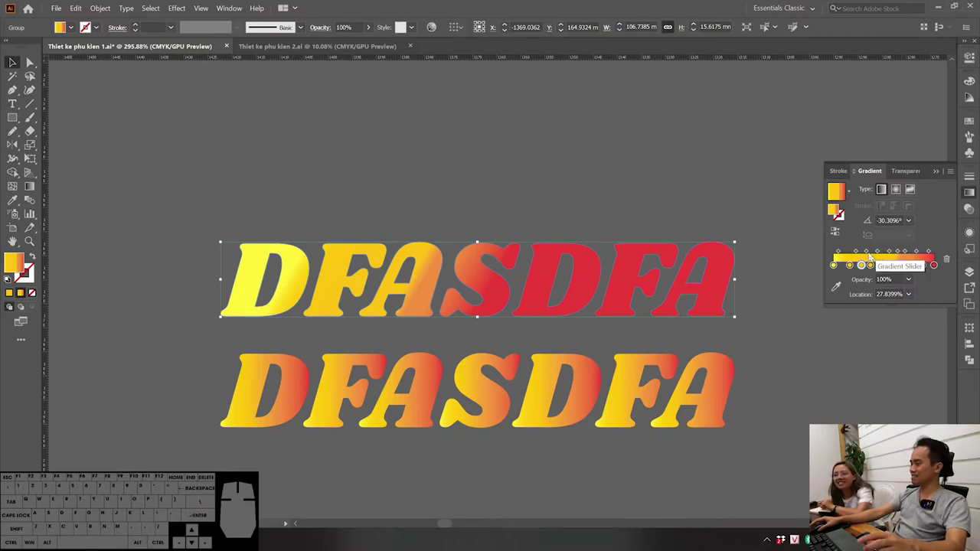
left_click(854, 266)
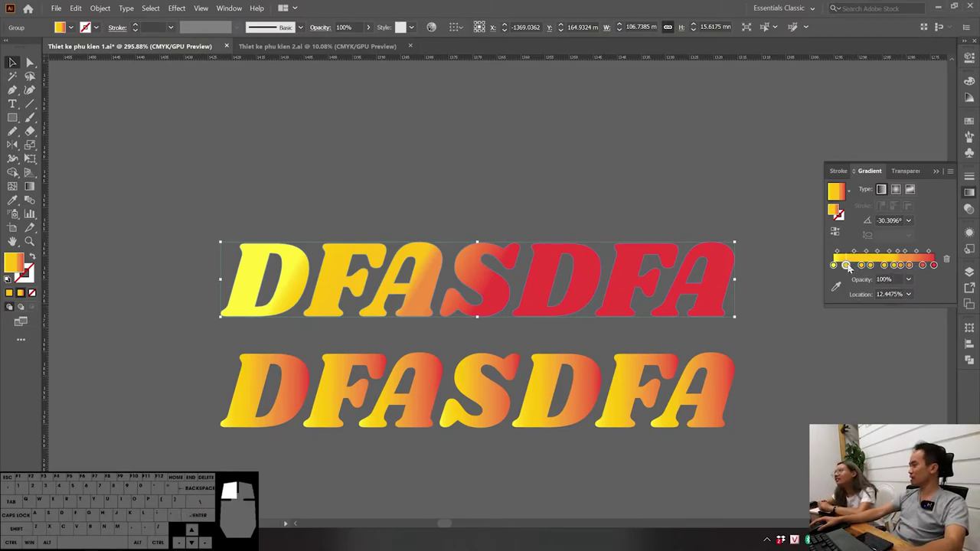
left_click(862, 265)
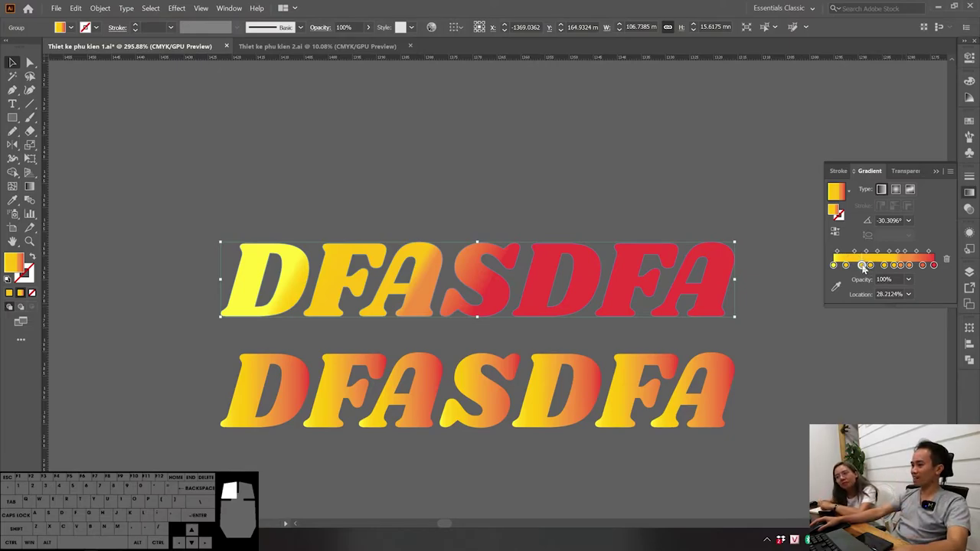
Step: Recolour the top word's middle gradient stops to CMYK green and pink for a rainbow
double_click(888, 268)
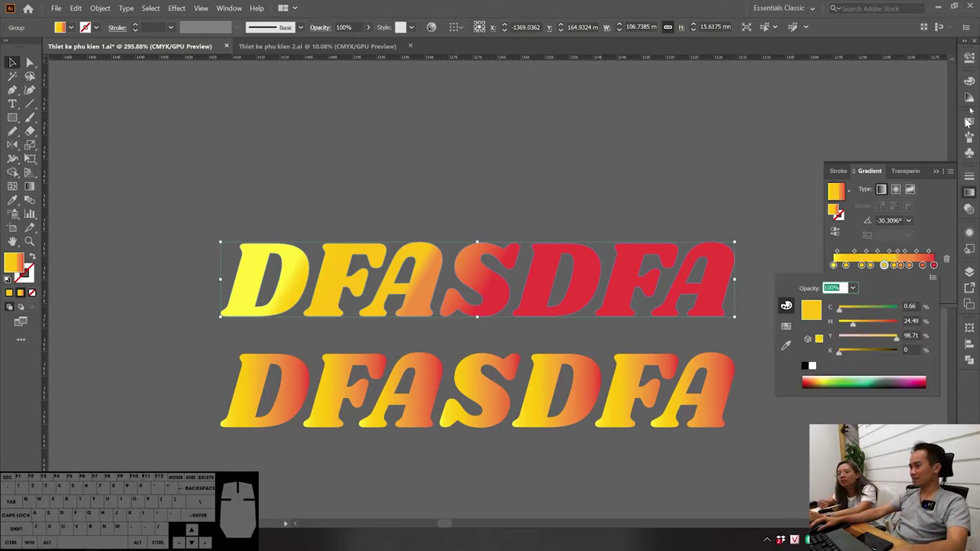
left_click(846, 310)
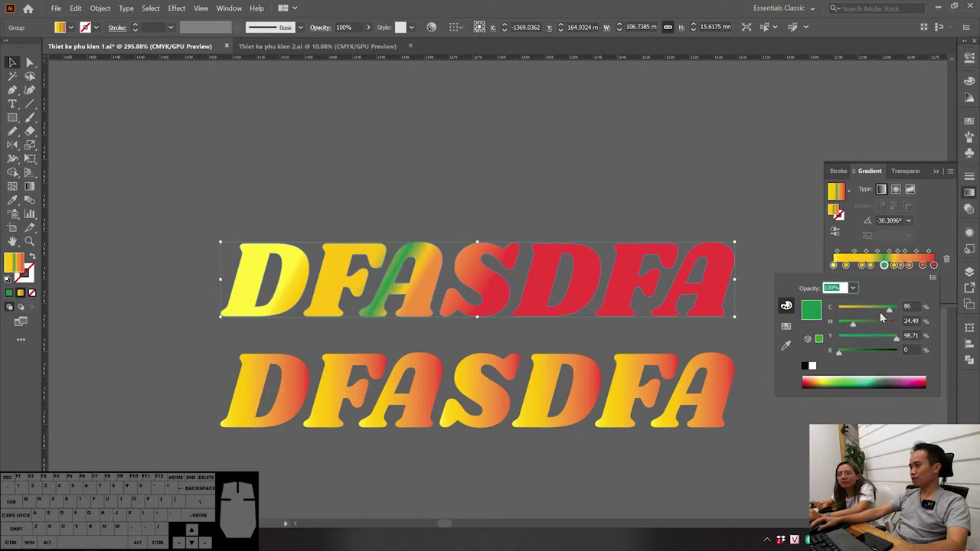
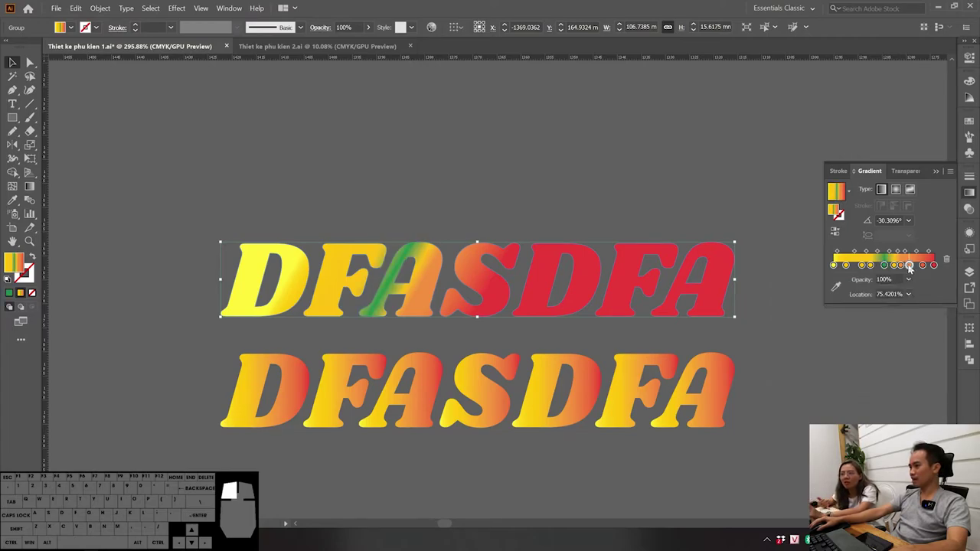
double_click(913, 266)
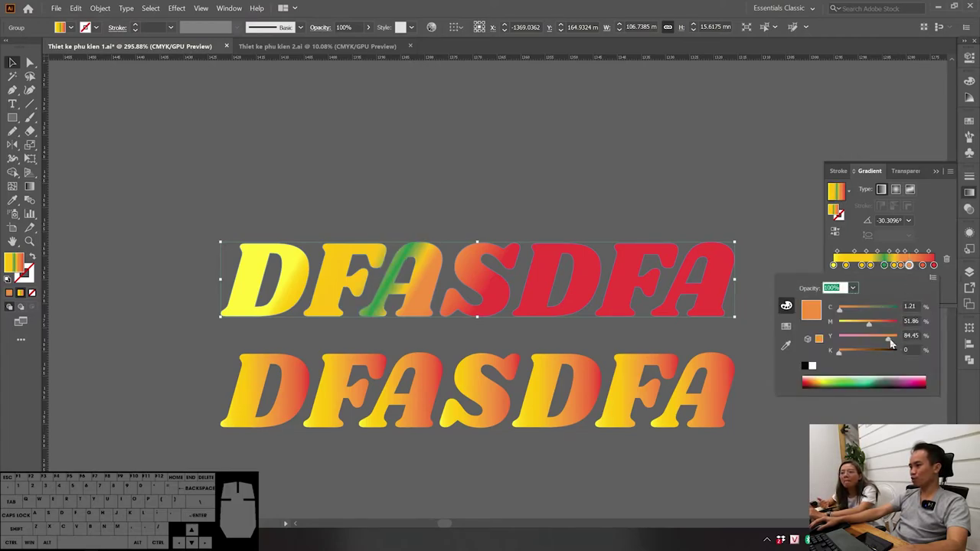
left_click_drag(891, 340, 832, 344)
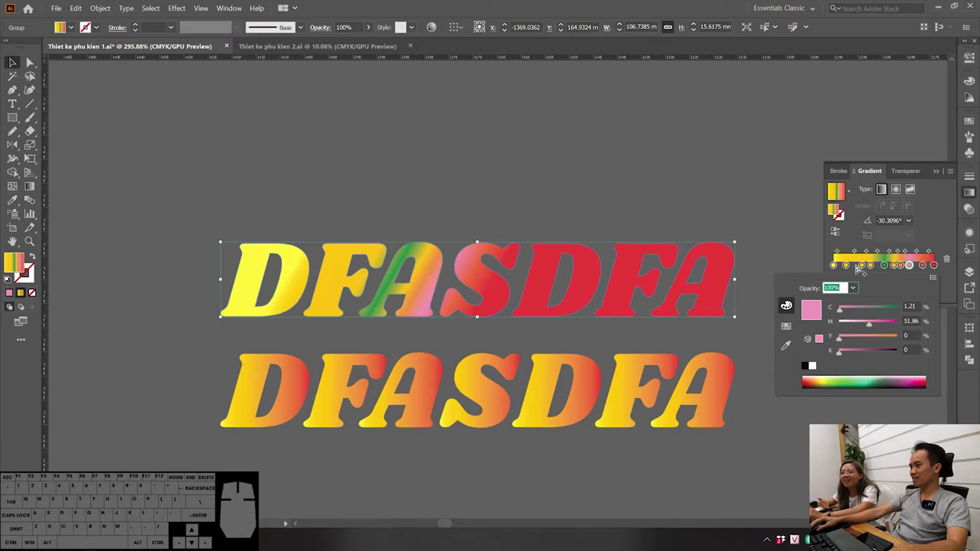
double_click(864, 271)
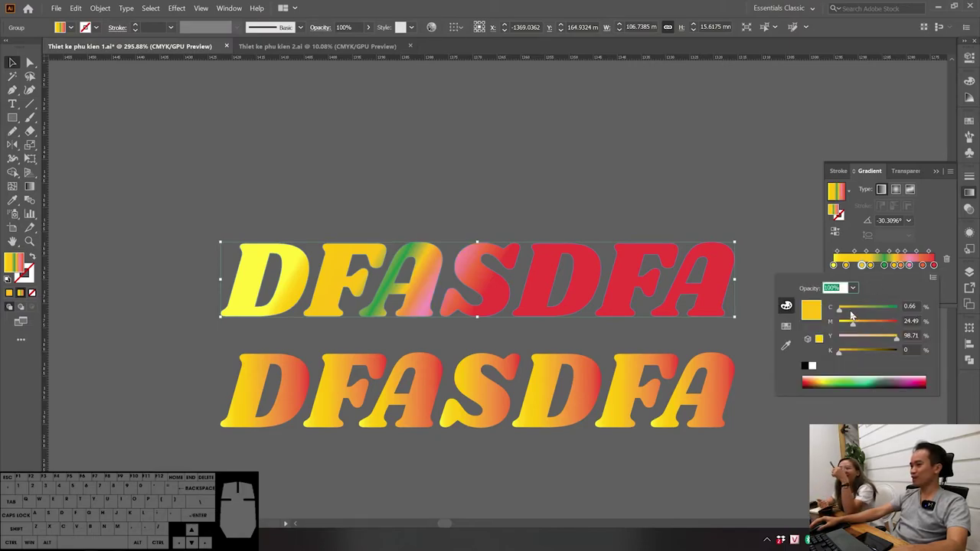
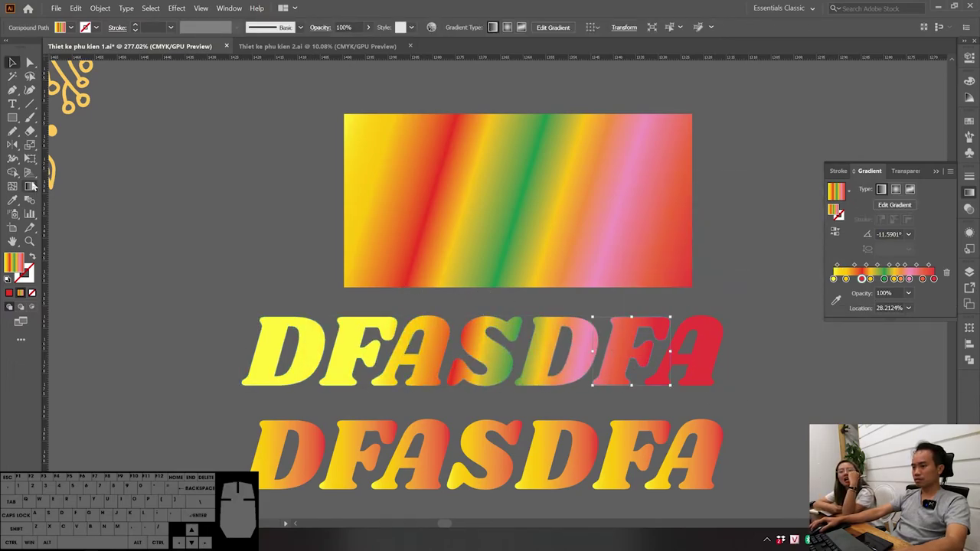
left_click(31, 187)
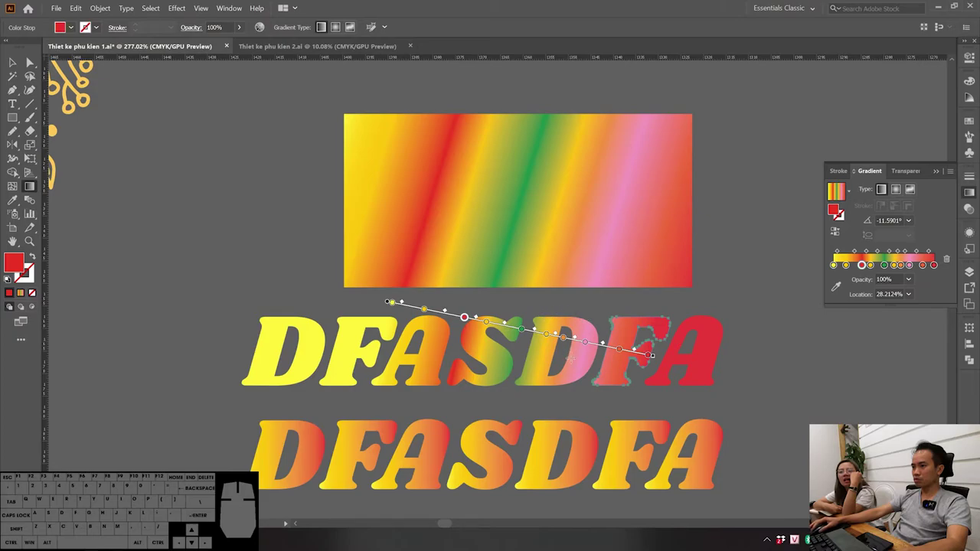
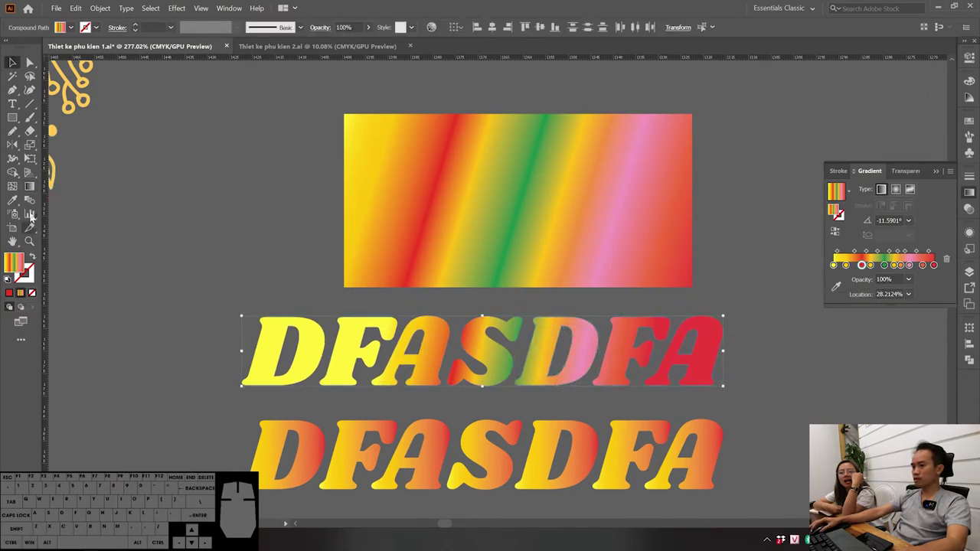
left_click(29, 189)
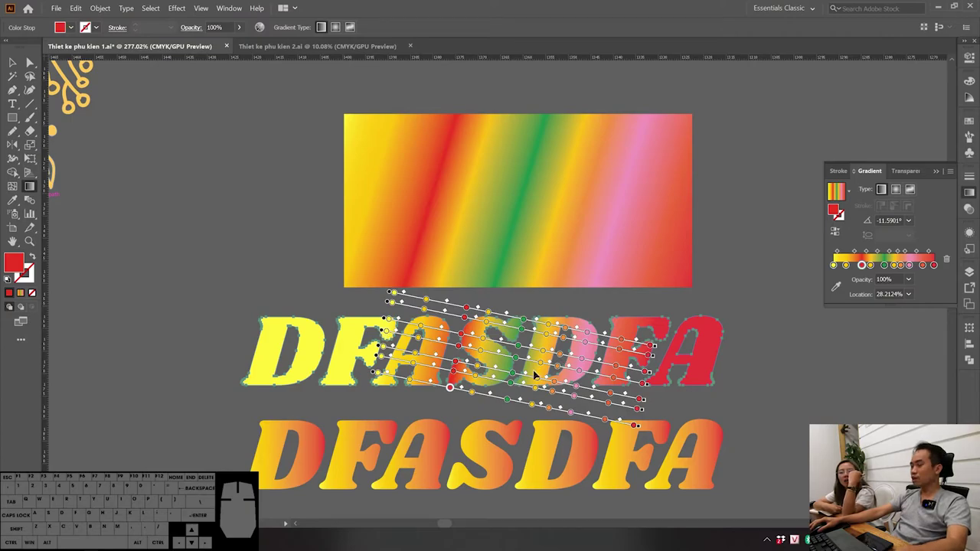
key("v")
key("v")
left_click(837, 387)
left_click(511, 364)
left_click(25, 187)
key("v")
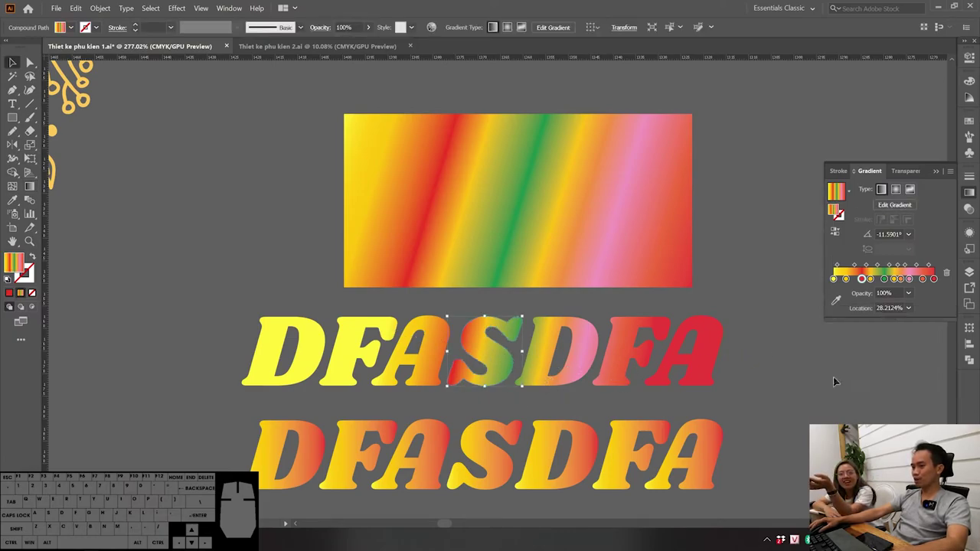
left_click_drag(824, 389, 245, 351)
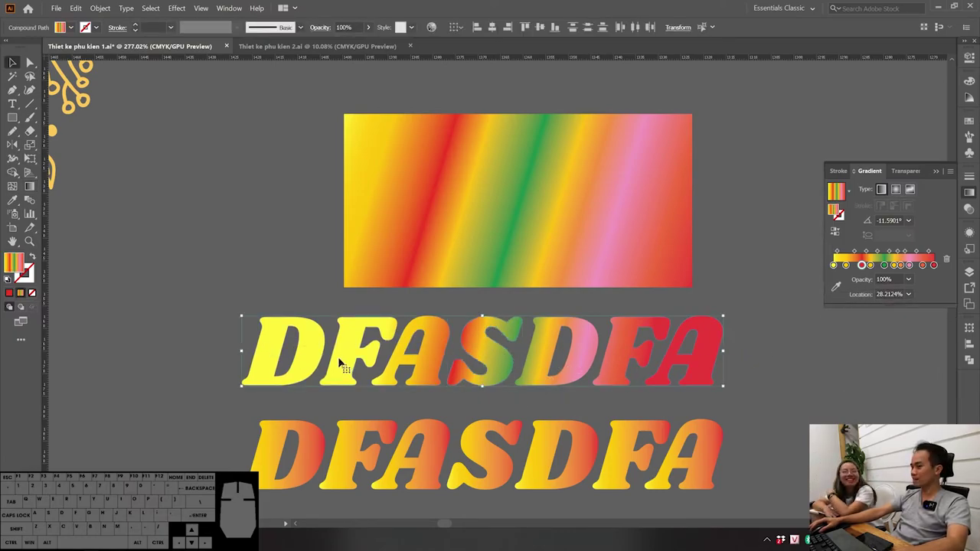
key("ctrl+g")
left_click(530, 394)
left_click(483, 339)
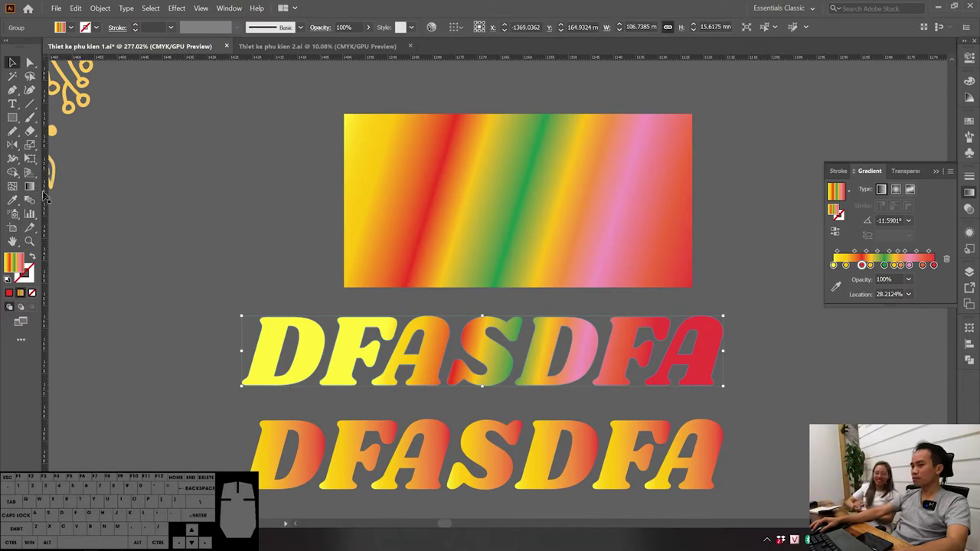
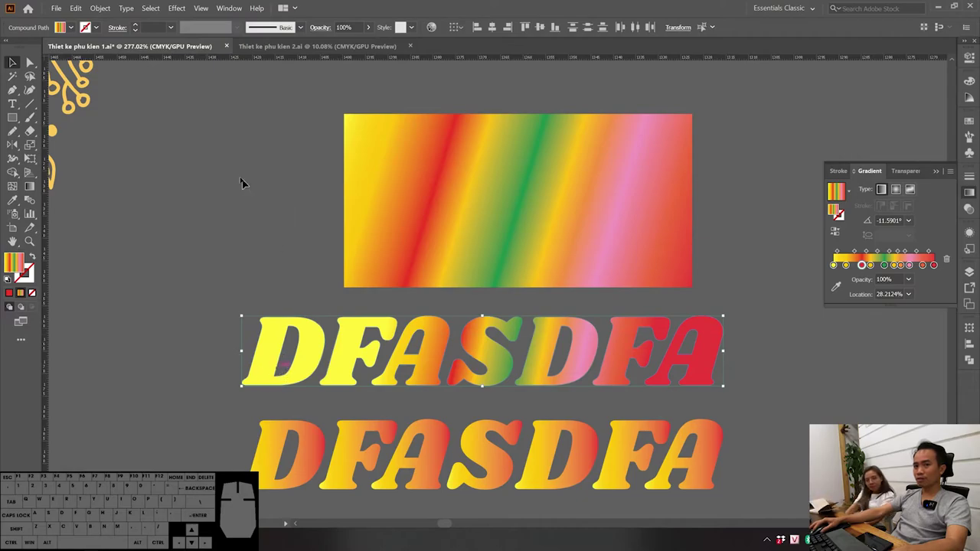
Step: Combine the top word via the Object menu so its rainbow gradient sweeps continuously across it
left_click(99, 11)
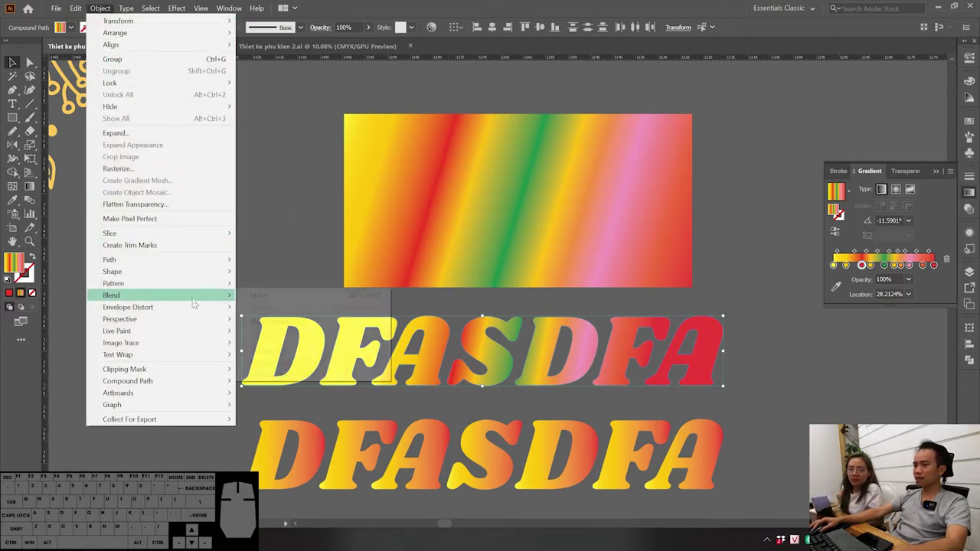
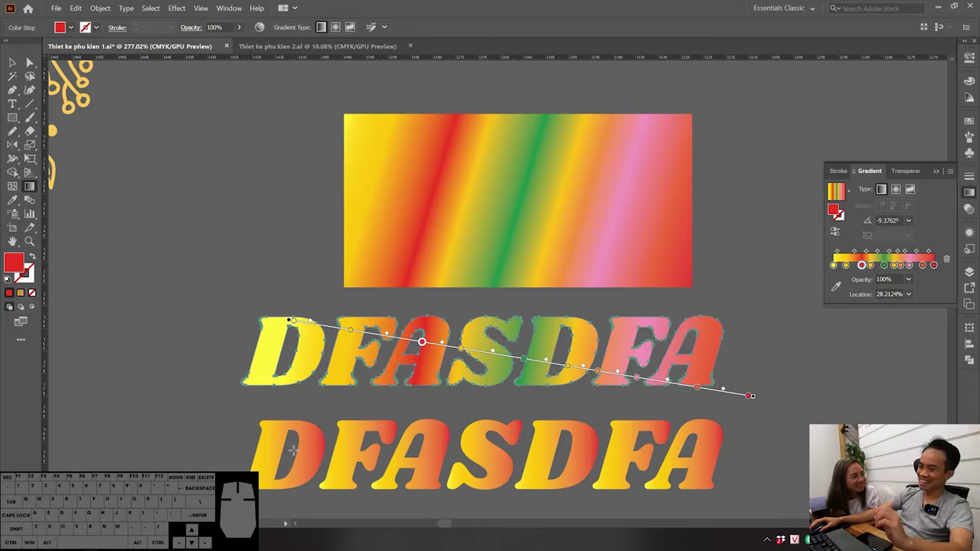
key("v")
left_click(853, 506)
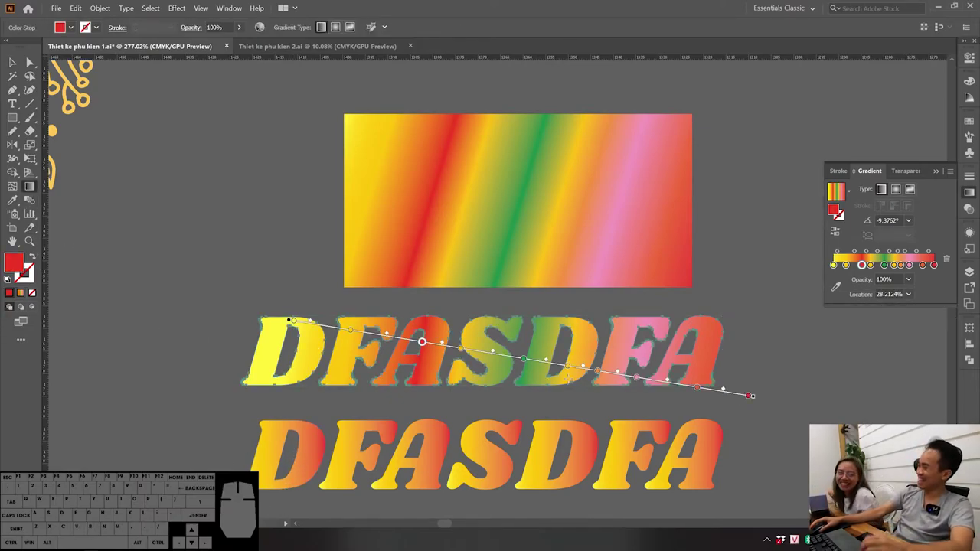
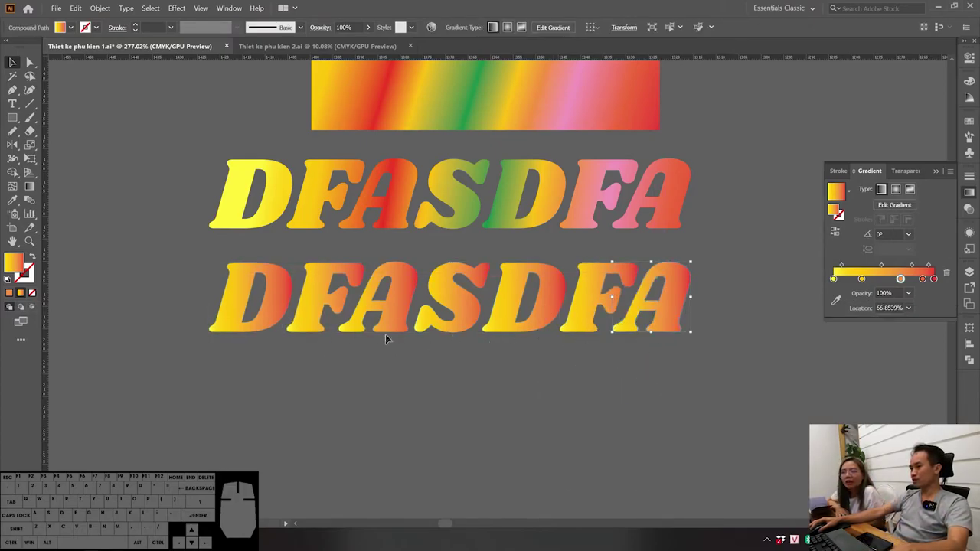
Step: Select the bottom DFASDFA and check its per-letter gradient with the Gradient tool
left_click(535, 470)
left_click(808, 399)
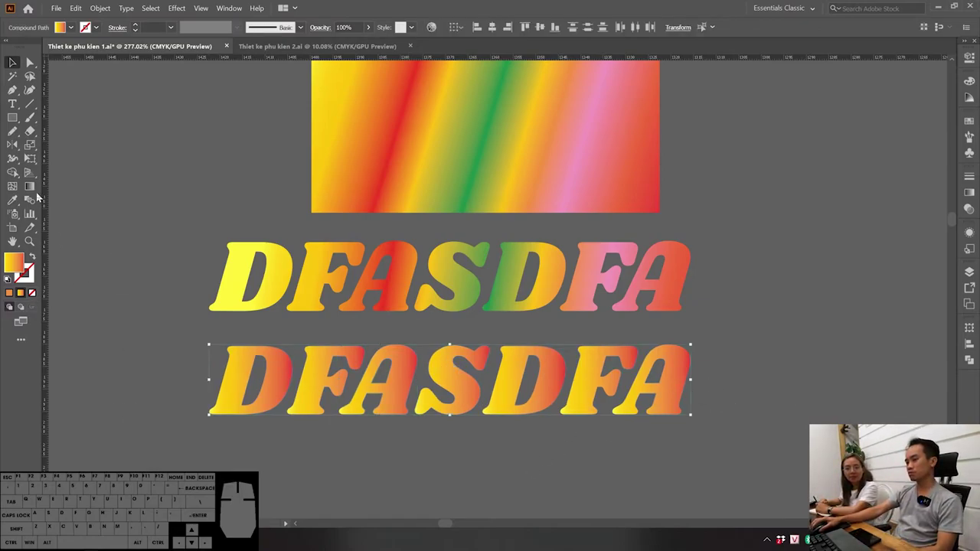
left_click(33, 185)
key("v")
left_click(33, 185)
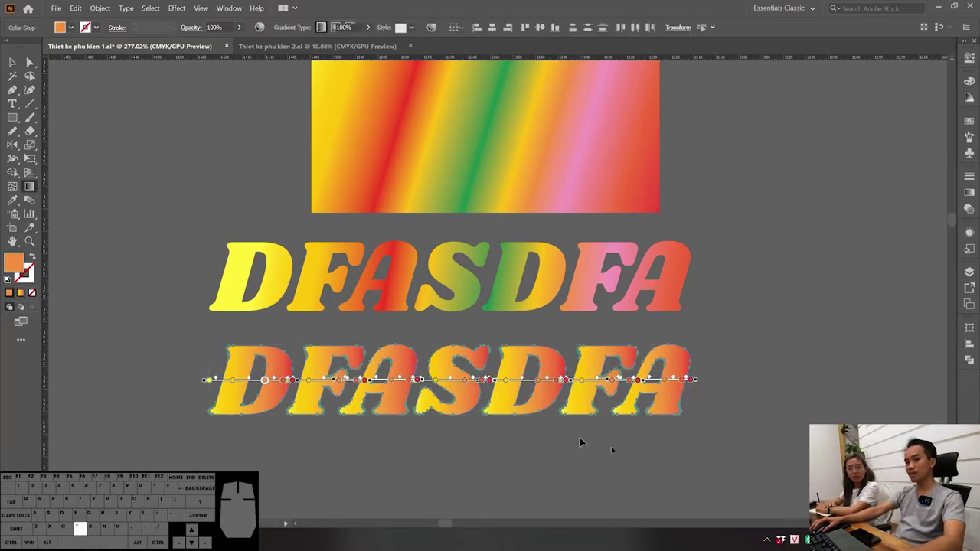
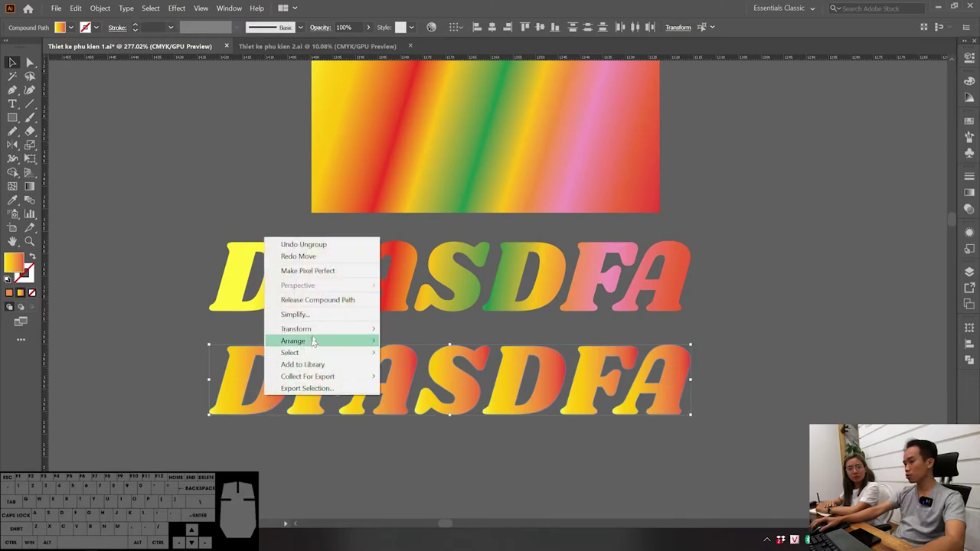
Step: Marquee-select the bottom word's letters and group them with Ctrl+G
left_click(334, 418)
left_click(641, 495)
left_click_drag(761, 440, 188, 392)
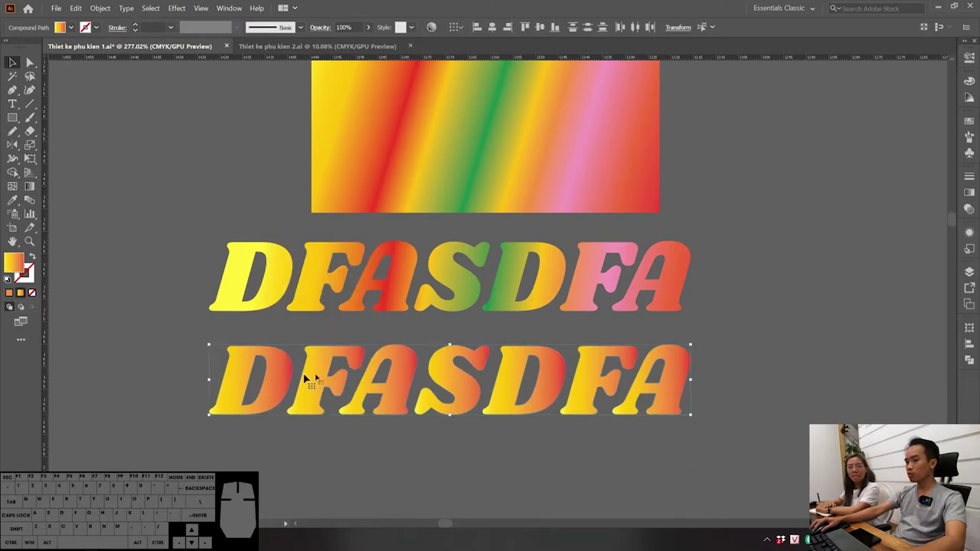
key("ctrl+g")
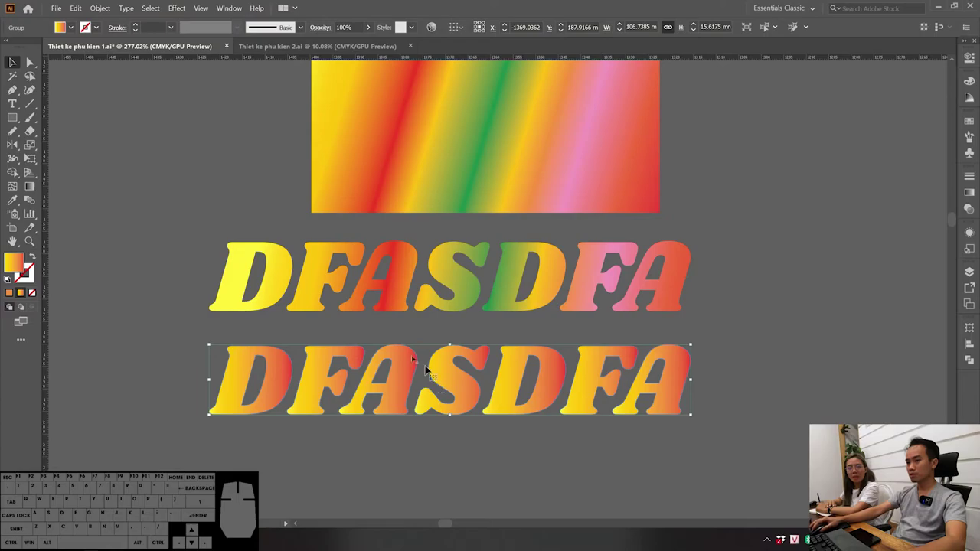
key("ctrl+g")
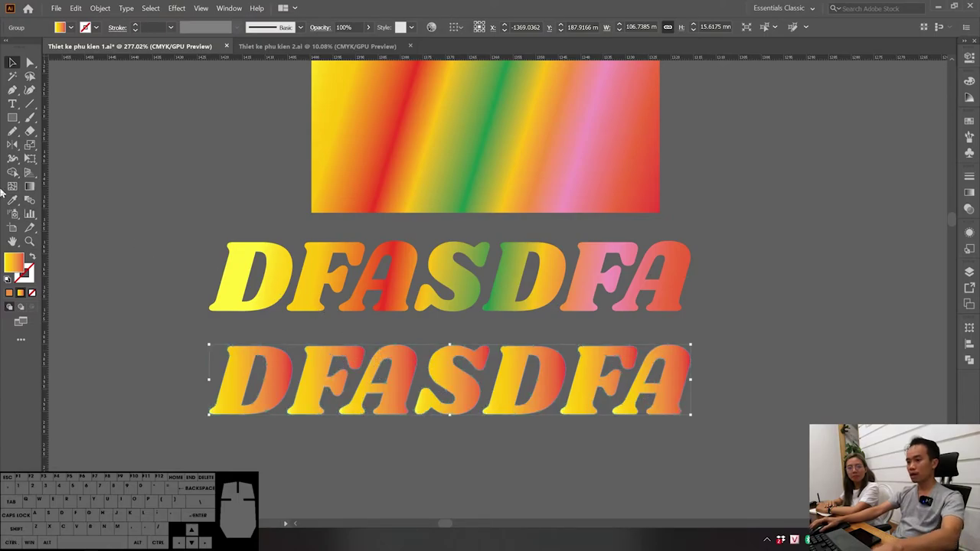
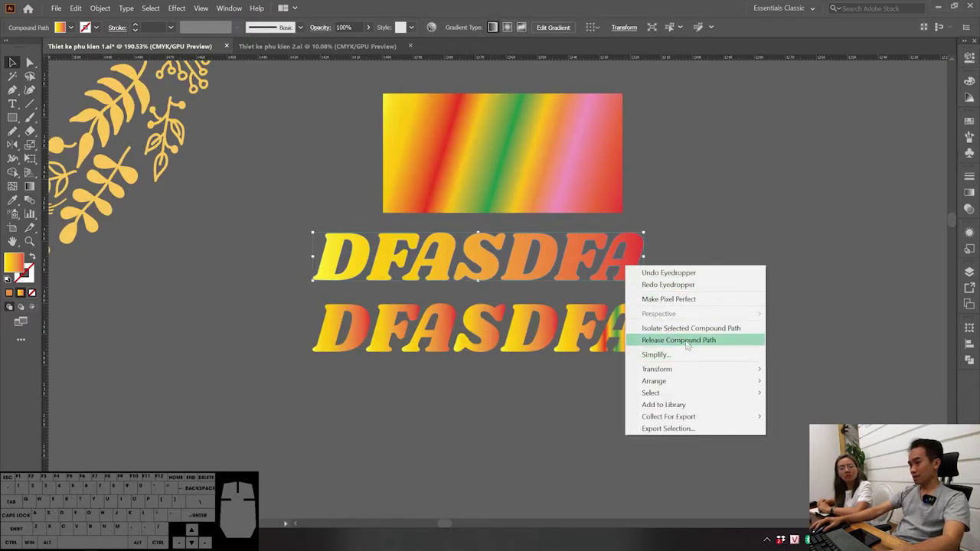
Step: Release the top word's compound path and fill it solid golden yellow in isolation mode
left_click(750, 236)
left_click(643, 273)
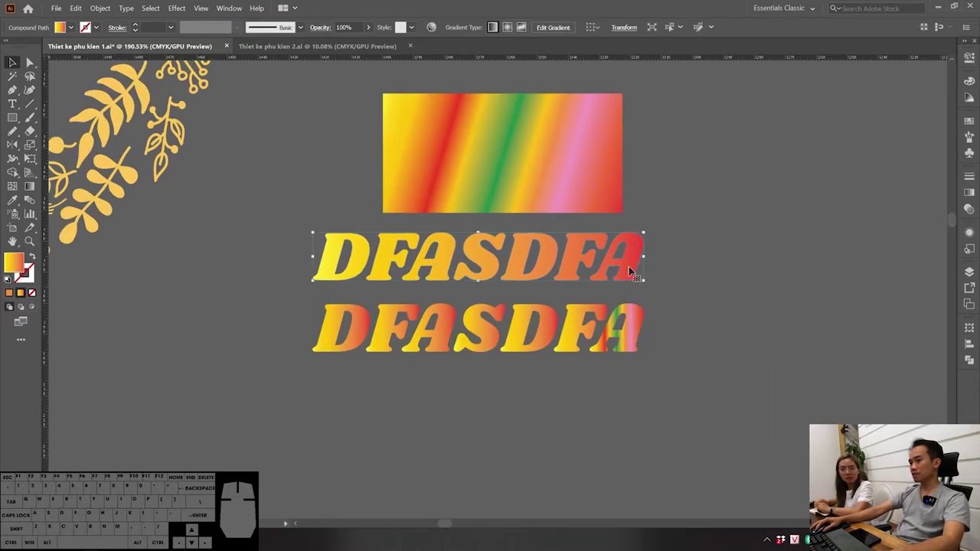
double_click(628, 268)
left_click(633, 273)
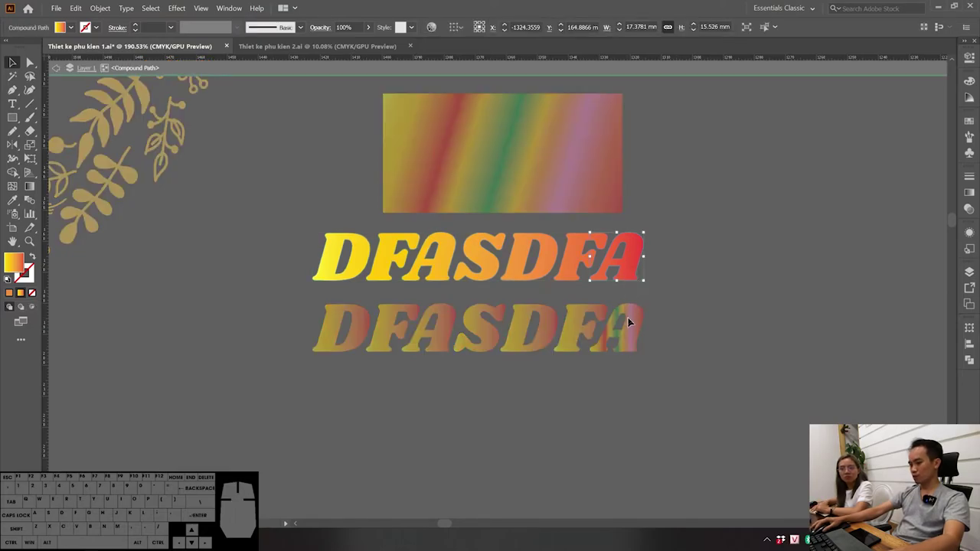
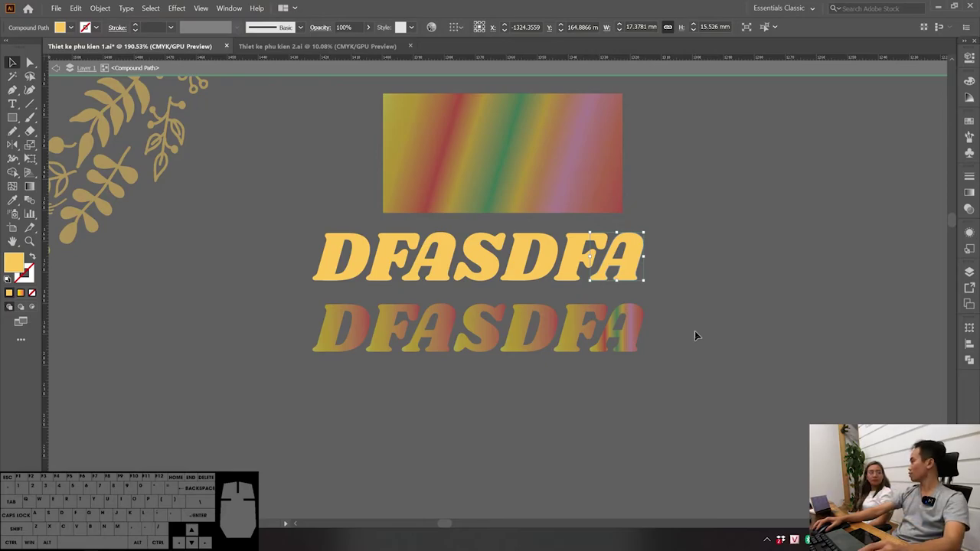
double_click(707, 333)
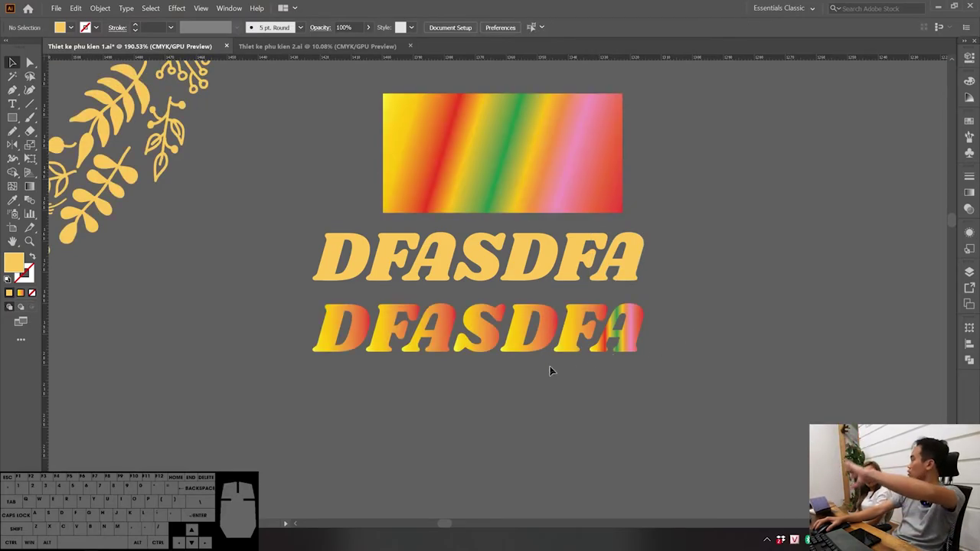
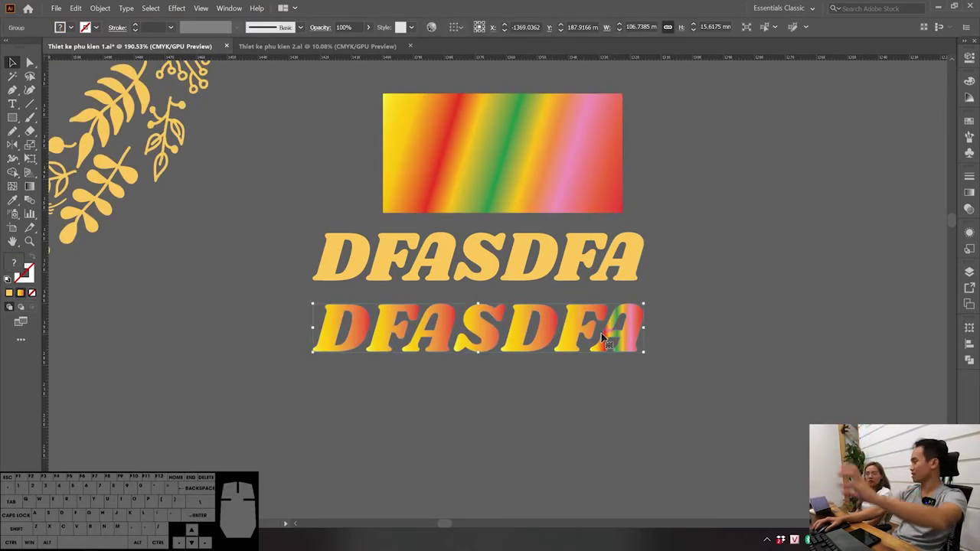
Step: Enter the bottom DFASDFA group and select the whole word group
left_click(610, 336)
double_click(610, 336)
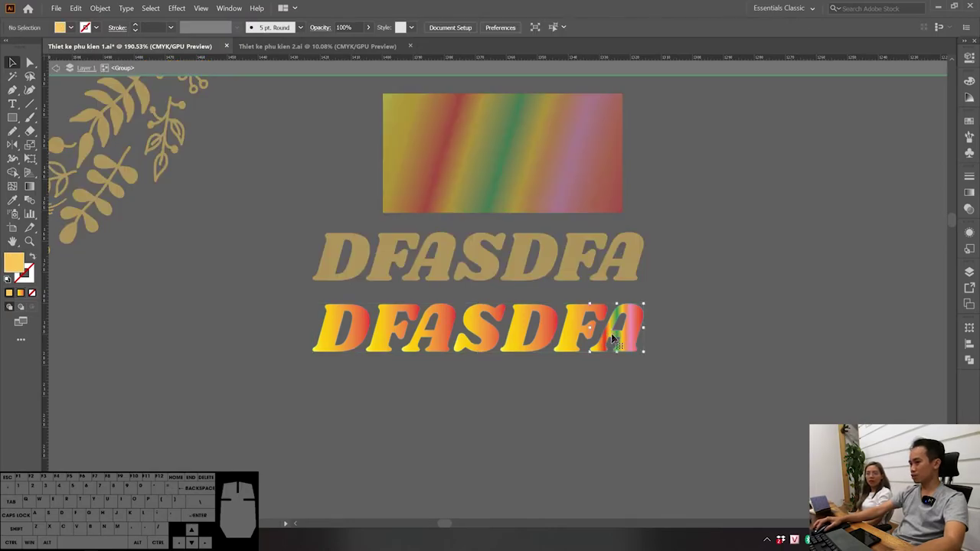
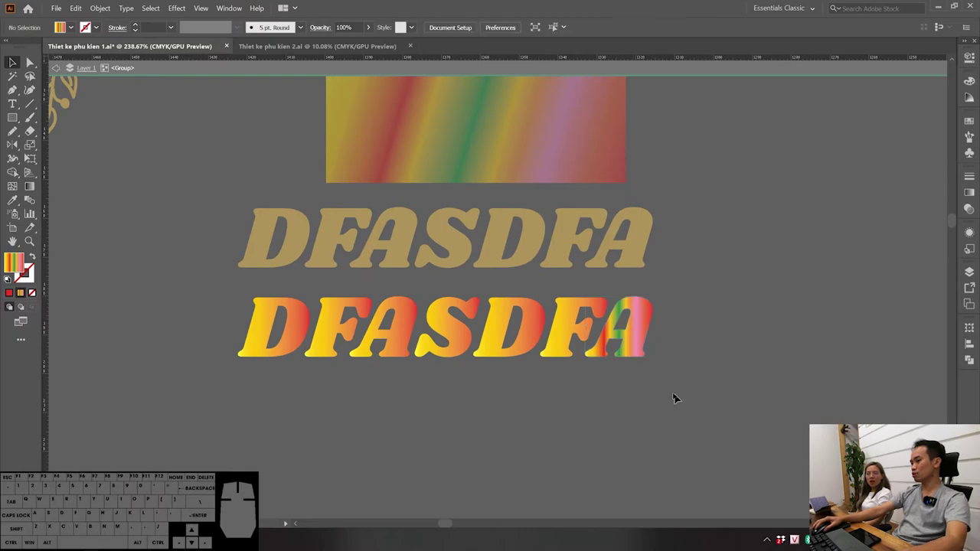
left_click(686, 401)
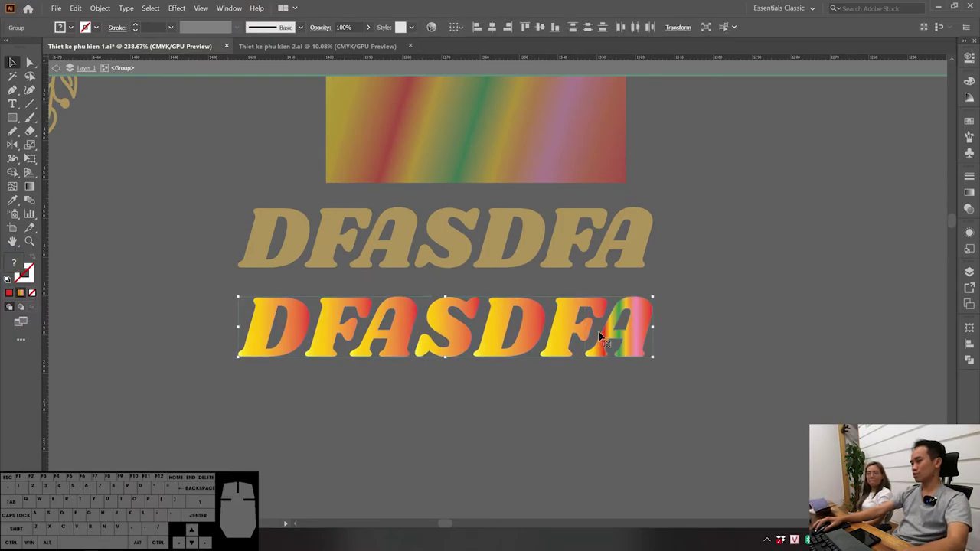
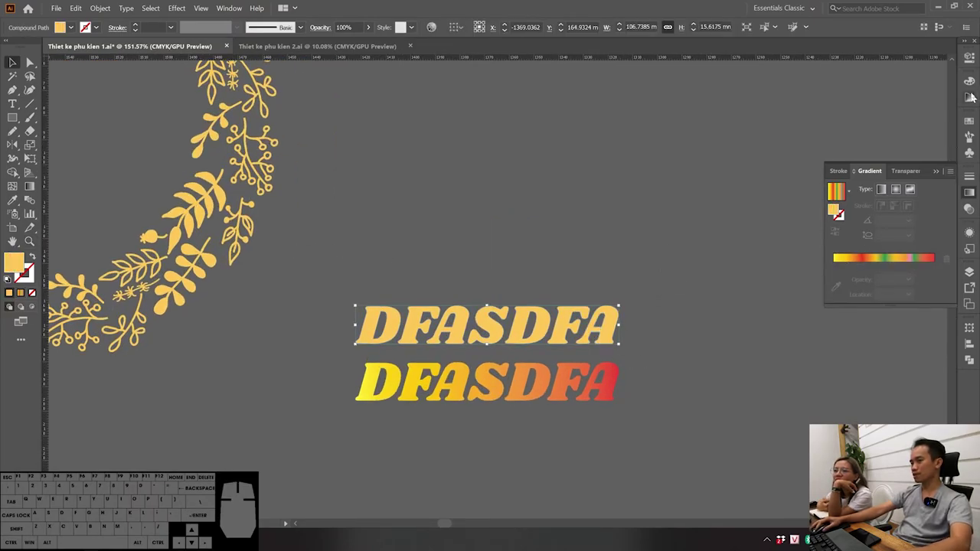
Step: Bring up the Swatches panel and its options menu for Open Swatch Library
left_click(973, 92)
left_click(973, 86)
left_click(956, 75)
left_click(973, 122)
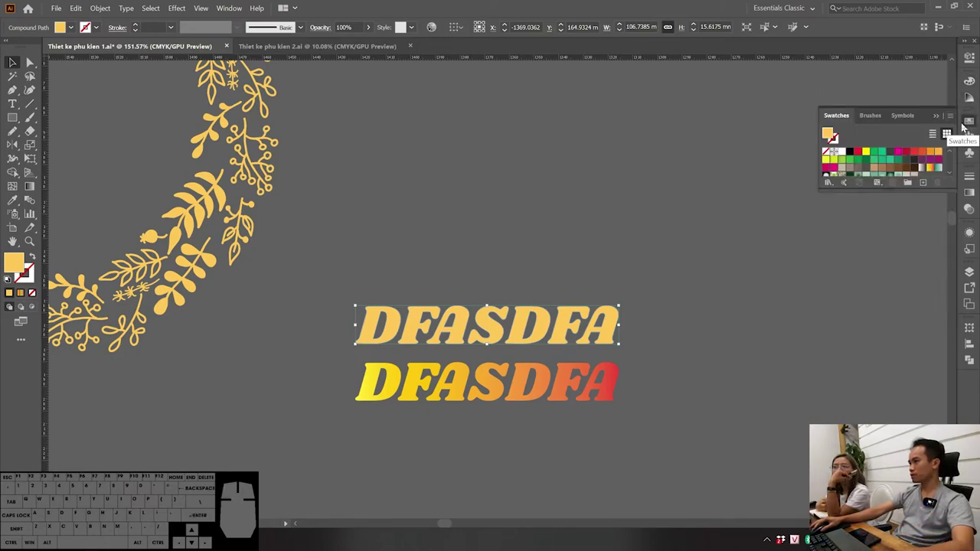
left_click(955, 118)
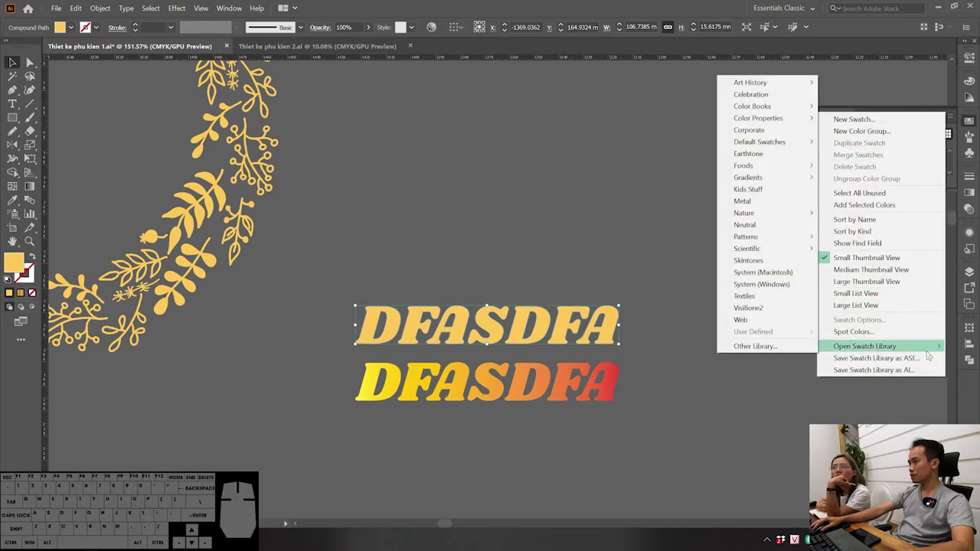
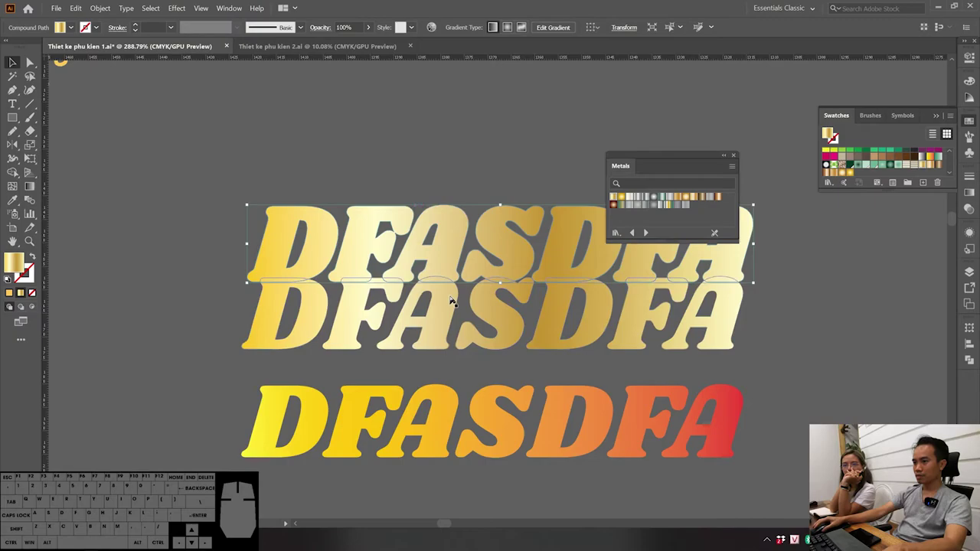
Step: Undo the earlier offset attempt and reselect just the gold DFASDFA text
key("ctrl+z")
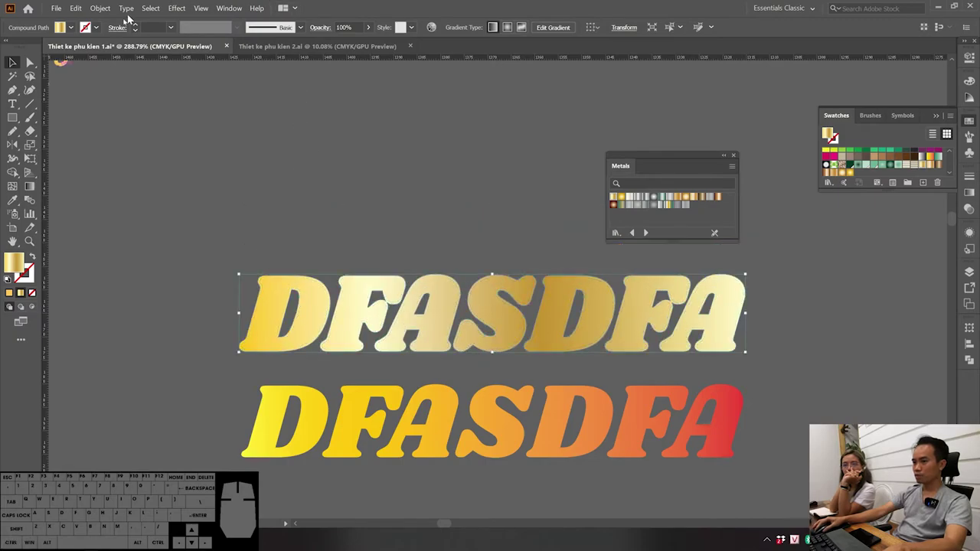
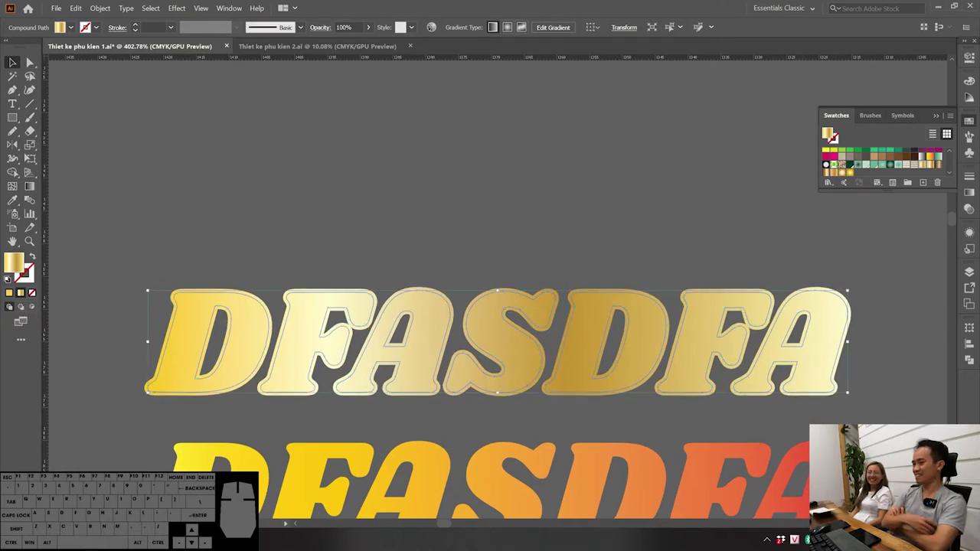
left_click(874, 392)
left_click(843, 338)
left_click(832, 358)
key("ctrl+z")
left_click(891, 361)
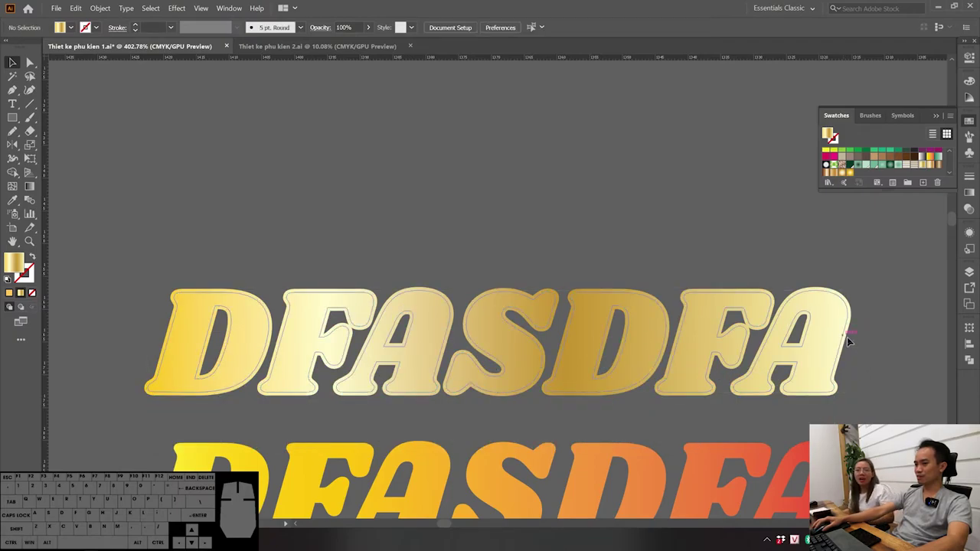
left_click(850, 342)
key("End")
key("Delete")
Step: Create a 0.5 mm Offset Path outline around the gold text
left_click(855, 353)
left_click(818, 338)
key("ctrl+q")
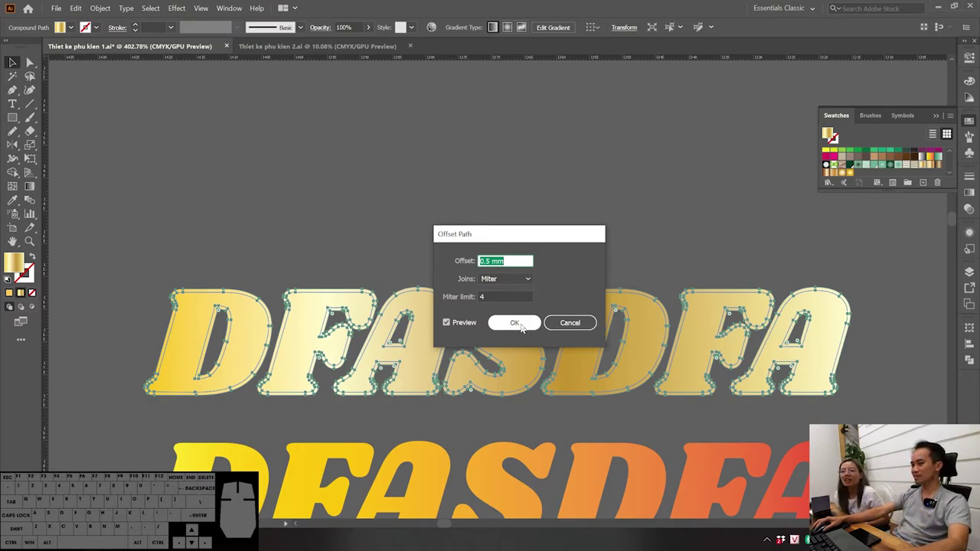
left_click(523, 327)
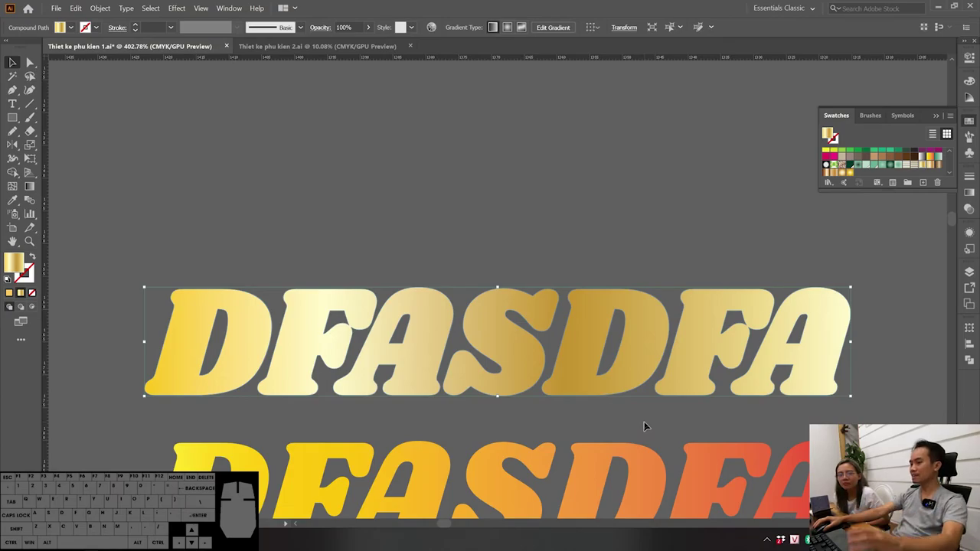
Step: Try moving the gold text's offset shape several times, undoing each move to keep it in place
left_click(657, 416)
left_click(747, 346)
left_click_drag(711, 346, 726, 449)
key("ctrl+z")
left_click(663, 206)
left_click_drag(655, 300, 647, 217)
key("ctrl+z")
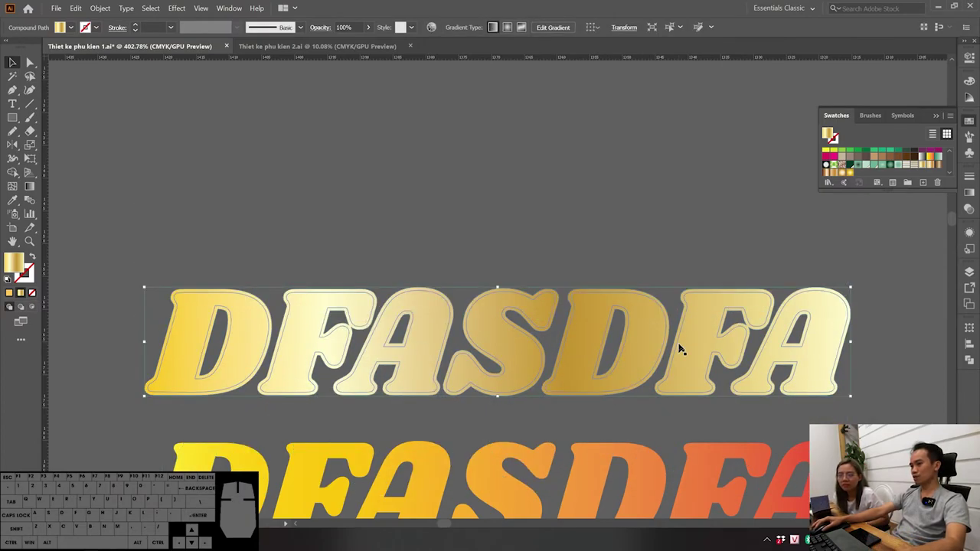
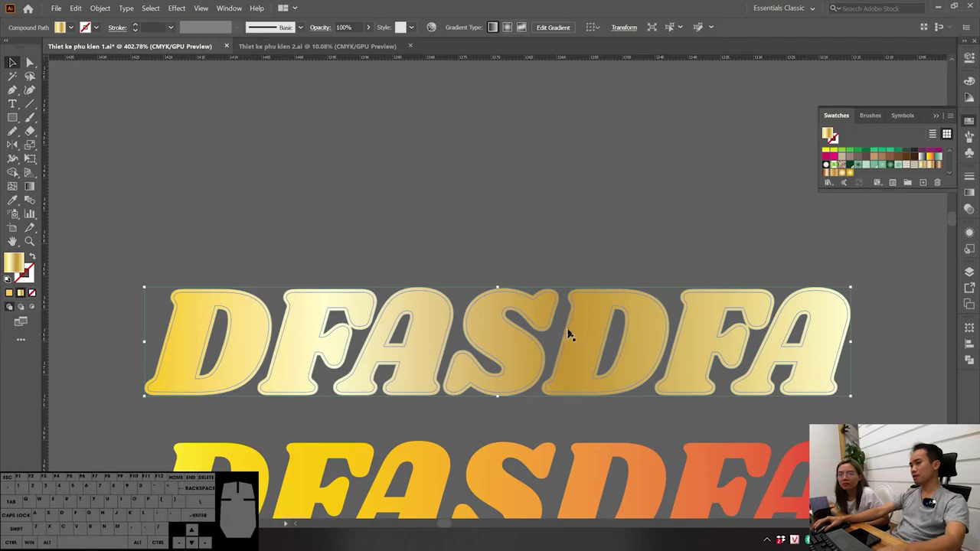
left_click_drag(560, 294, 576, 222)
key("ctrl+z")
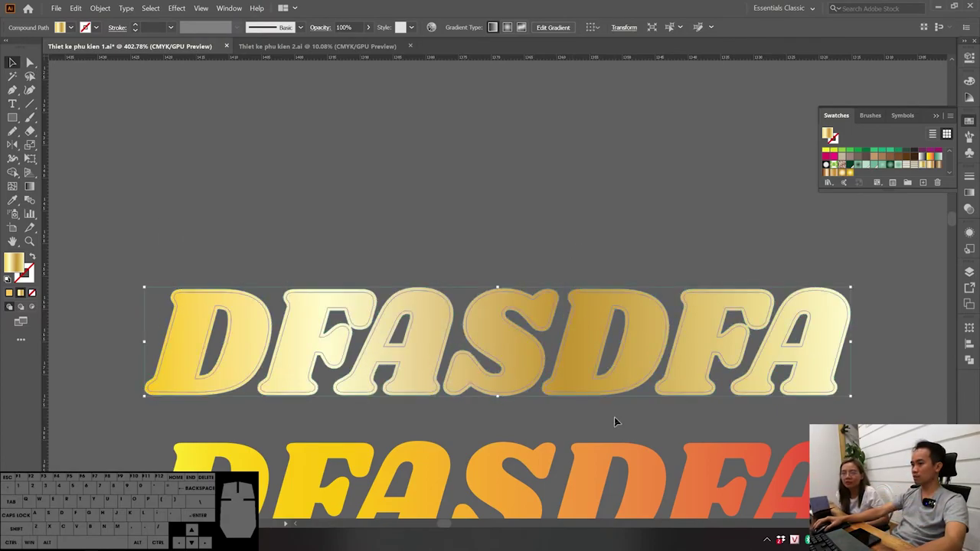
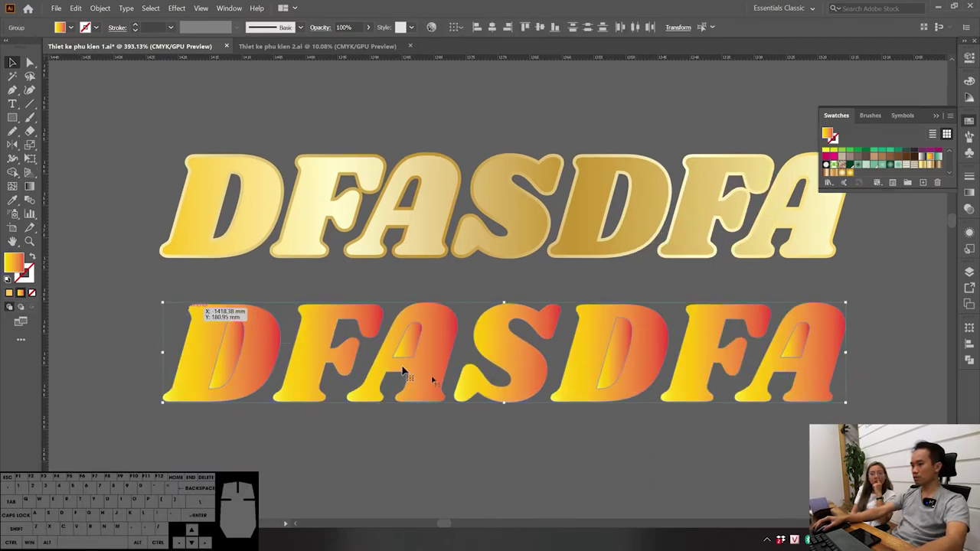
Step: Release the orange-red text's compound path from its context menu, undoing a stray nudge
left_click(867, 502)
left_click(890, 418)
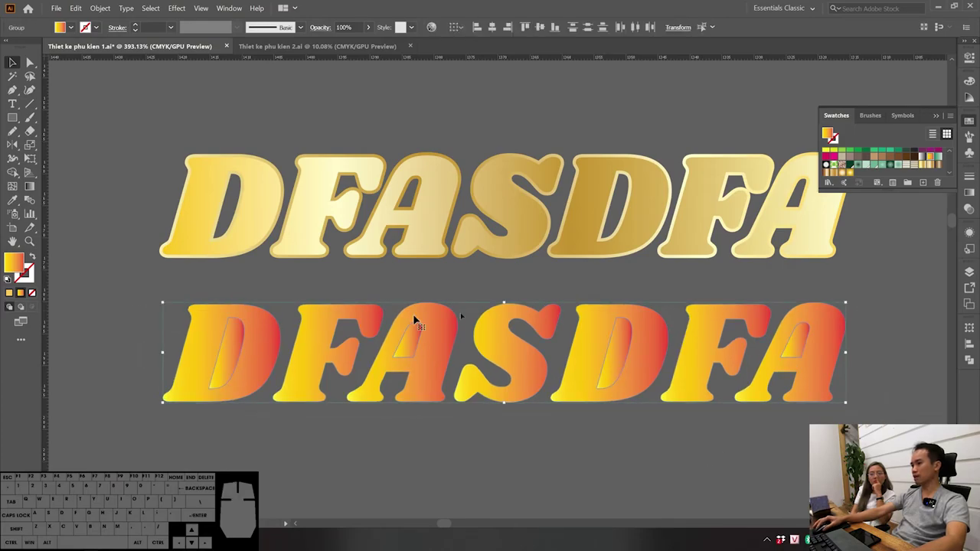
right_click(822, 354)
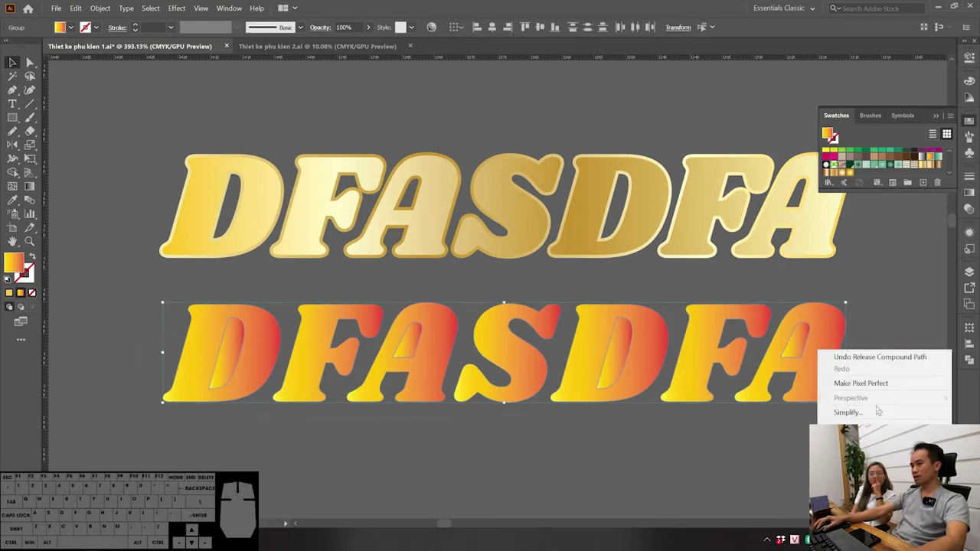
left_click(892, 266)
left_click_drag(822, 349, 866, 365)
key("ctrl+z")
Step: Pull a D letter below the word, then bring up the Pathfinder shape-combining options
left_click_drag(621, 351, 588, 411)
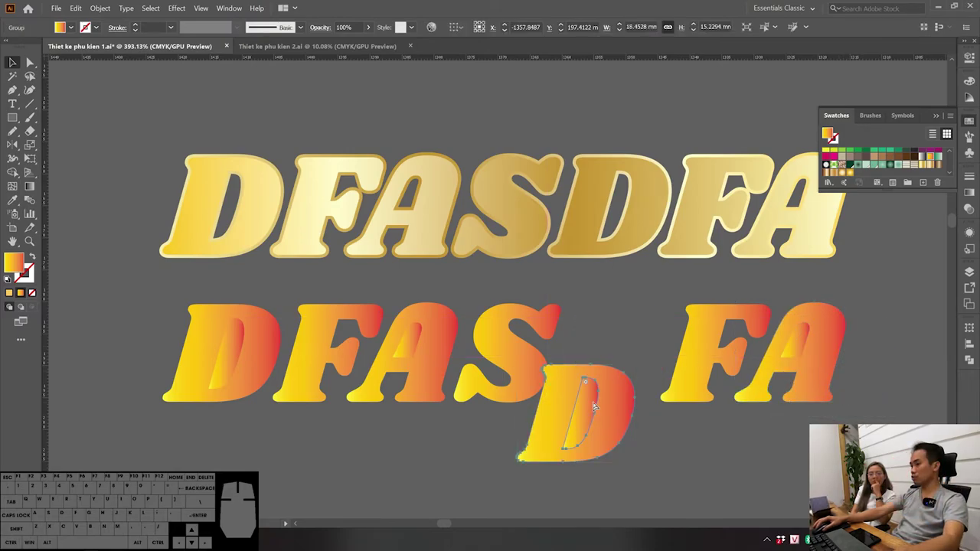
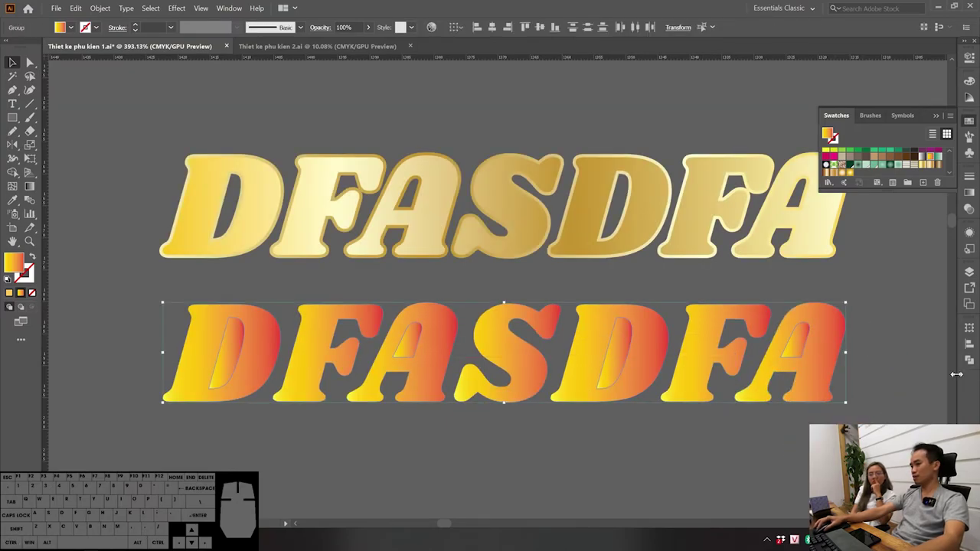
left_click(971, 362)
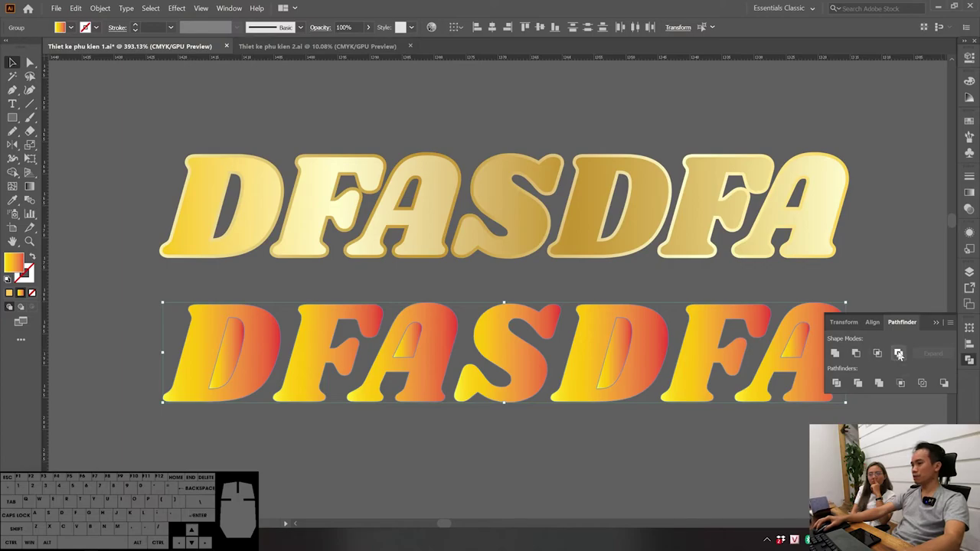
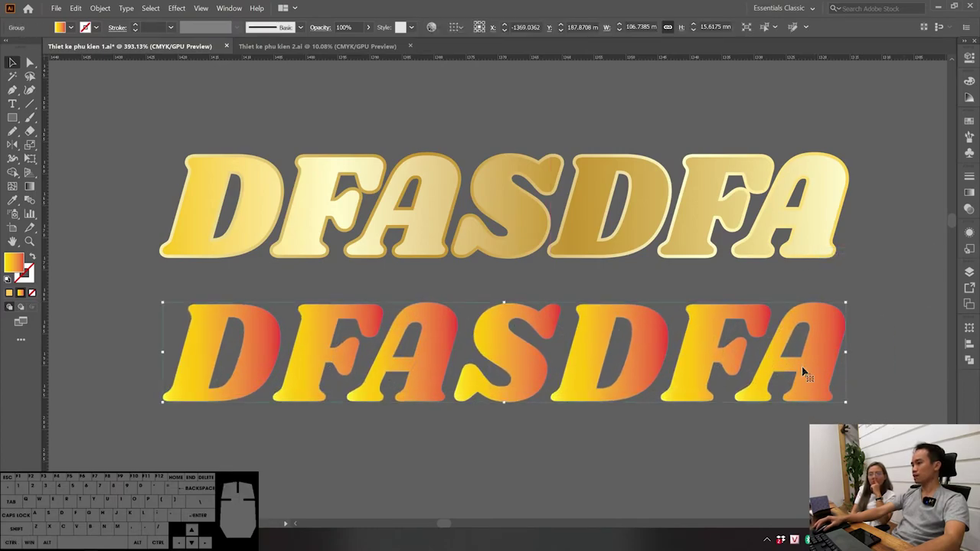
Step: Bring up the Offset Path settings for the orange-red text with the 0.5 mm default
key("ctrl+q")
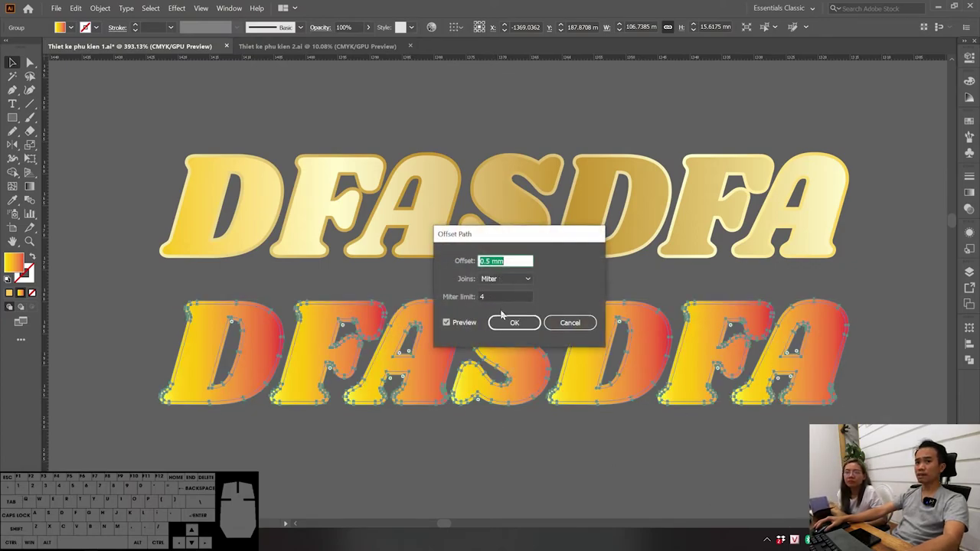
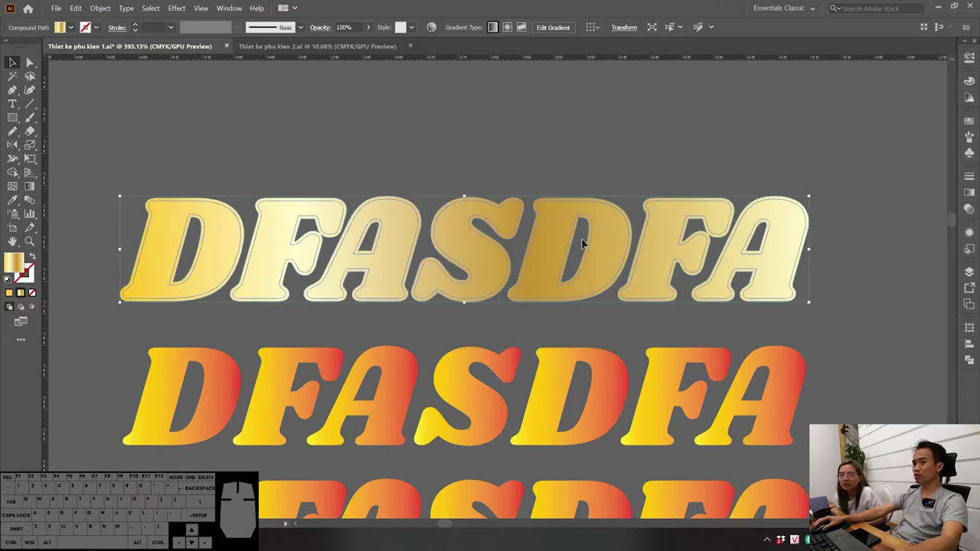
Step: Alt-drag a copy of the gold text above the original and select the bottom orange-red row
left_click_drag(591, 247, 597, 113)
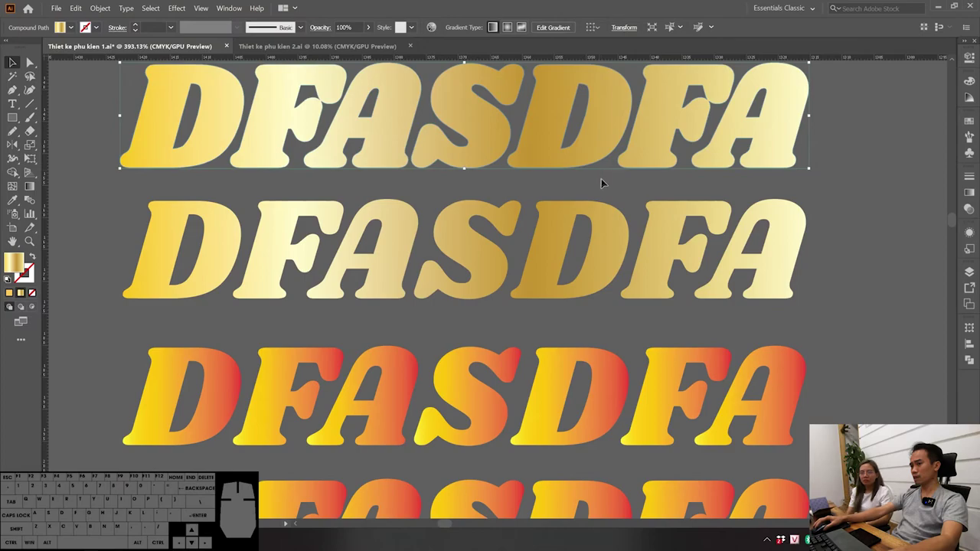
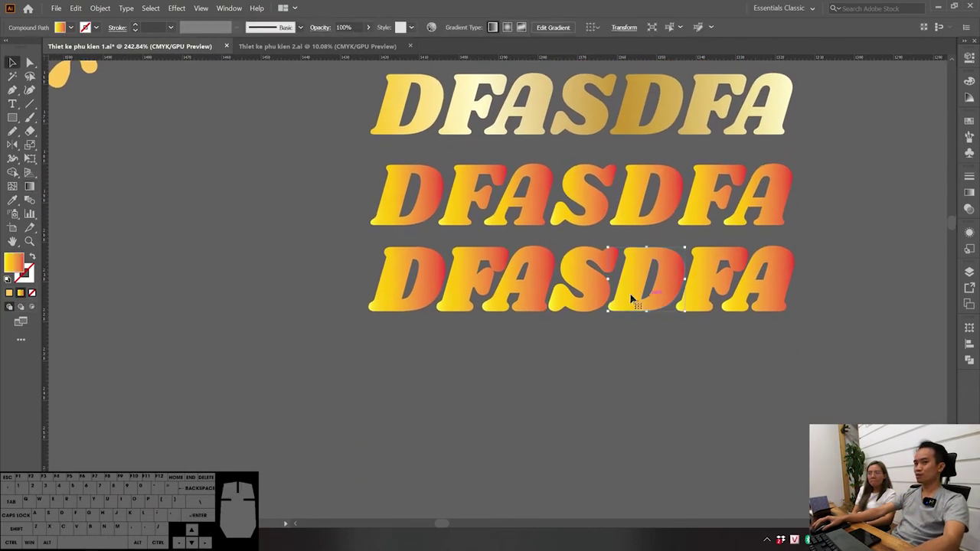
left_click(853, 358)
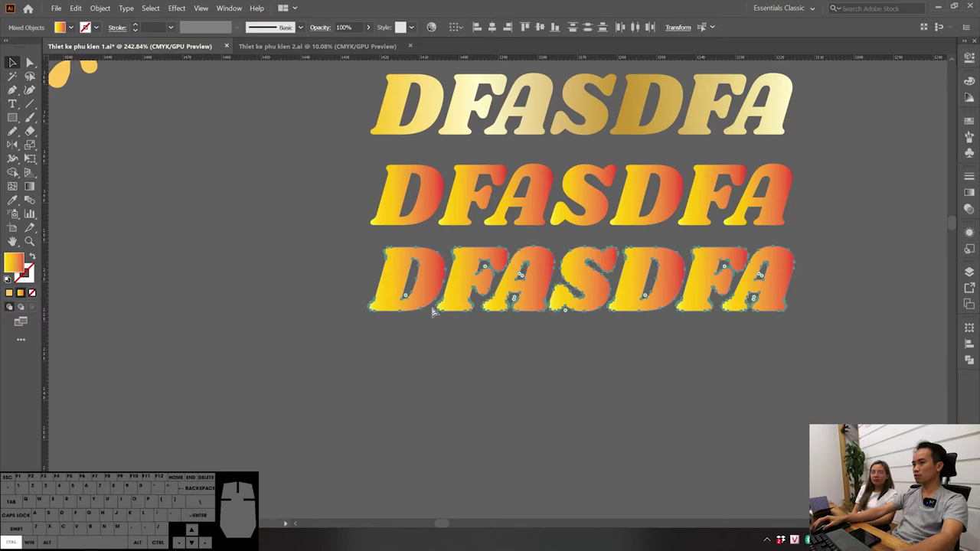
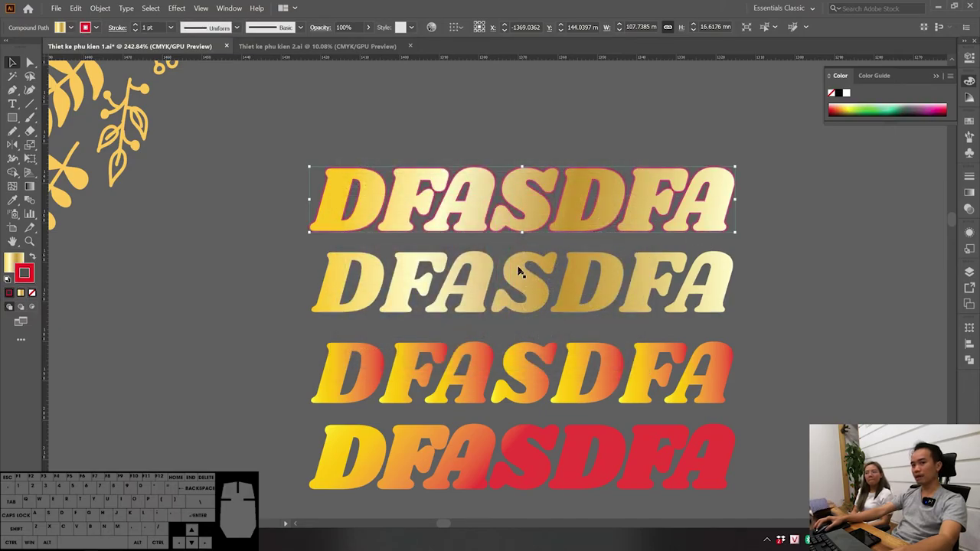
Step: Deselect, then select the remaining DFASDFA word rows and delete them from the canvas
left_click(846, 329)
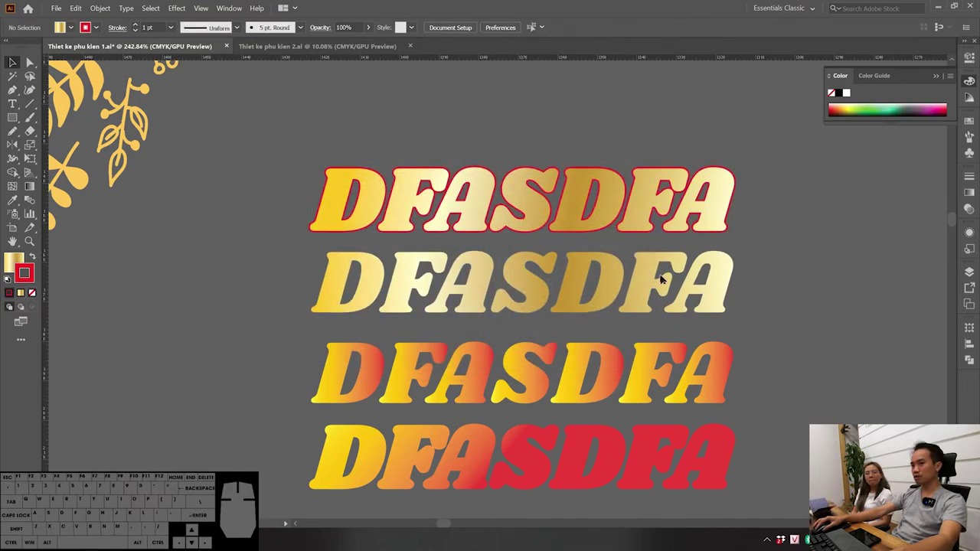
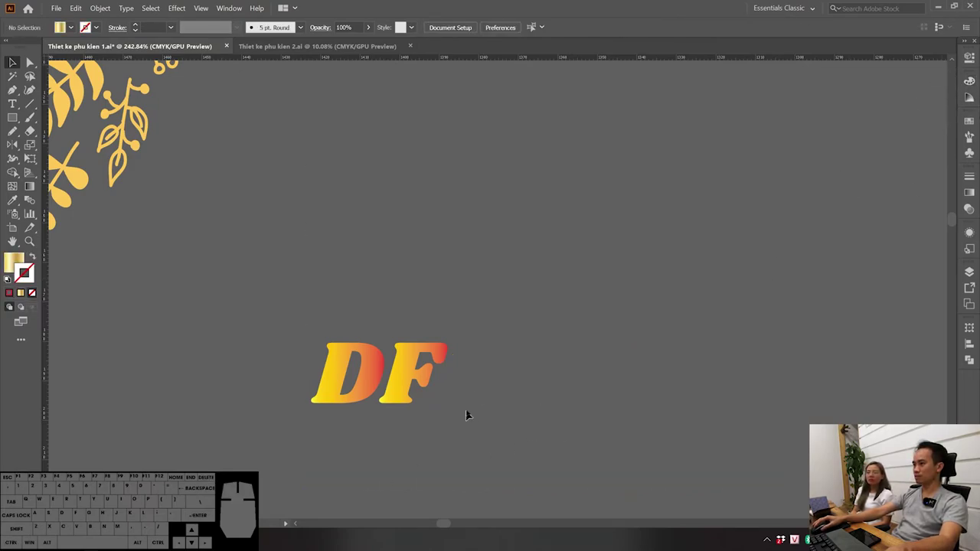
left_click(559, 312)
key("Delete")
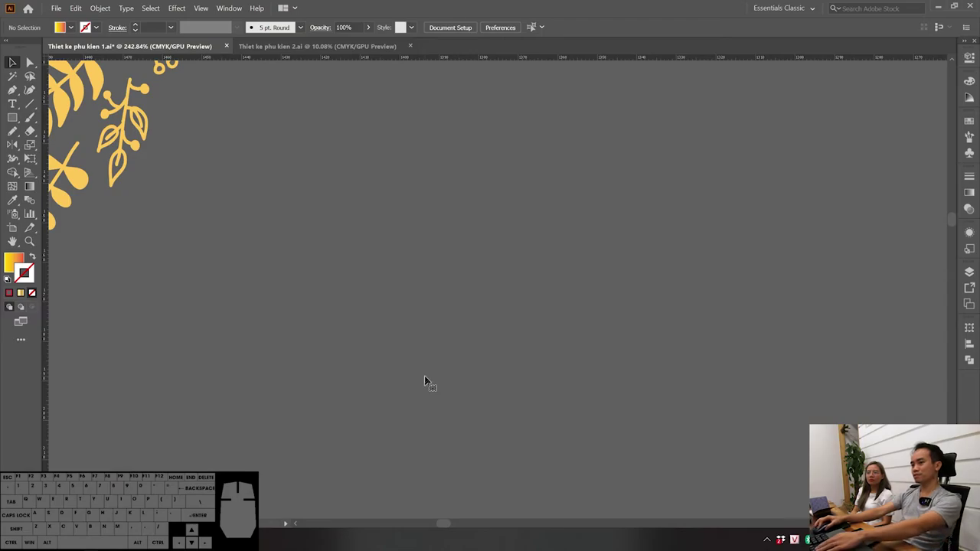